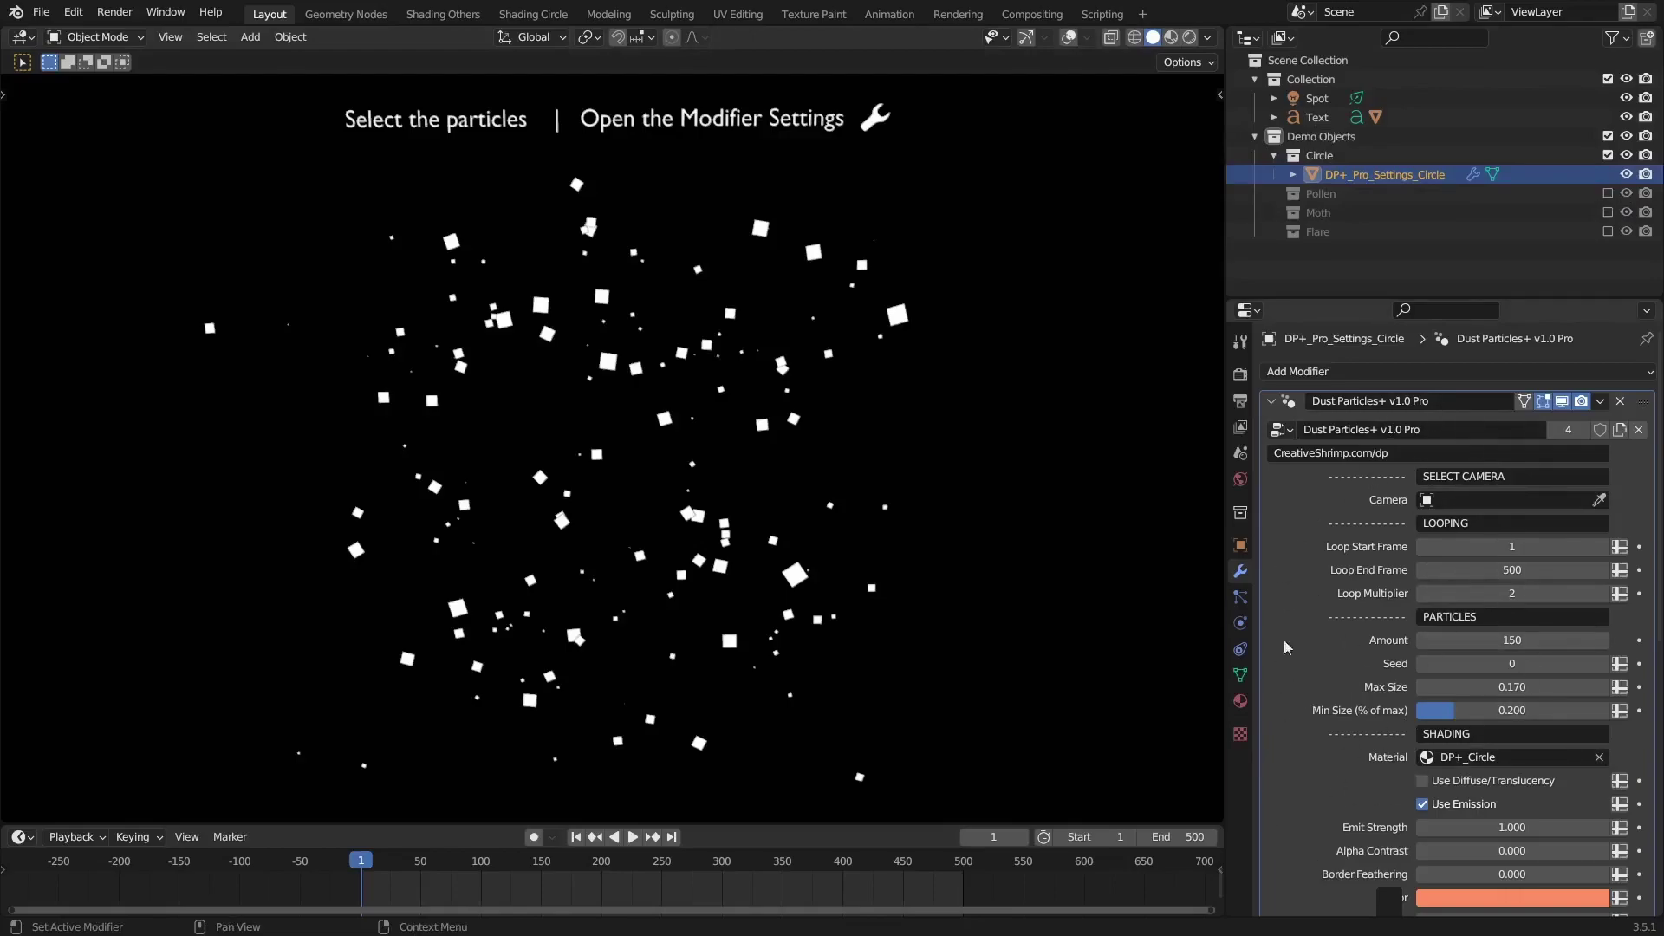
Switch viewport shading to Rendered so the dust shows as glowing orange specks, then browse the material list
middle_click(671, 520)
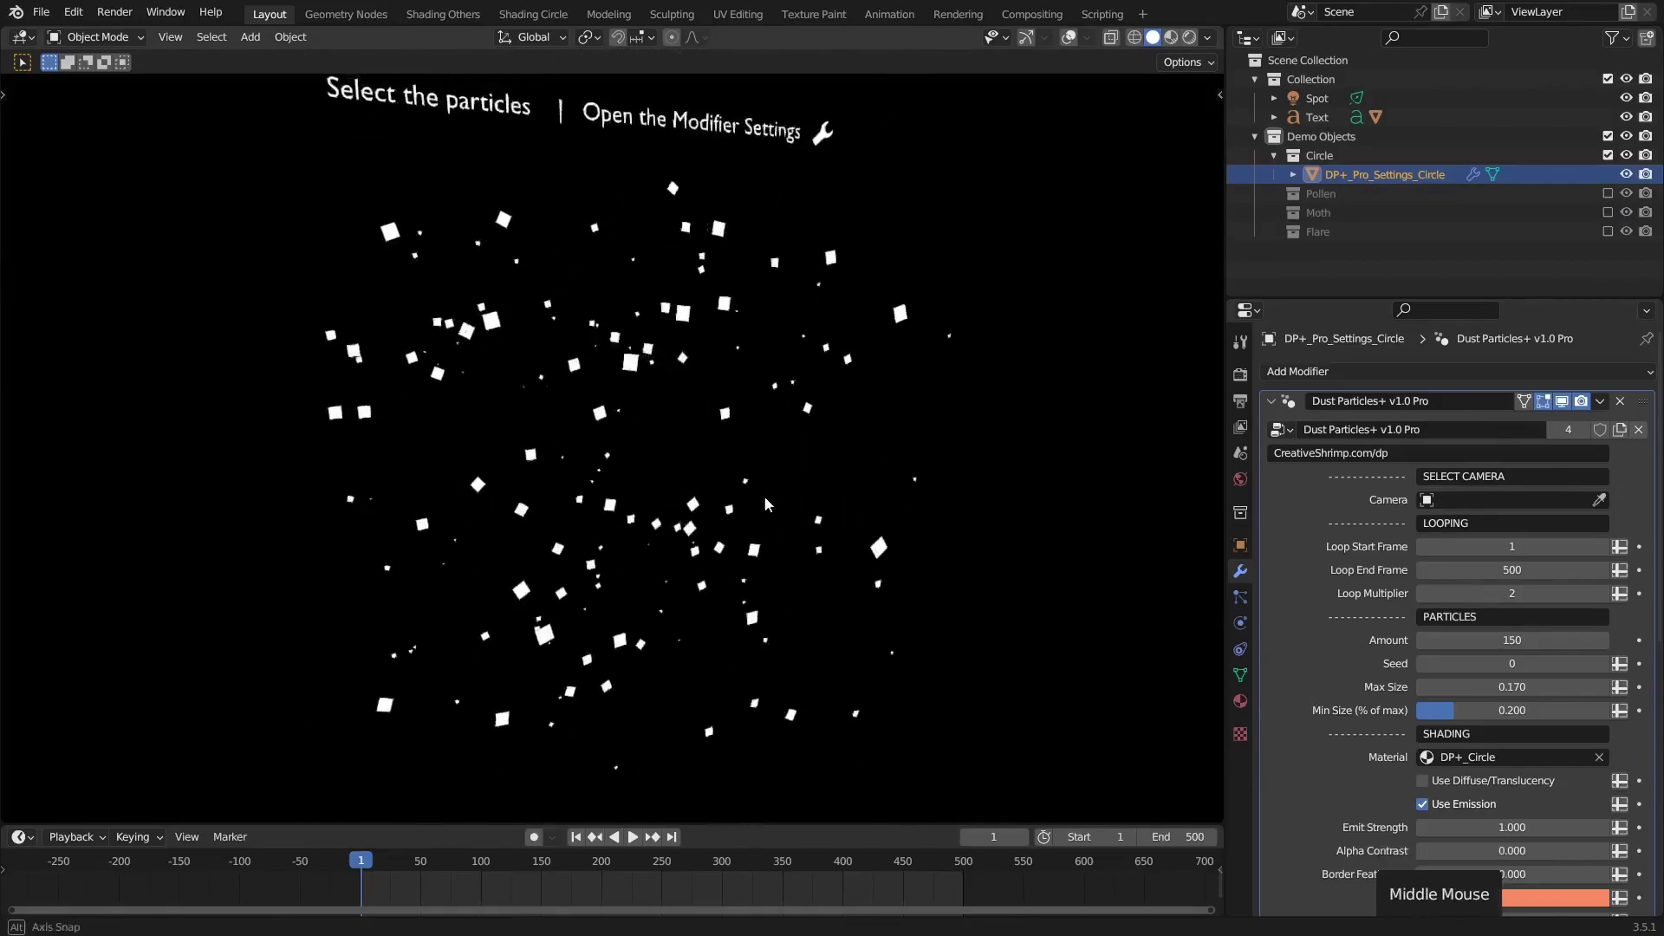
click(1194, 40)
middle_click(684, 633)
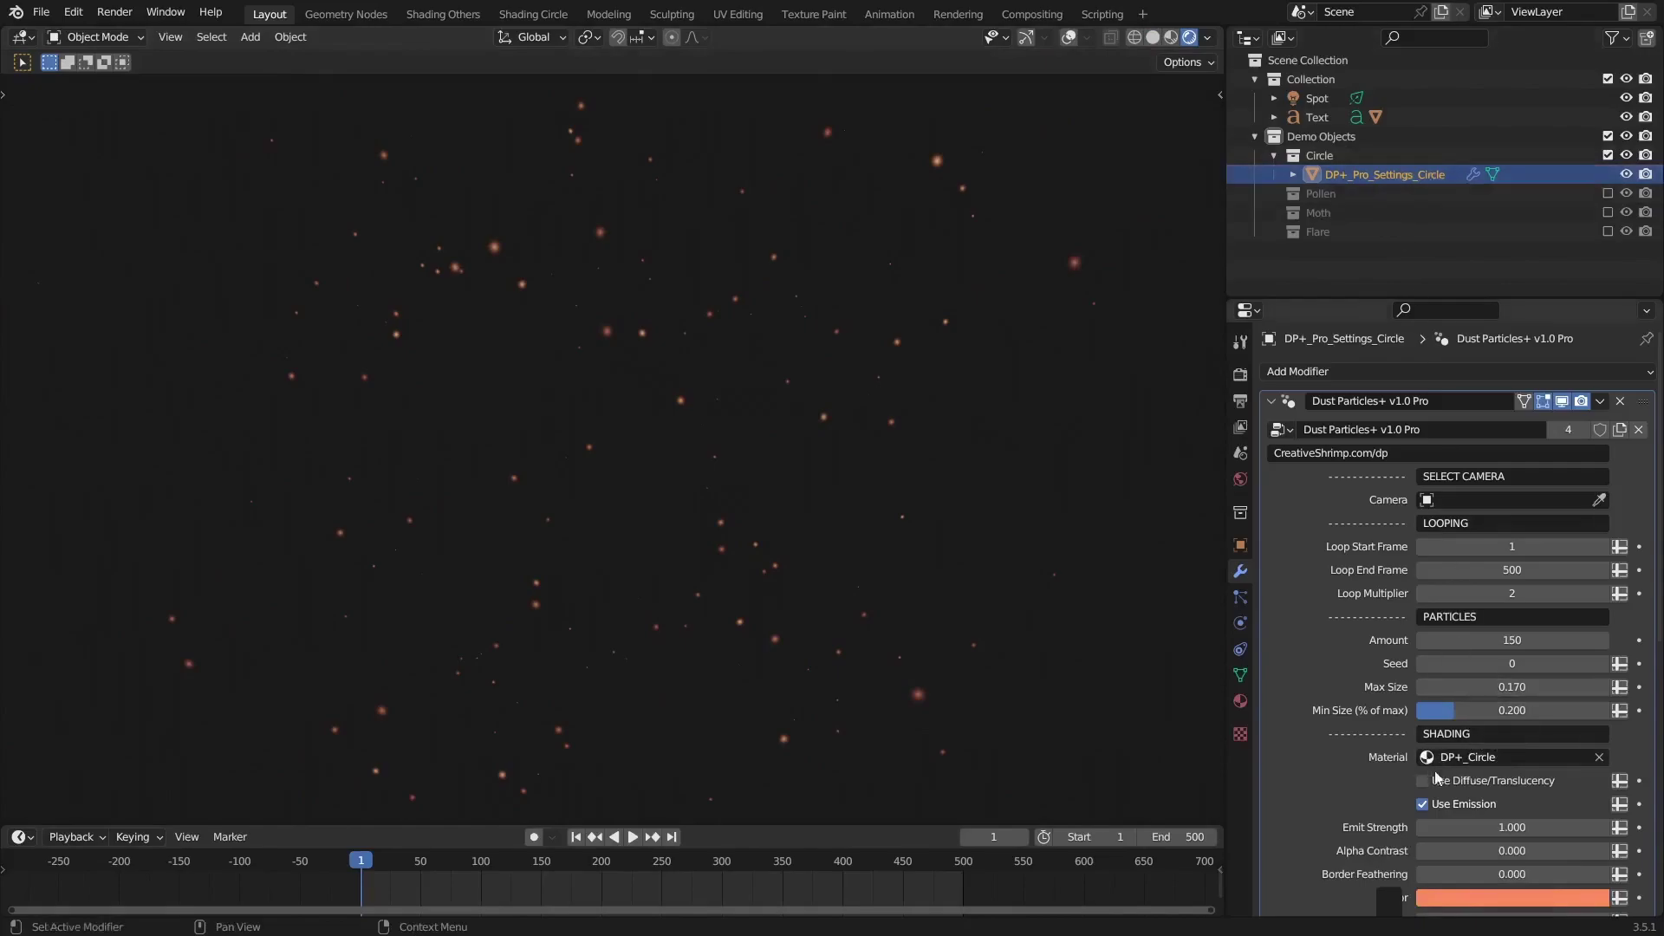
click(1471, 769)
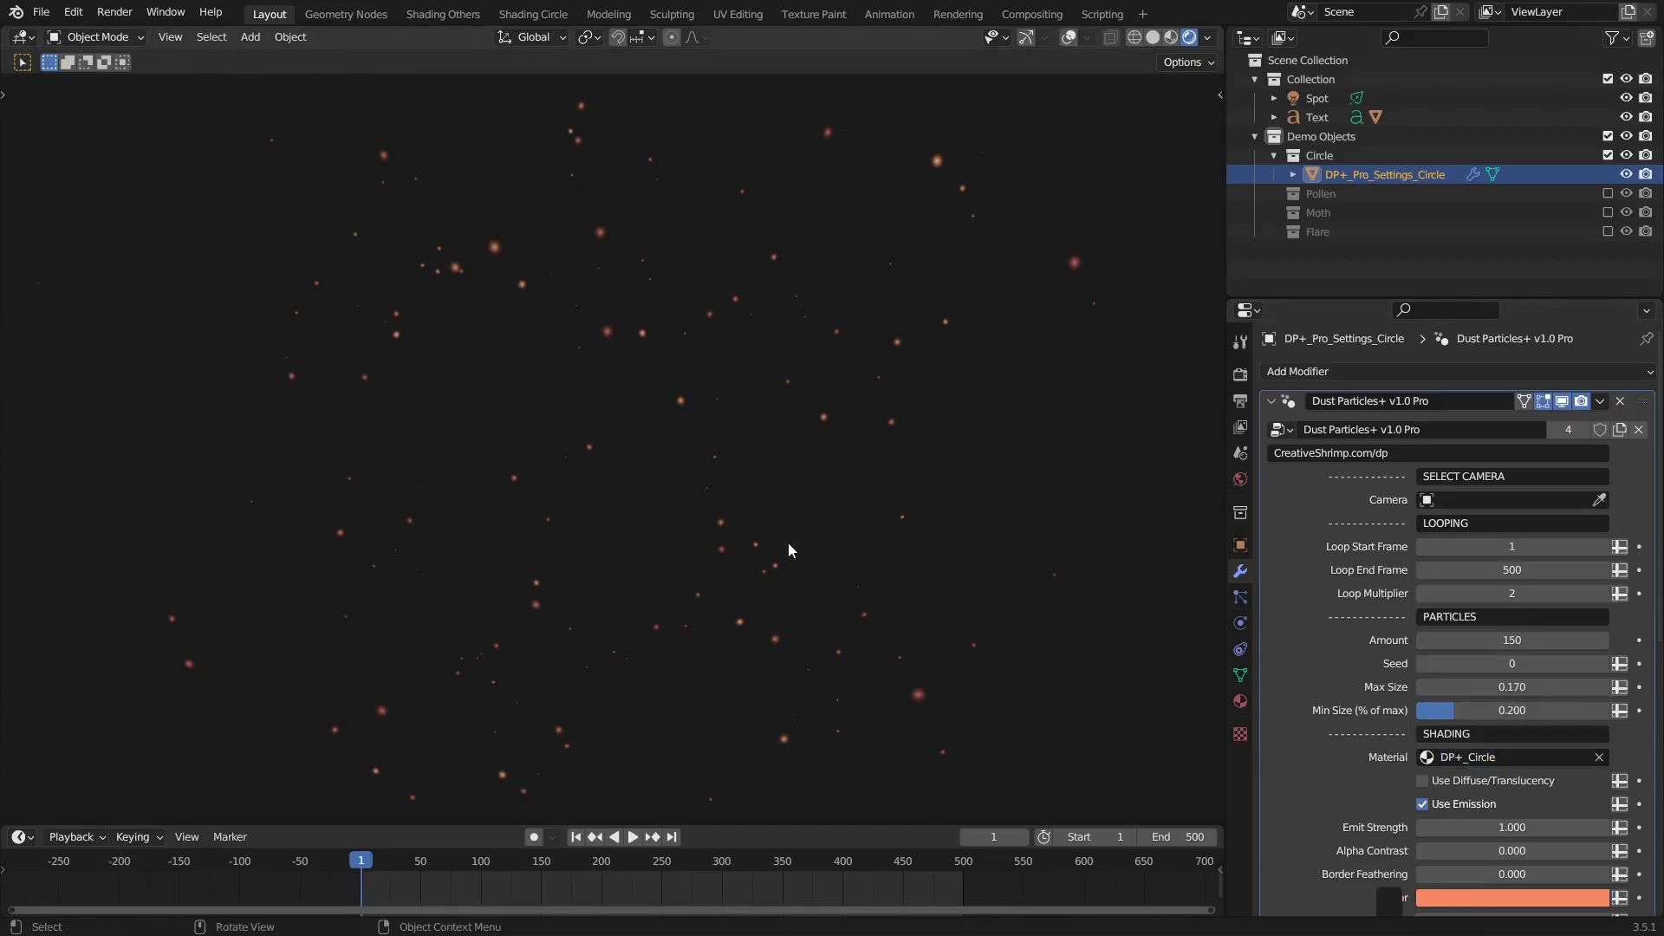
Copy and paste the DP+ particle object into the cube scene, hide the Cube and select the particles
key(ctrl+c)
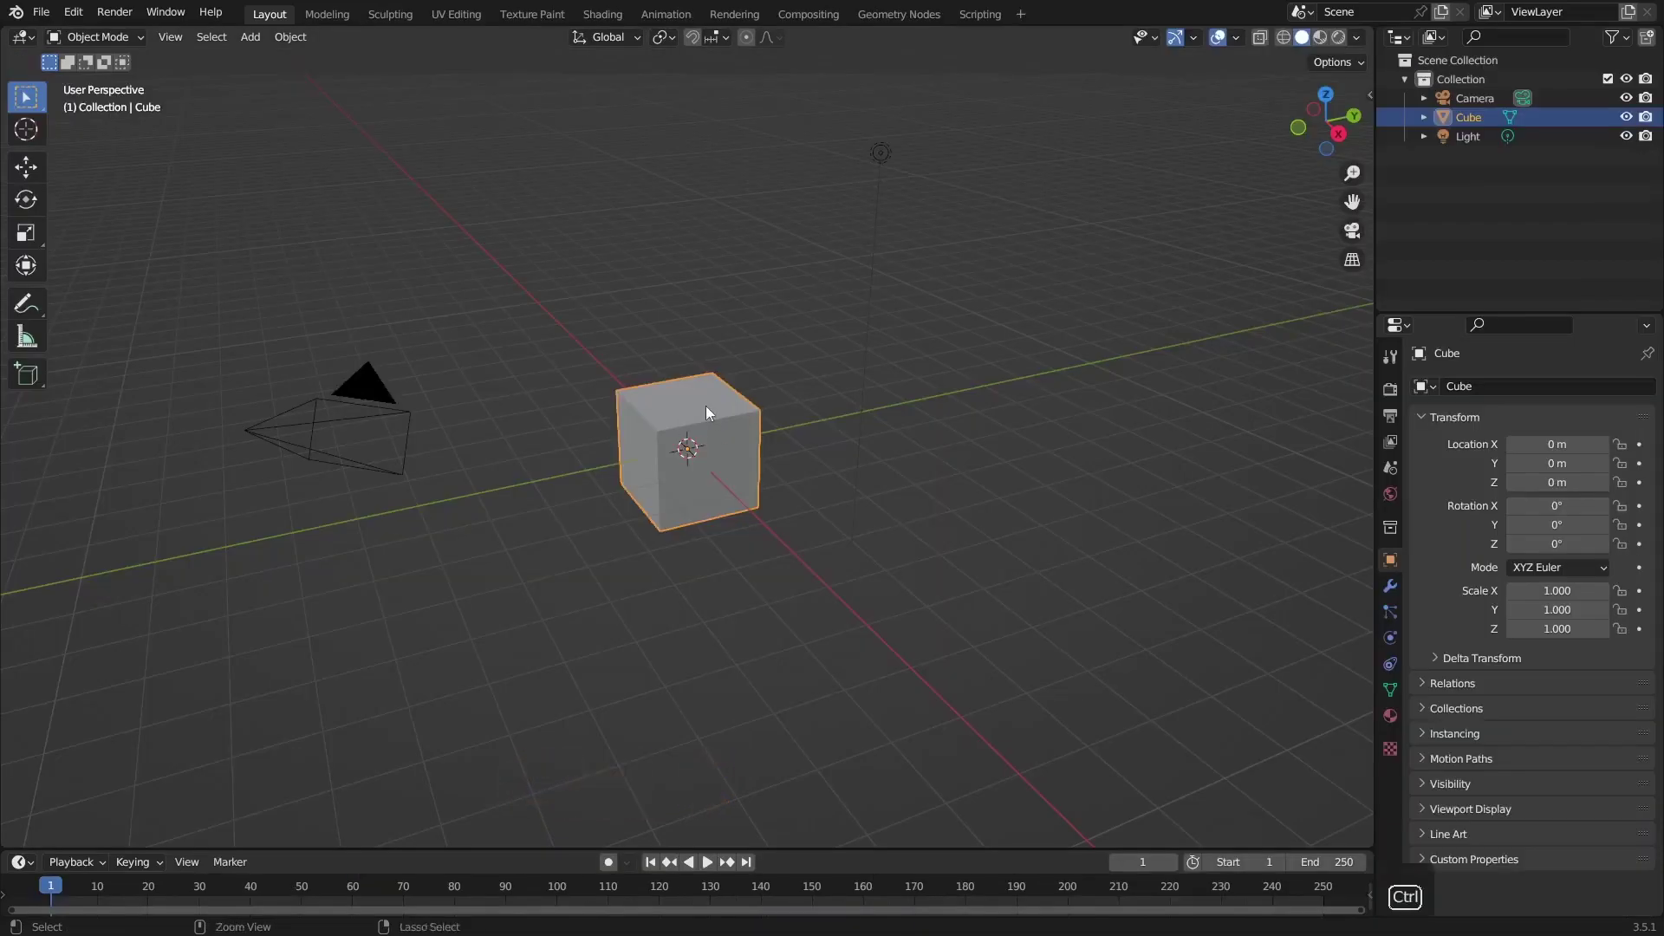
key(ctrl+v)
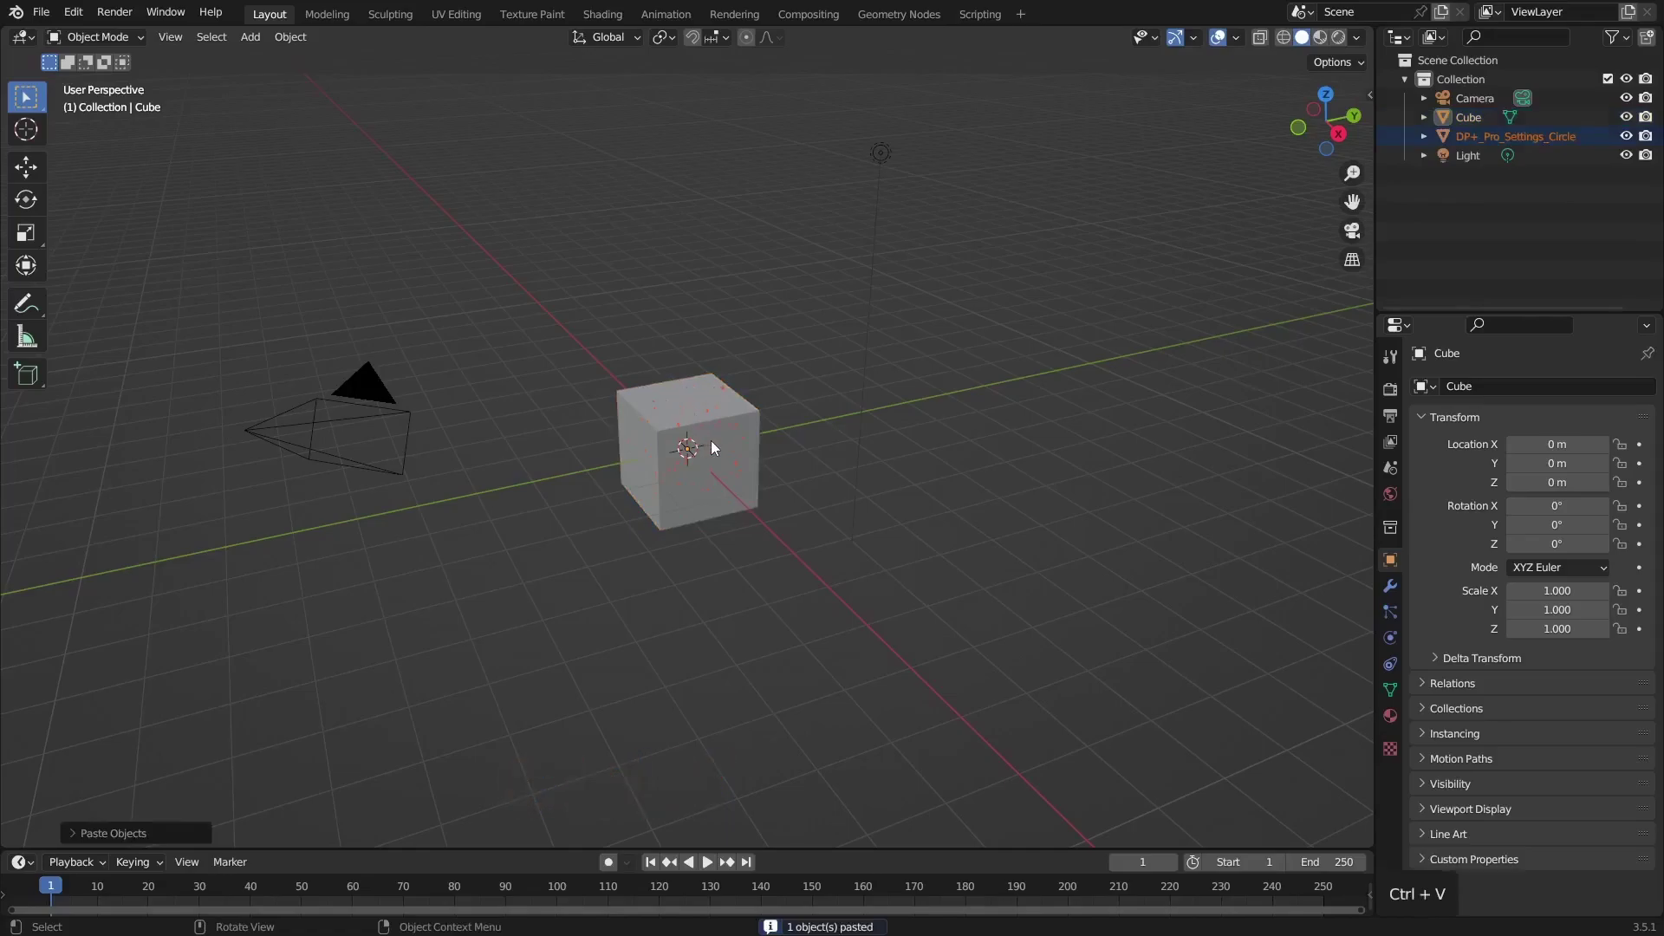
click(1624, 130)
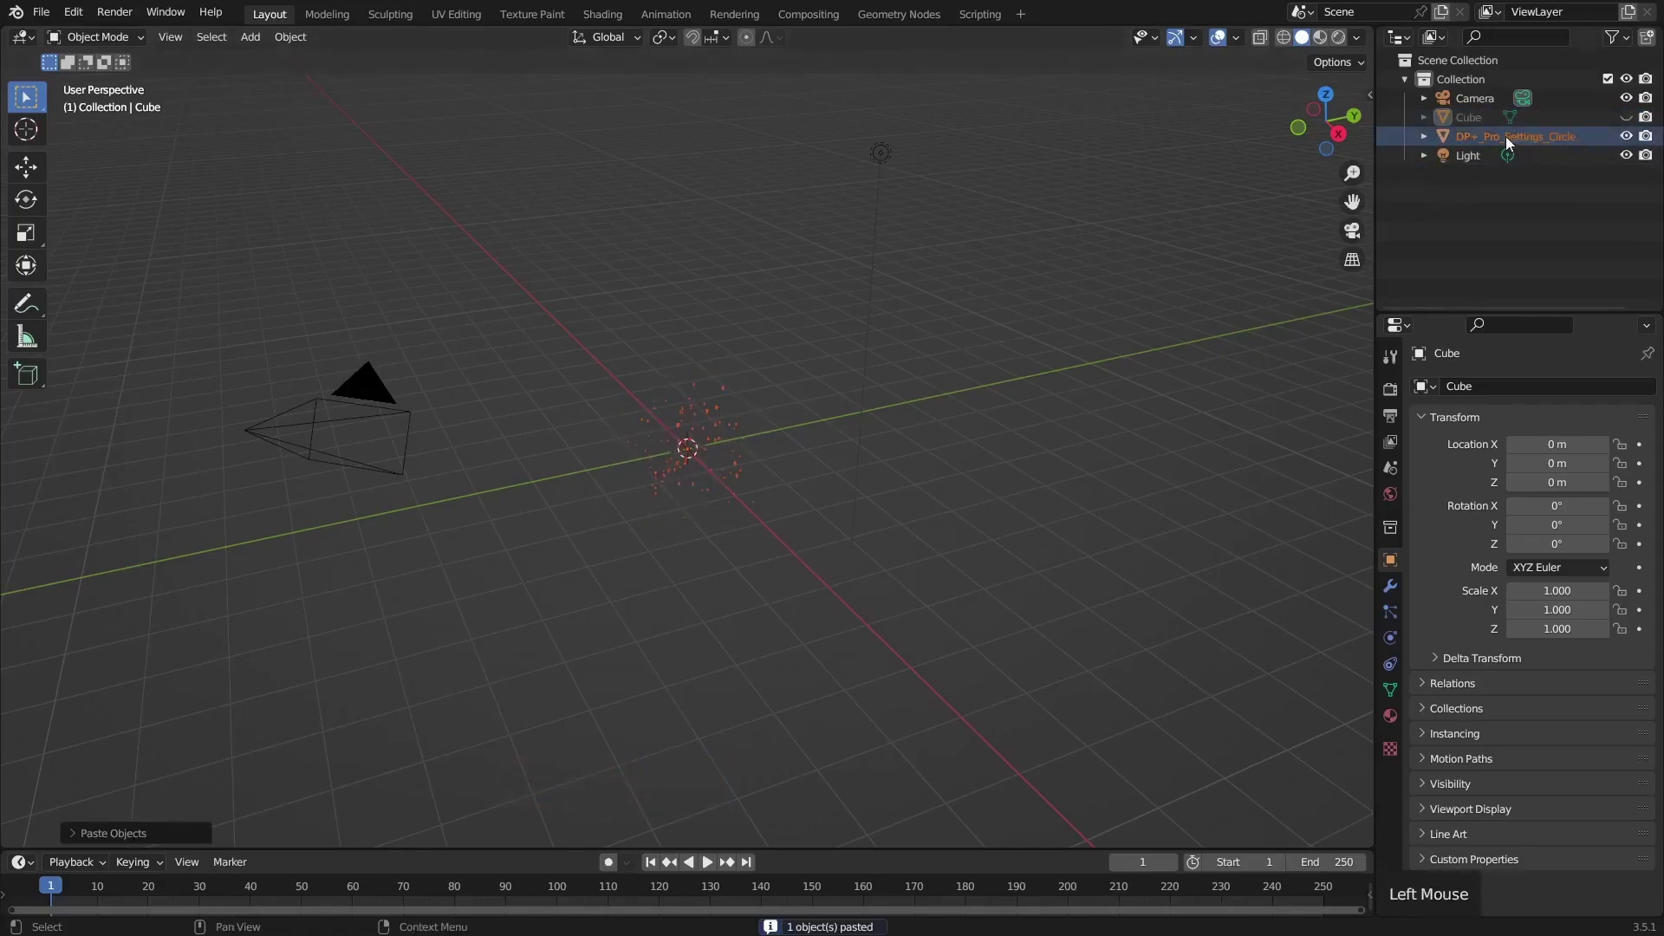
click(1505, 148)
middle_click(739, 497)
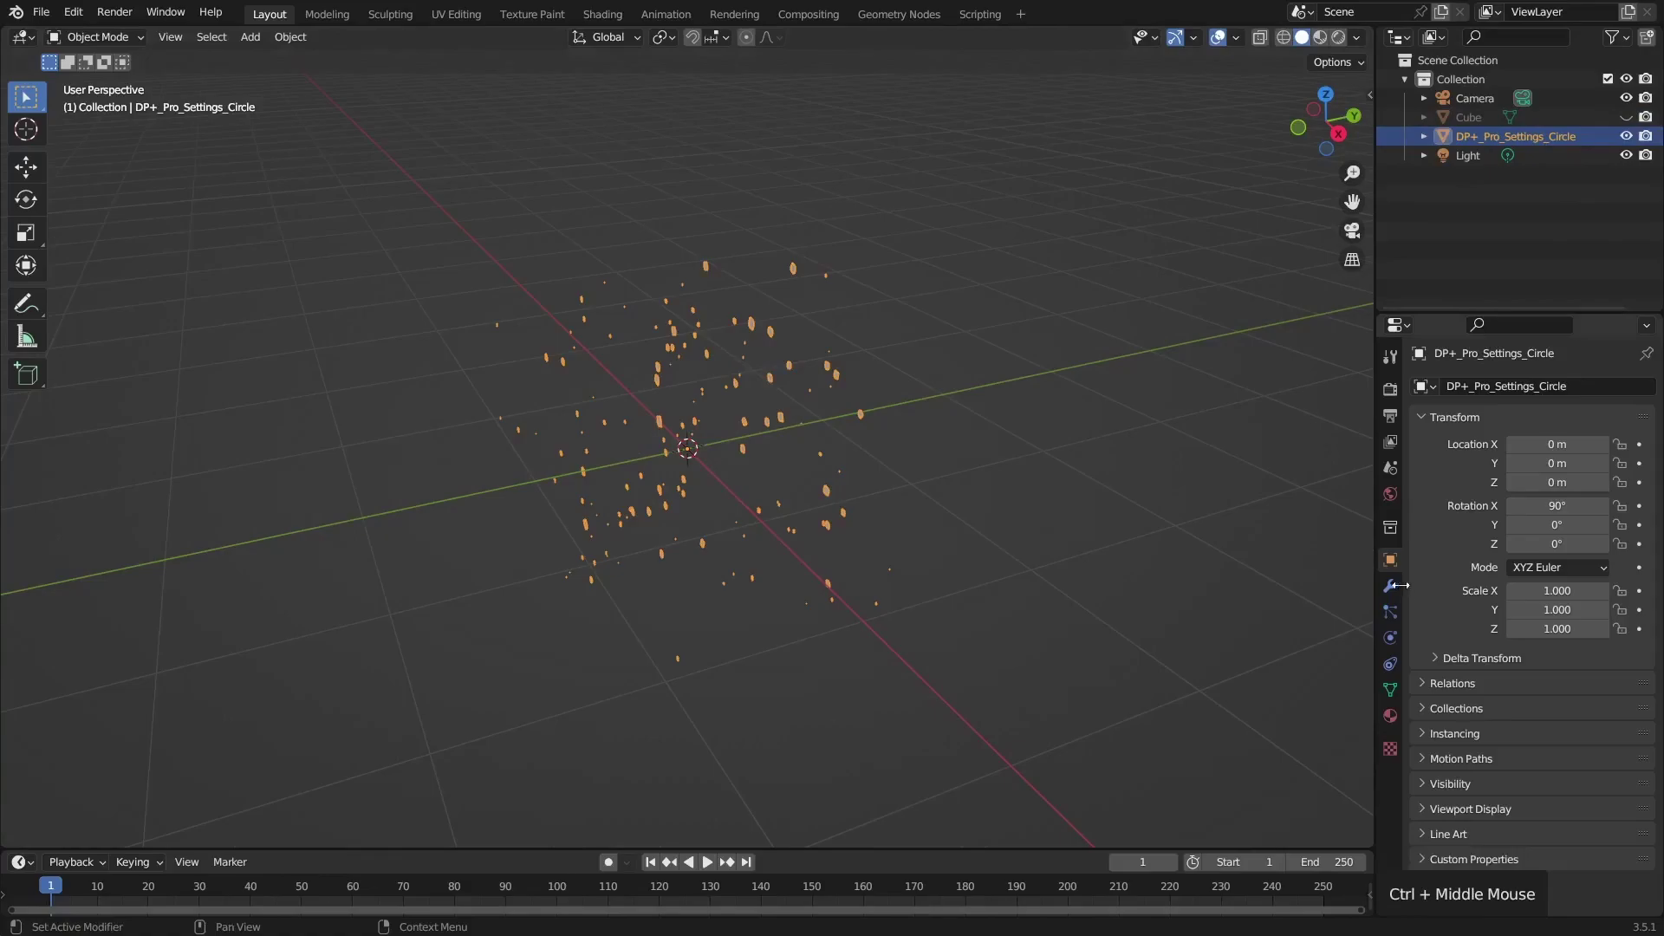
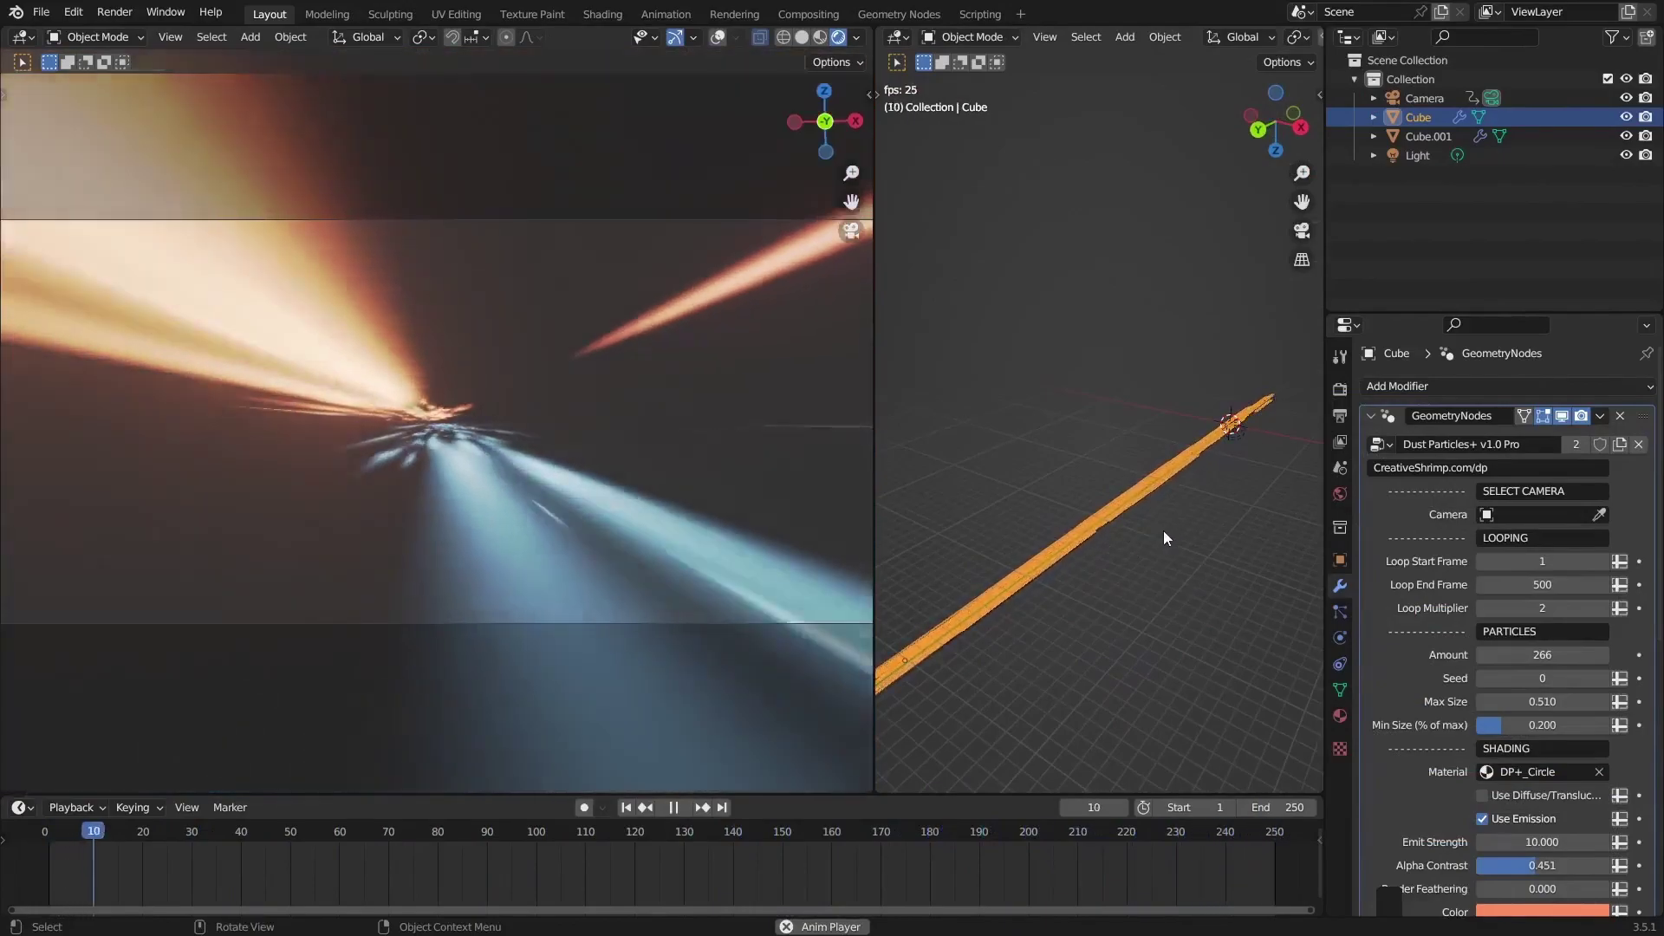
Return from the light-streak example to the Lite demo and select its 150-particle circle object
middle_click(1099, 617)
middle_click(1090, 596)
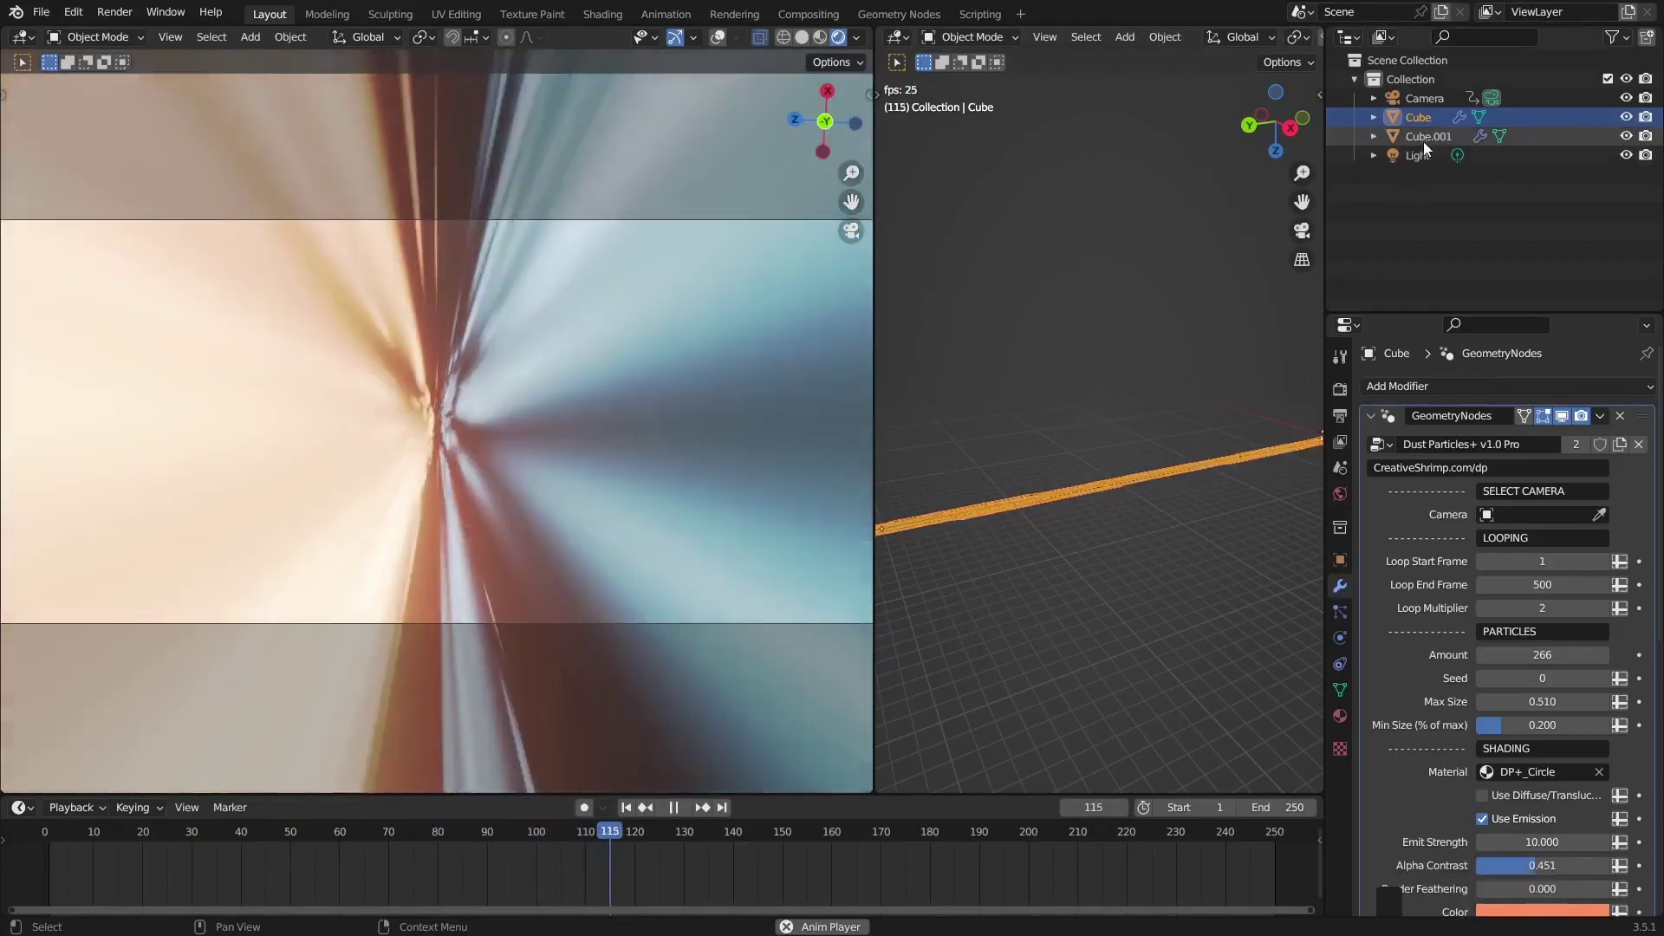
click(1425, 154)
click(1420, 134)
click(1427, 142)
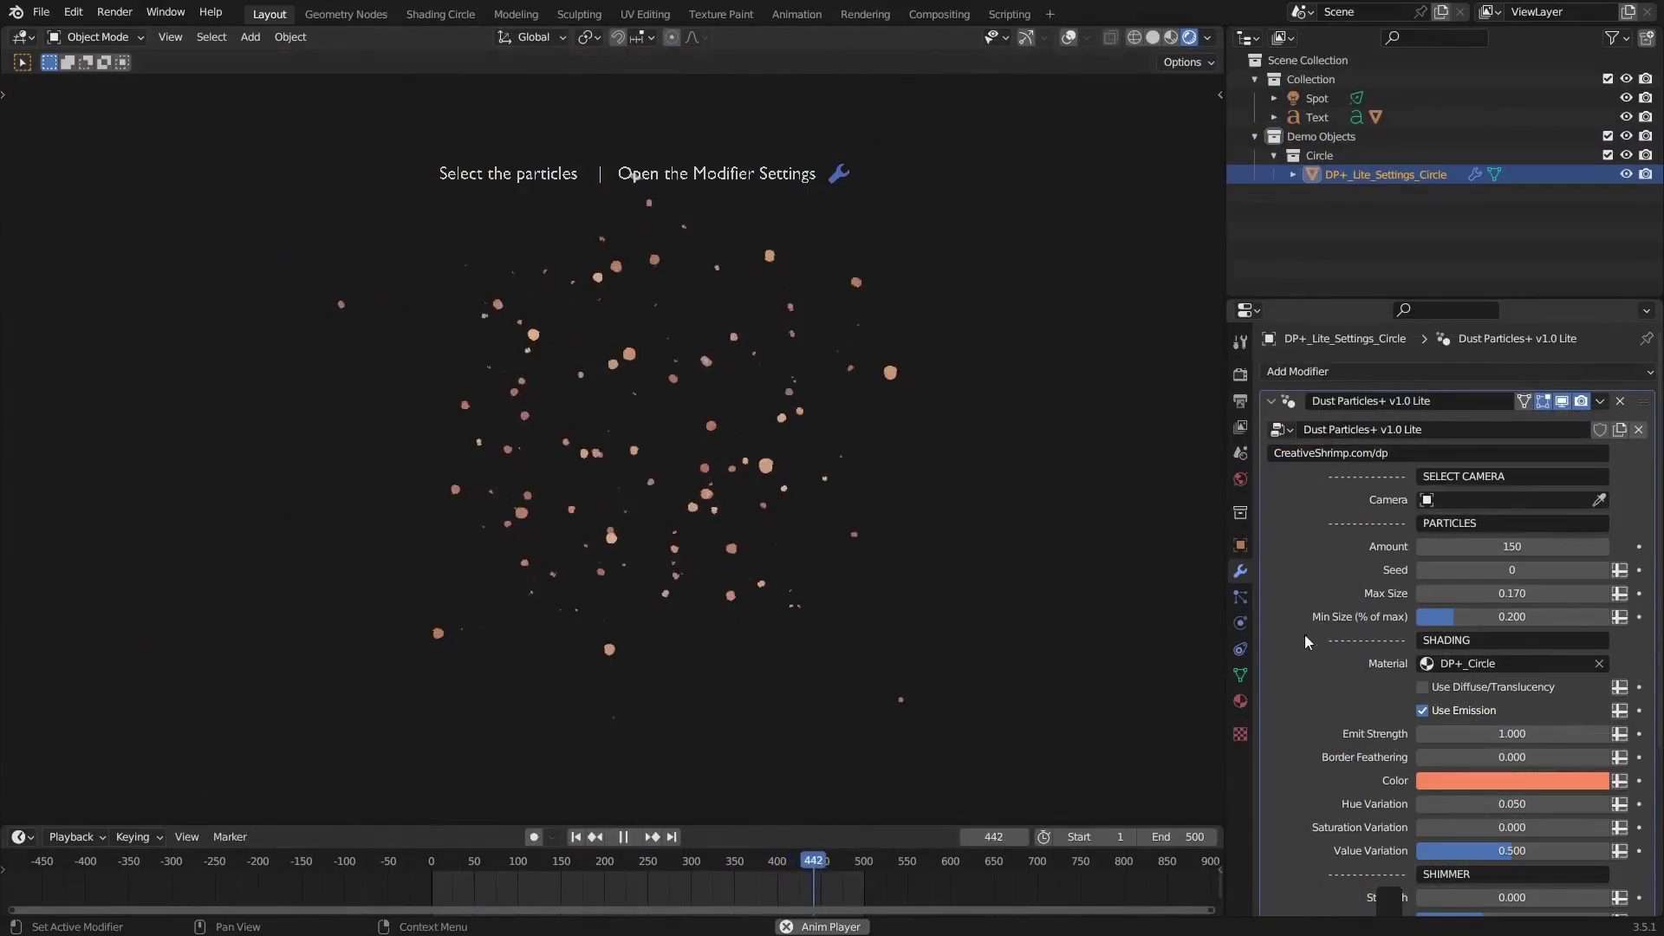
Scroll the Lite modifier panel to reach the Amount and Max Size fields
middle_click(1286, 738)
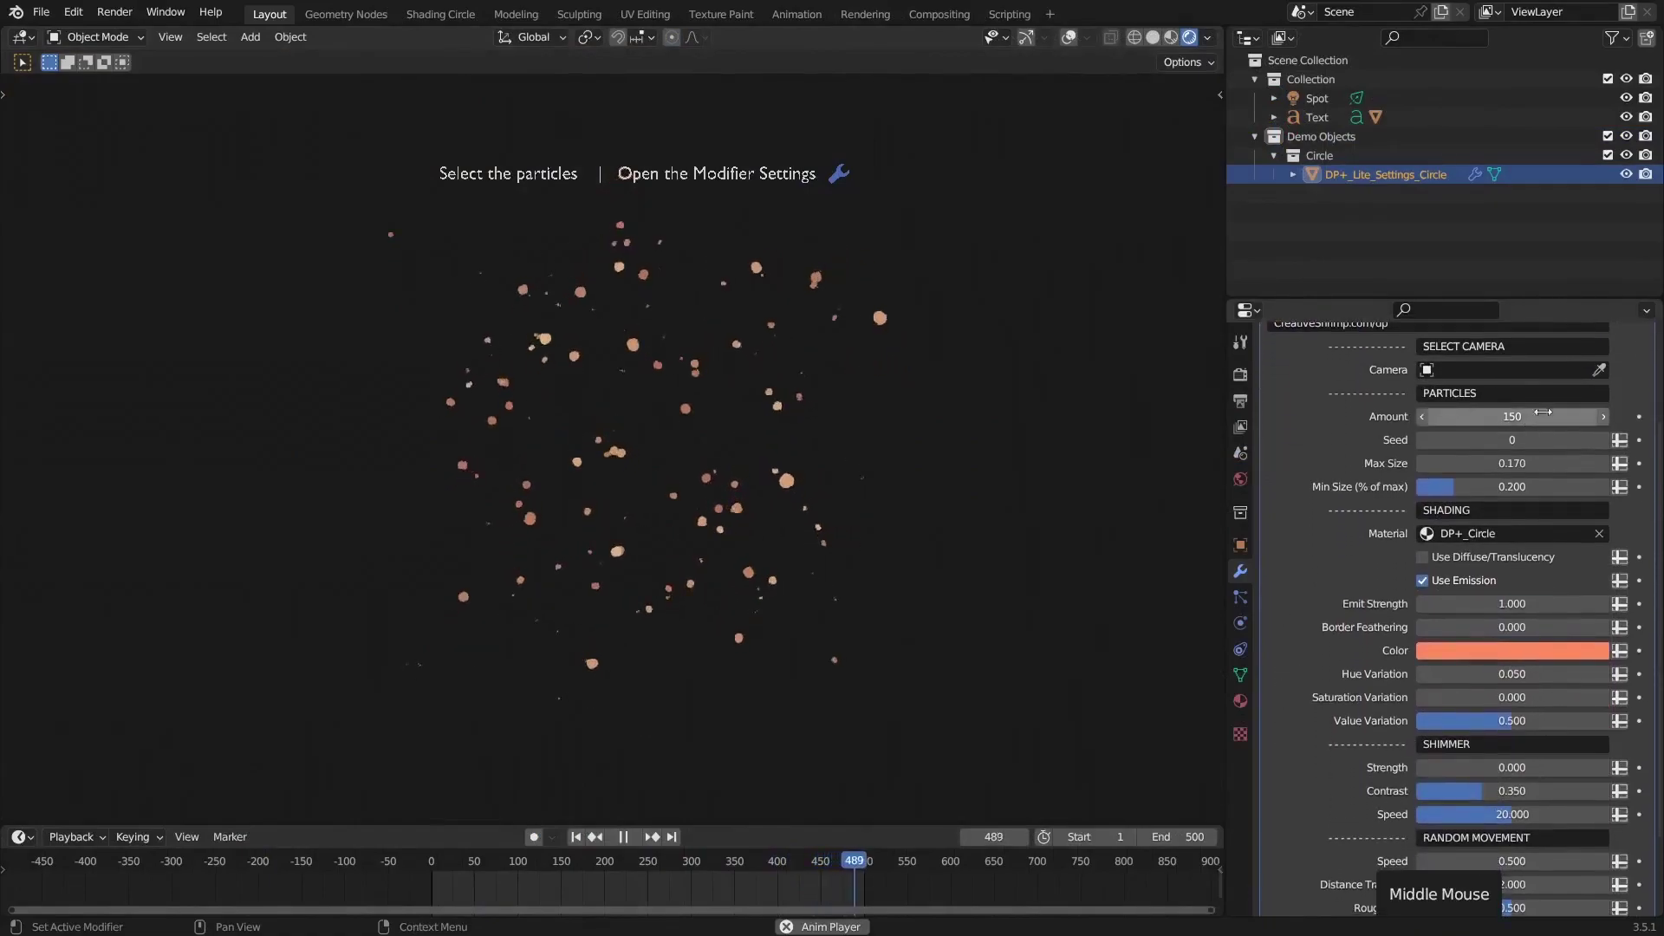
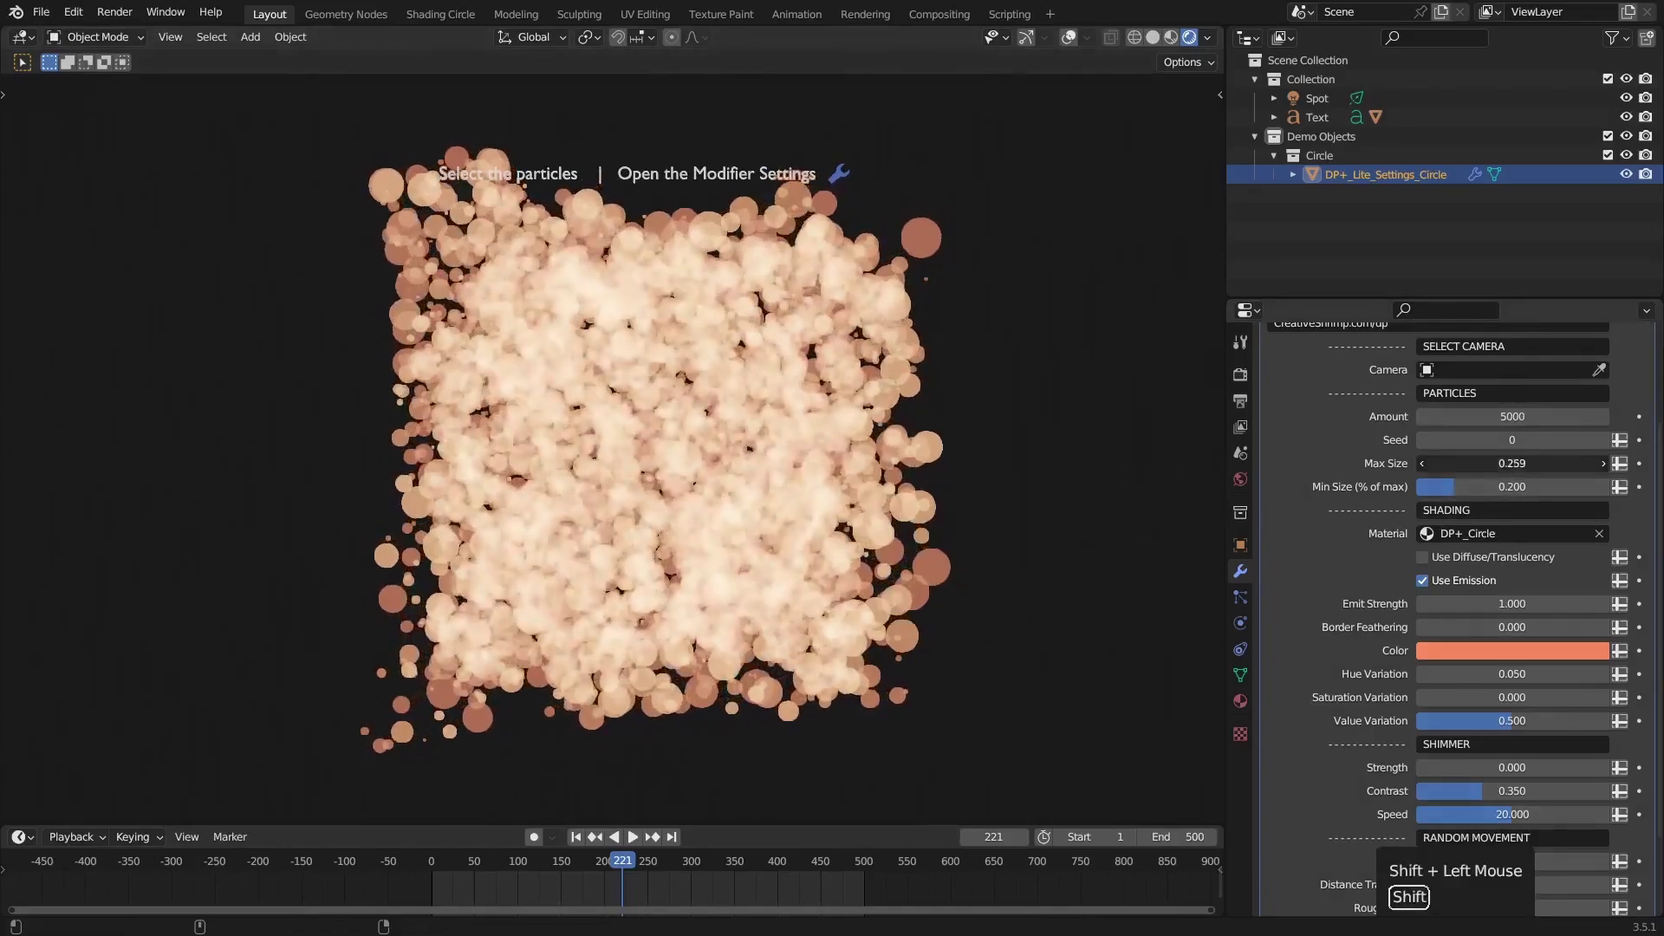
Reduce Max Size to 0.145 and raise Amount toward 30000, then play back the dense speck cloud
middle_click(646, 473)
key(BackSpace)
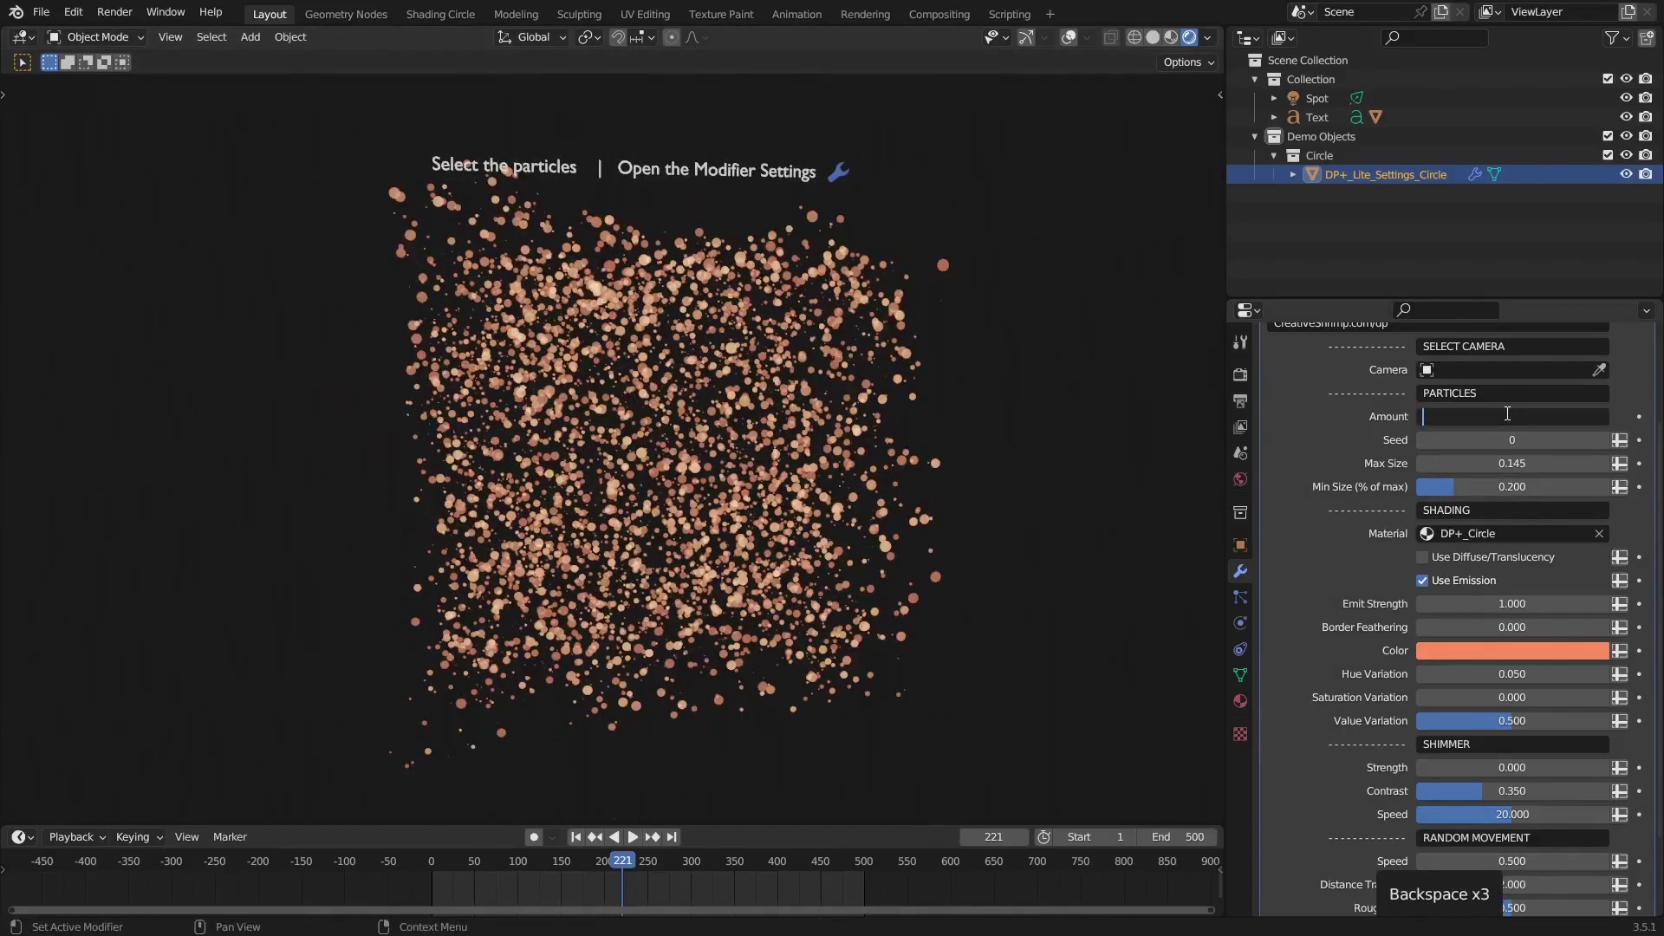
key(KP_0)
key(KP_0)
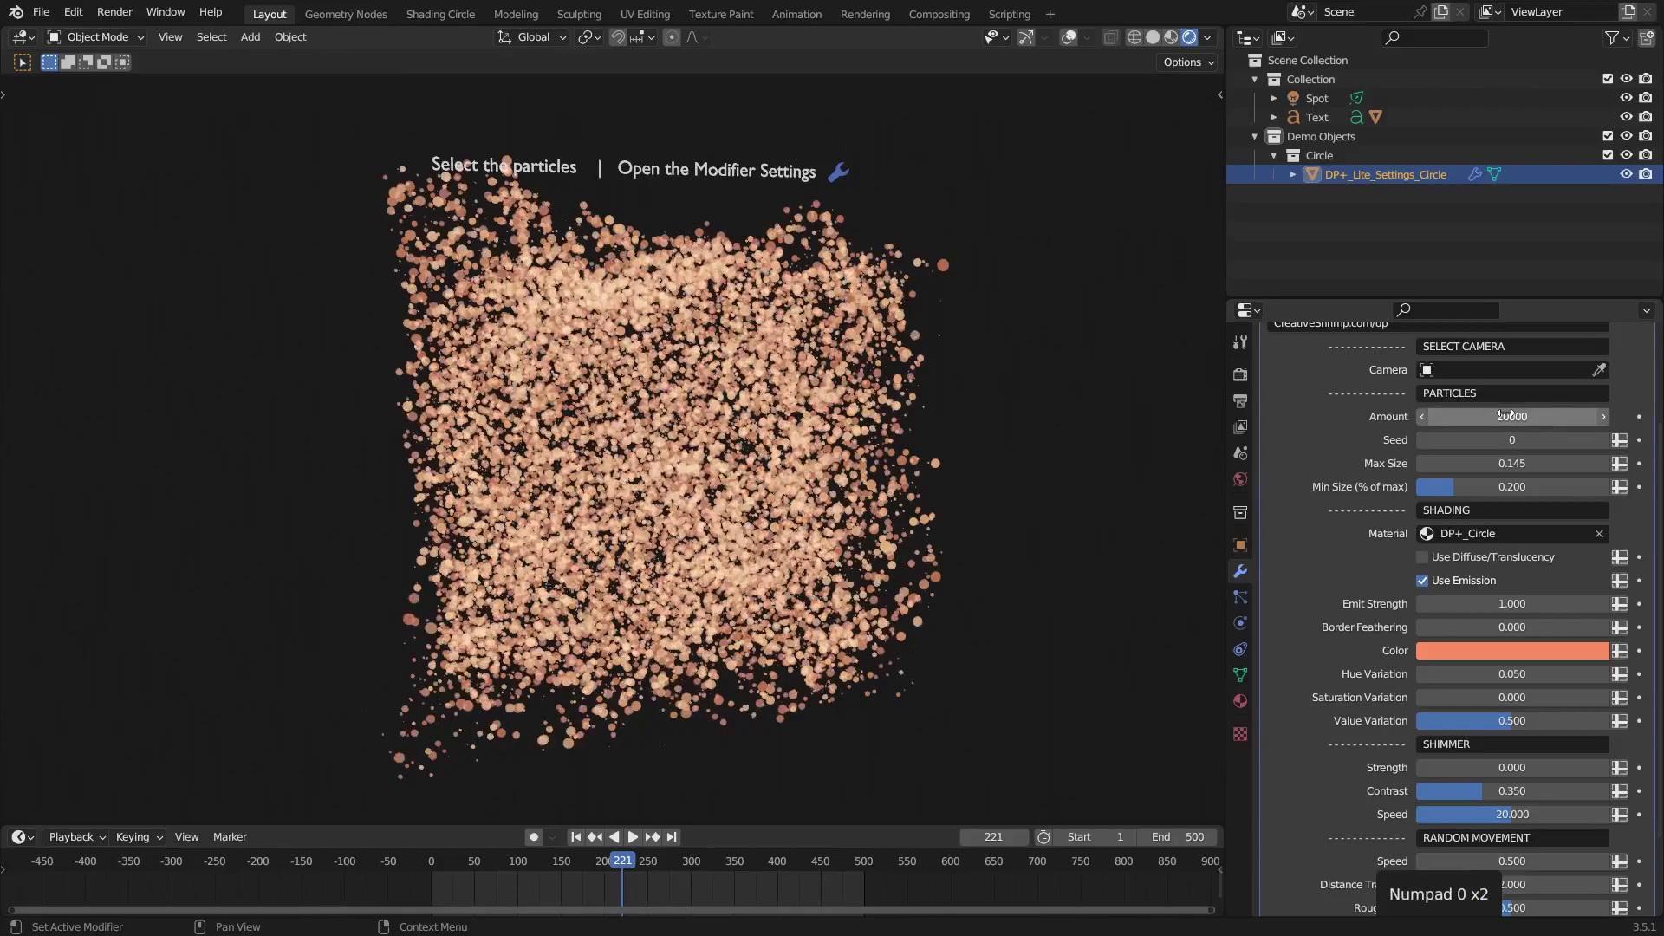
middle_click(673, 461)
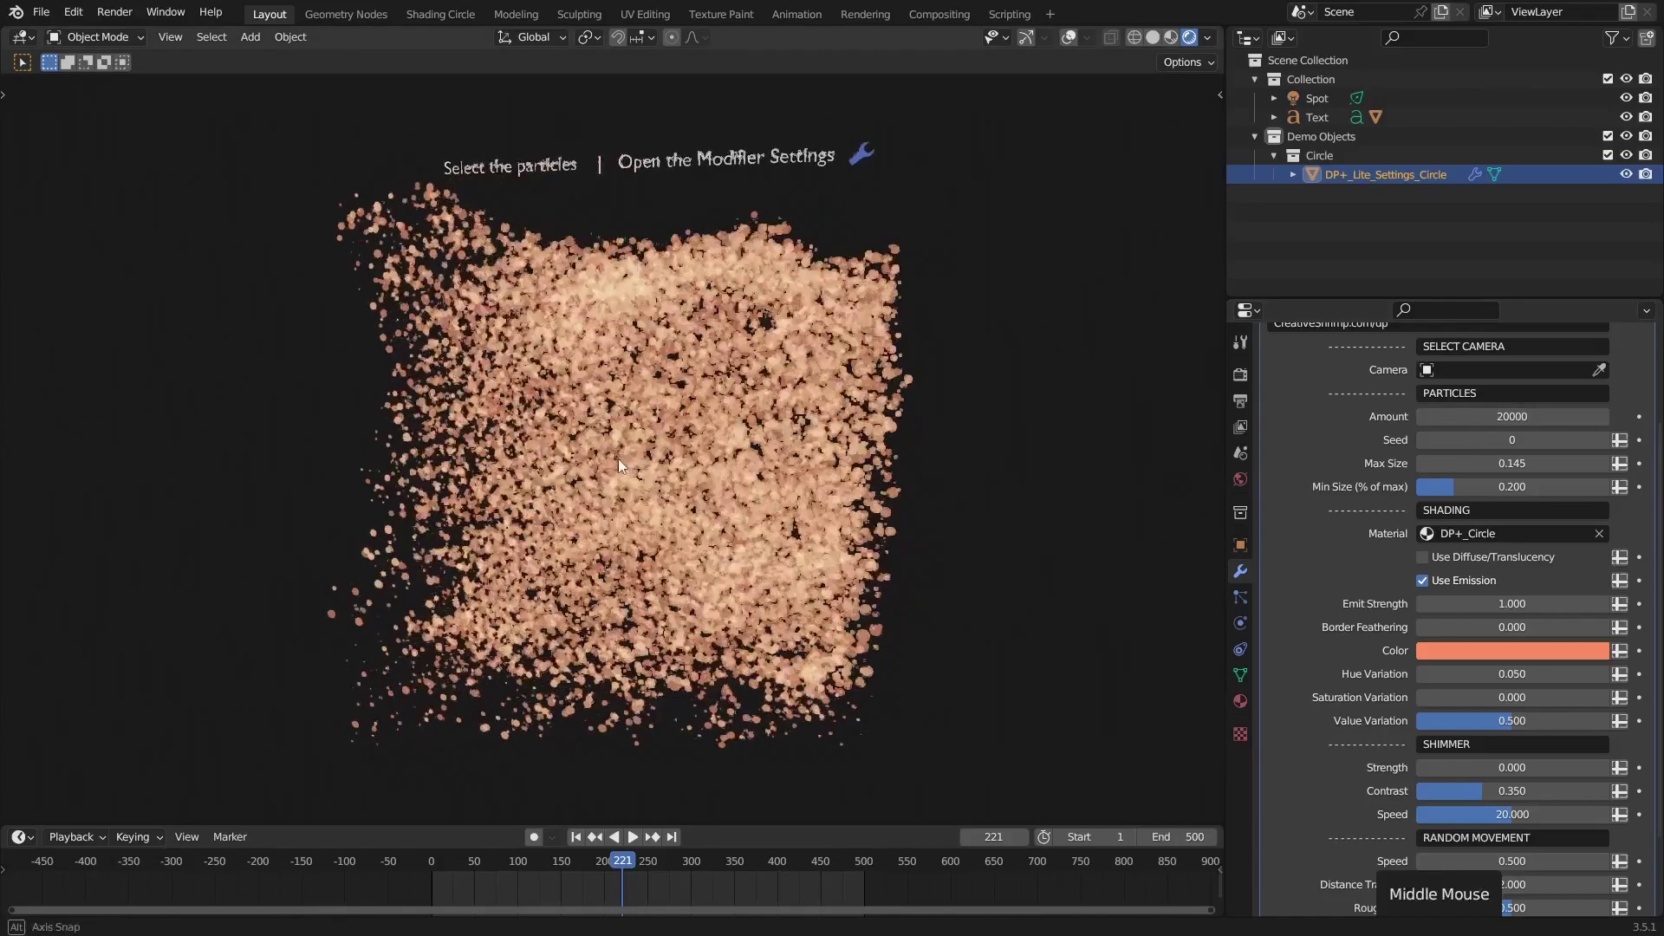
key(space)
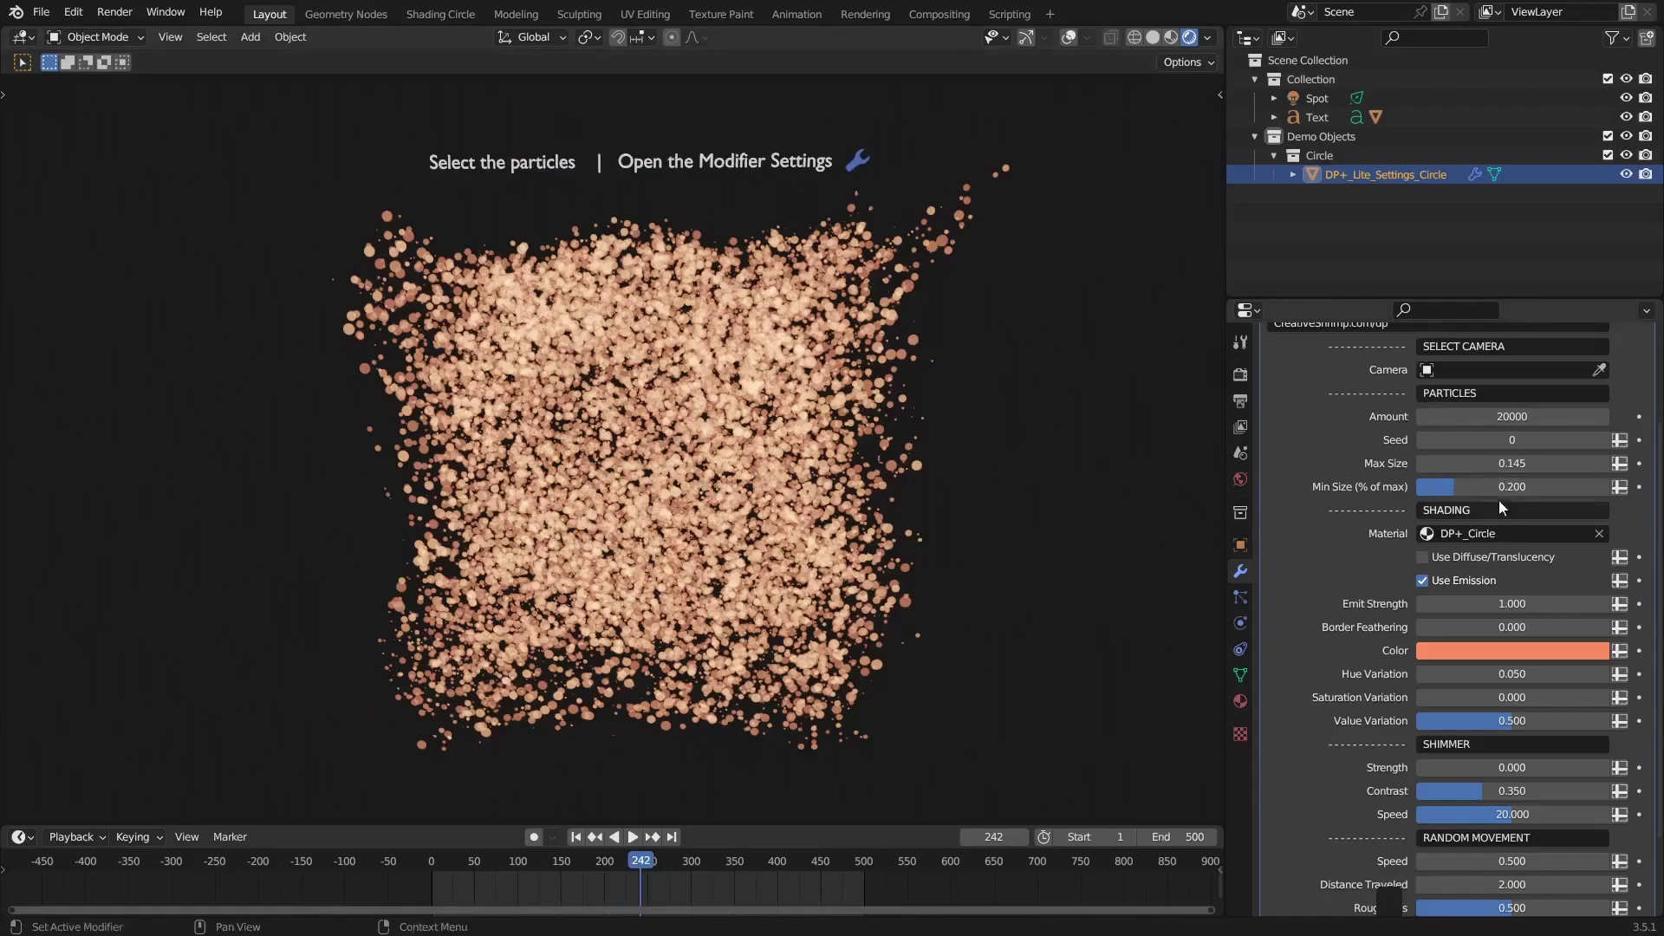
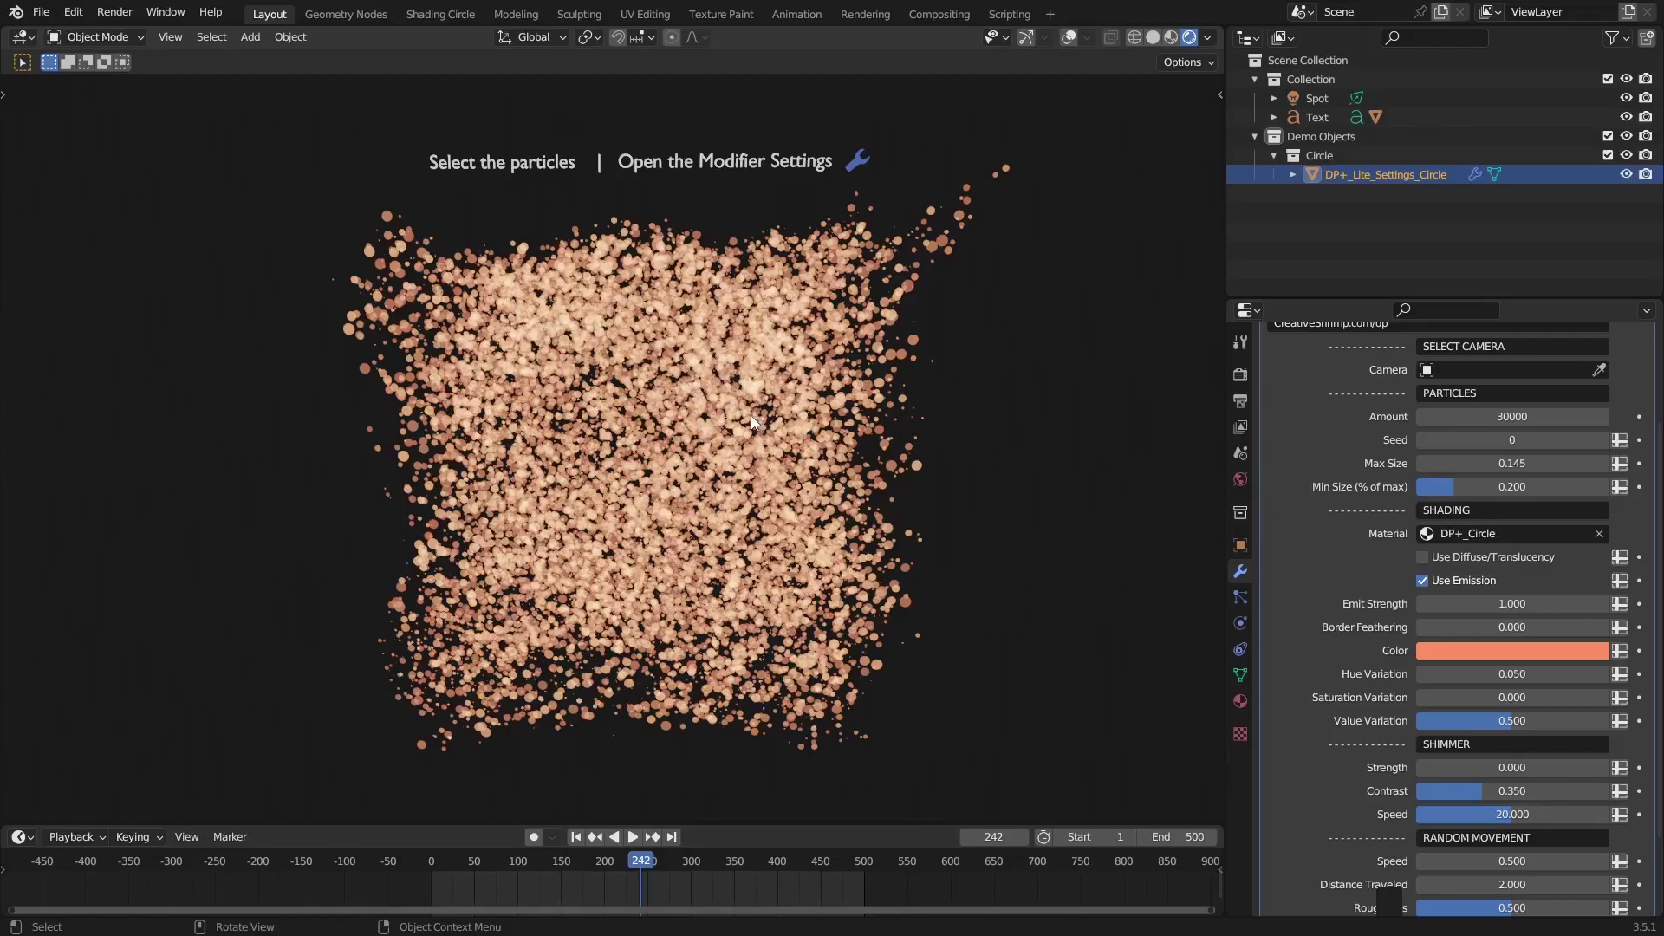
Duplicate the particle object as DP+_Lite_Settings_Circle.001, place it shifted and set its Seed to 1
key(shift+d)
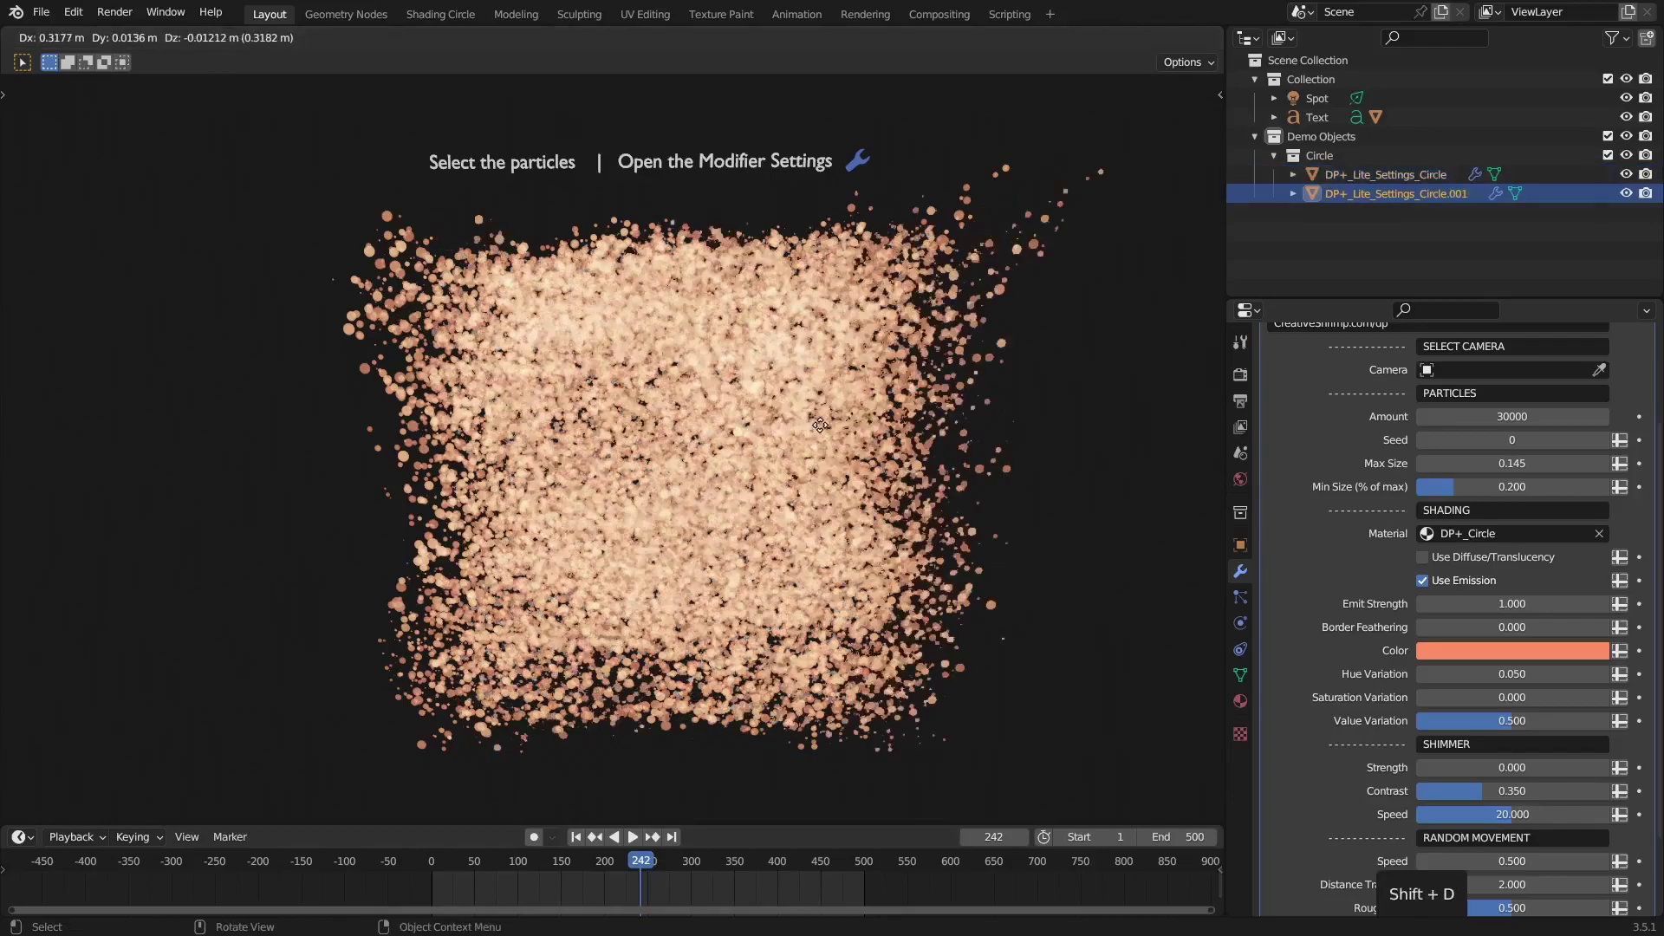
click(746, 428)
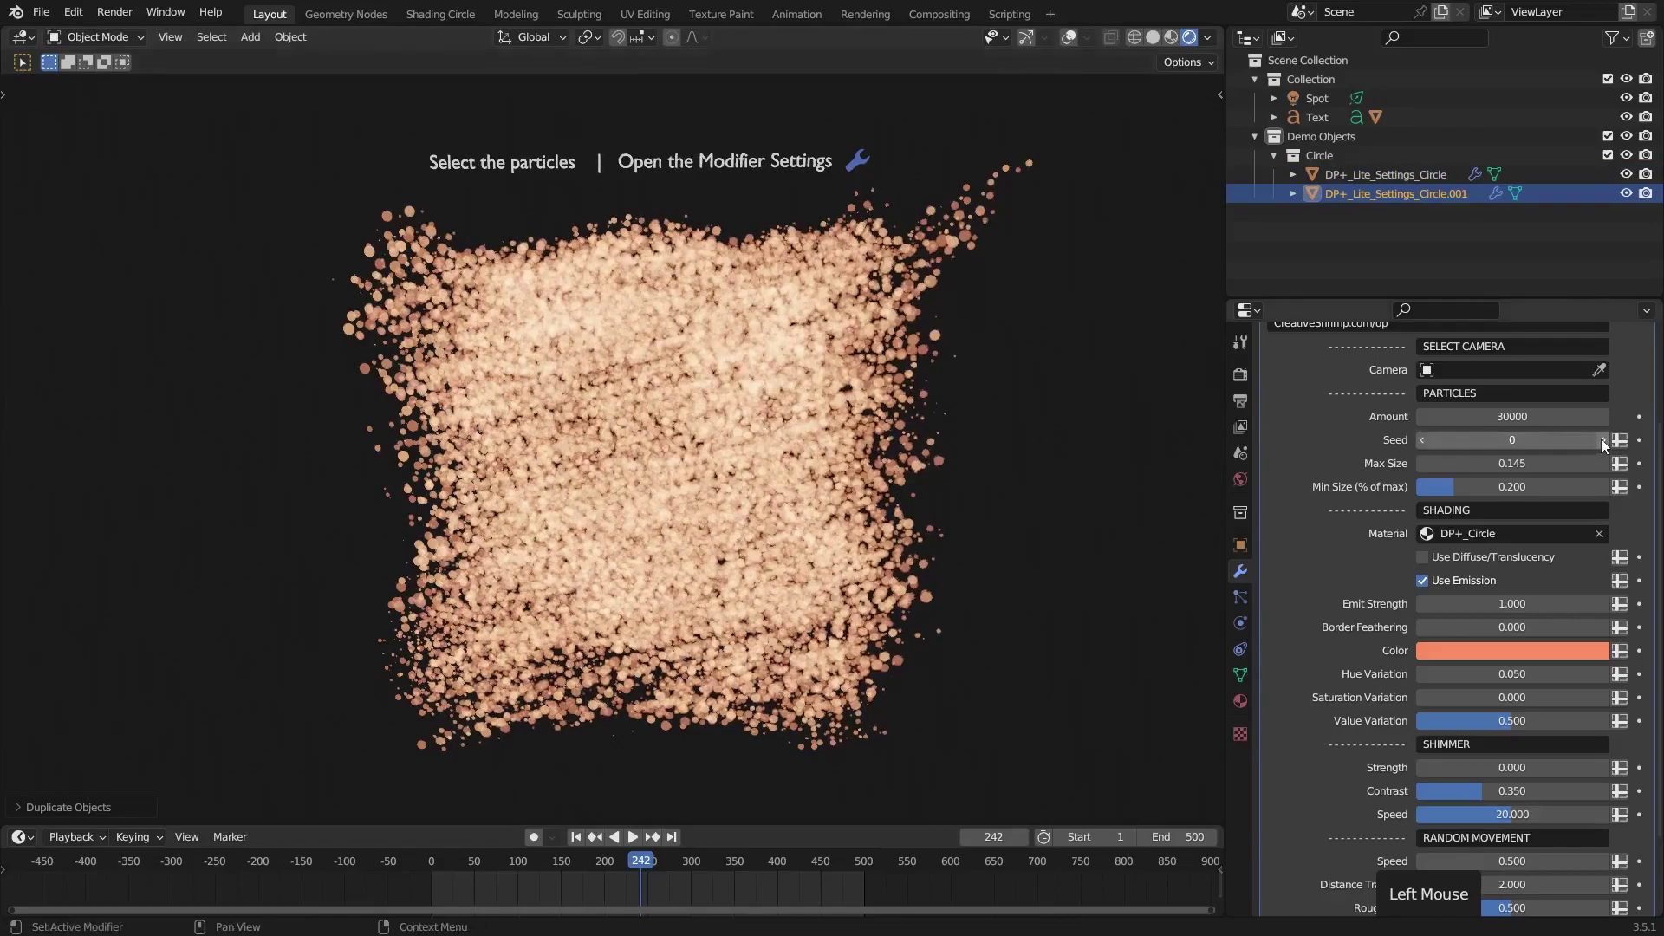
click(1605, 445)
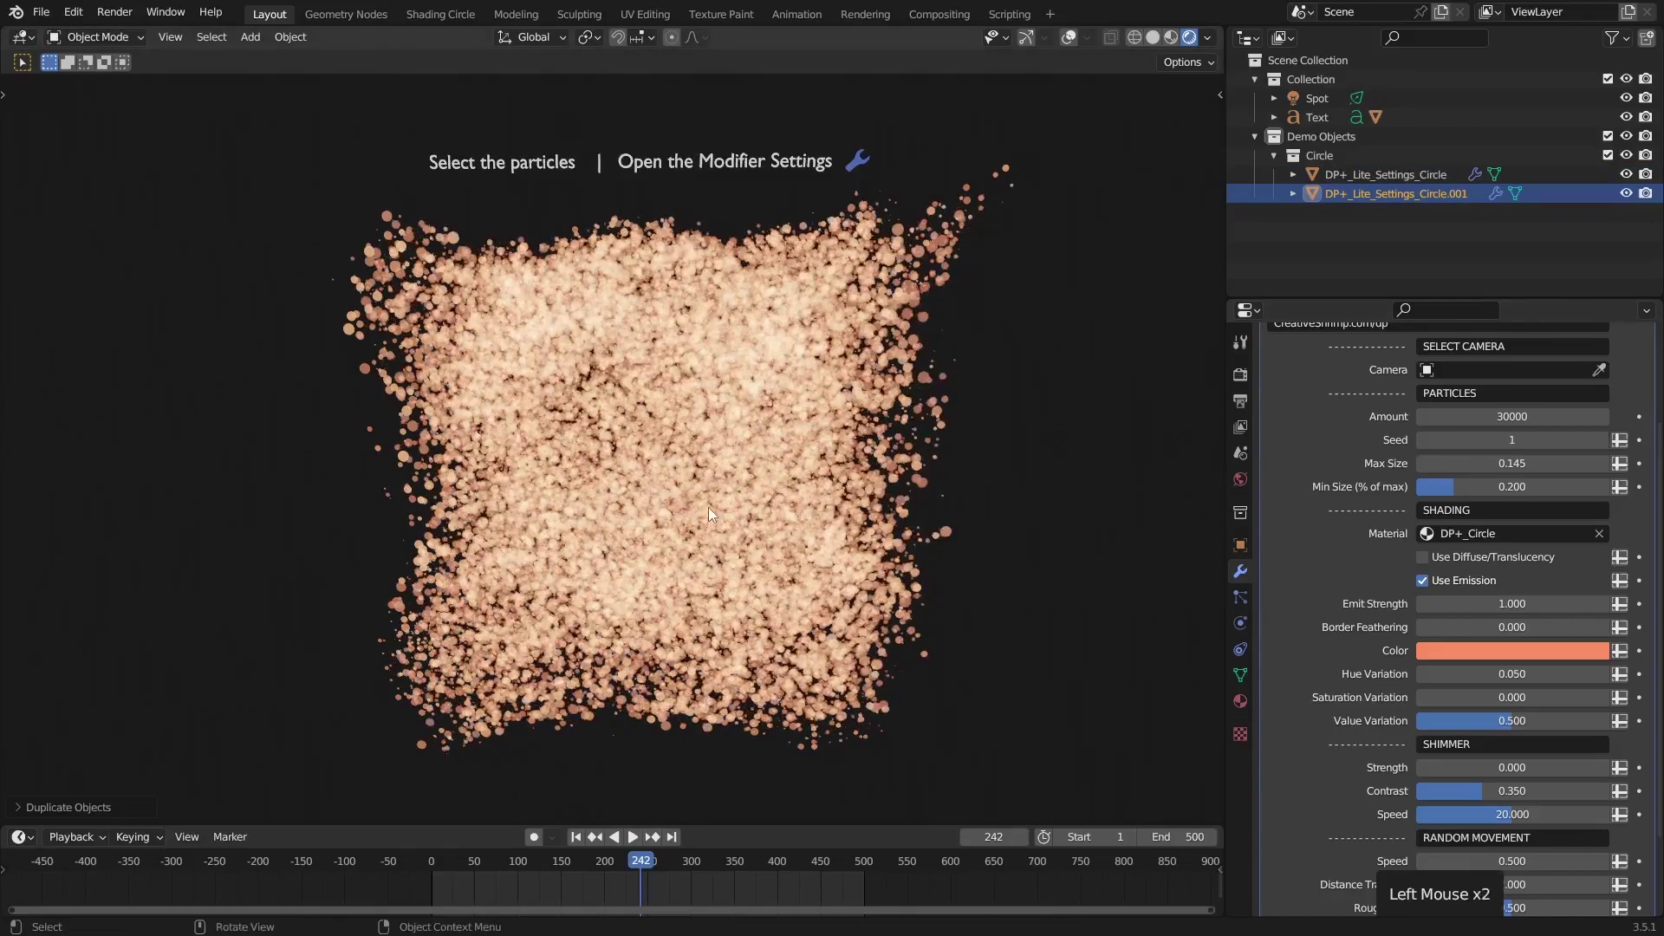
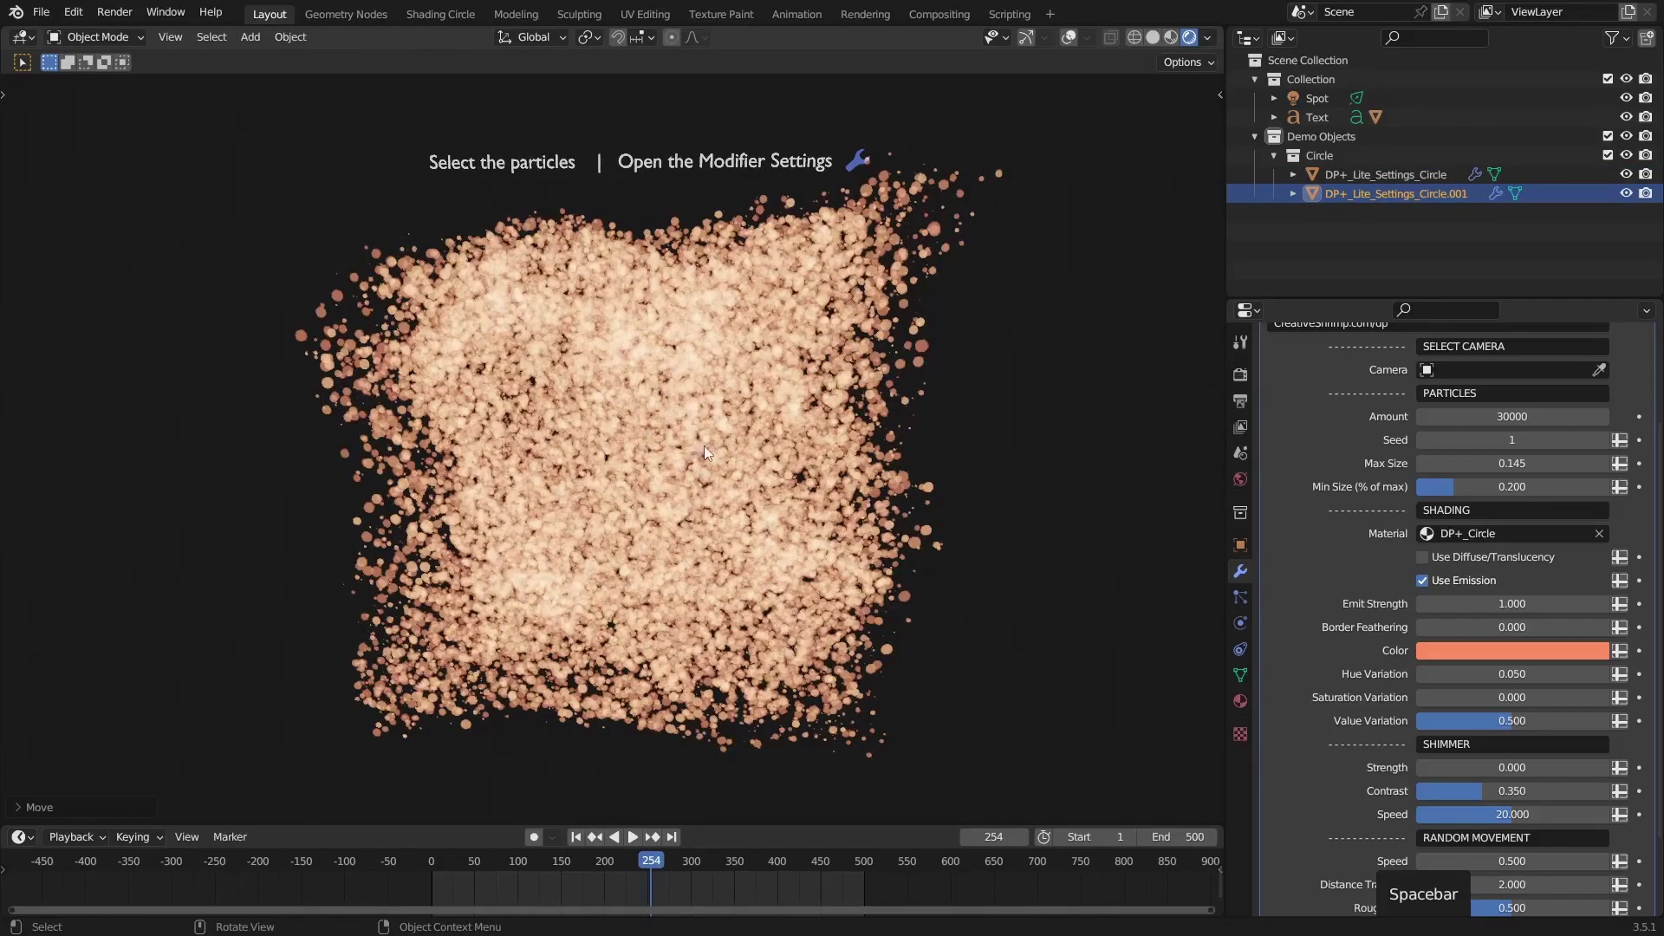
Delete the duplicate particle object and start lowering the original's Amount toward 150
key(x)
double_click(685, 406)
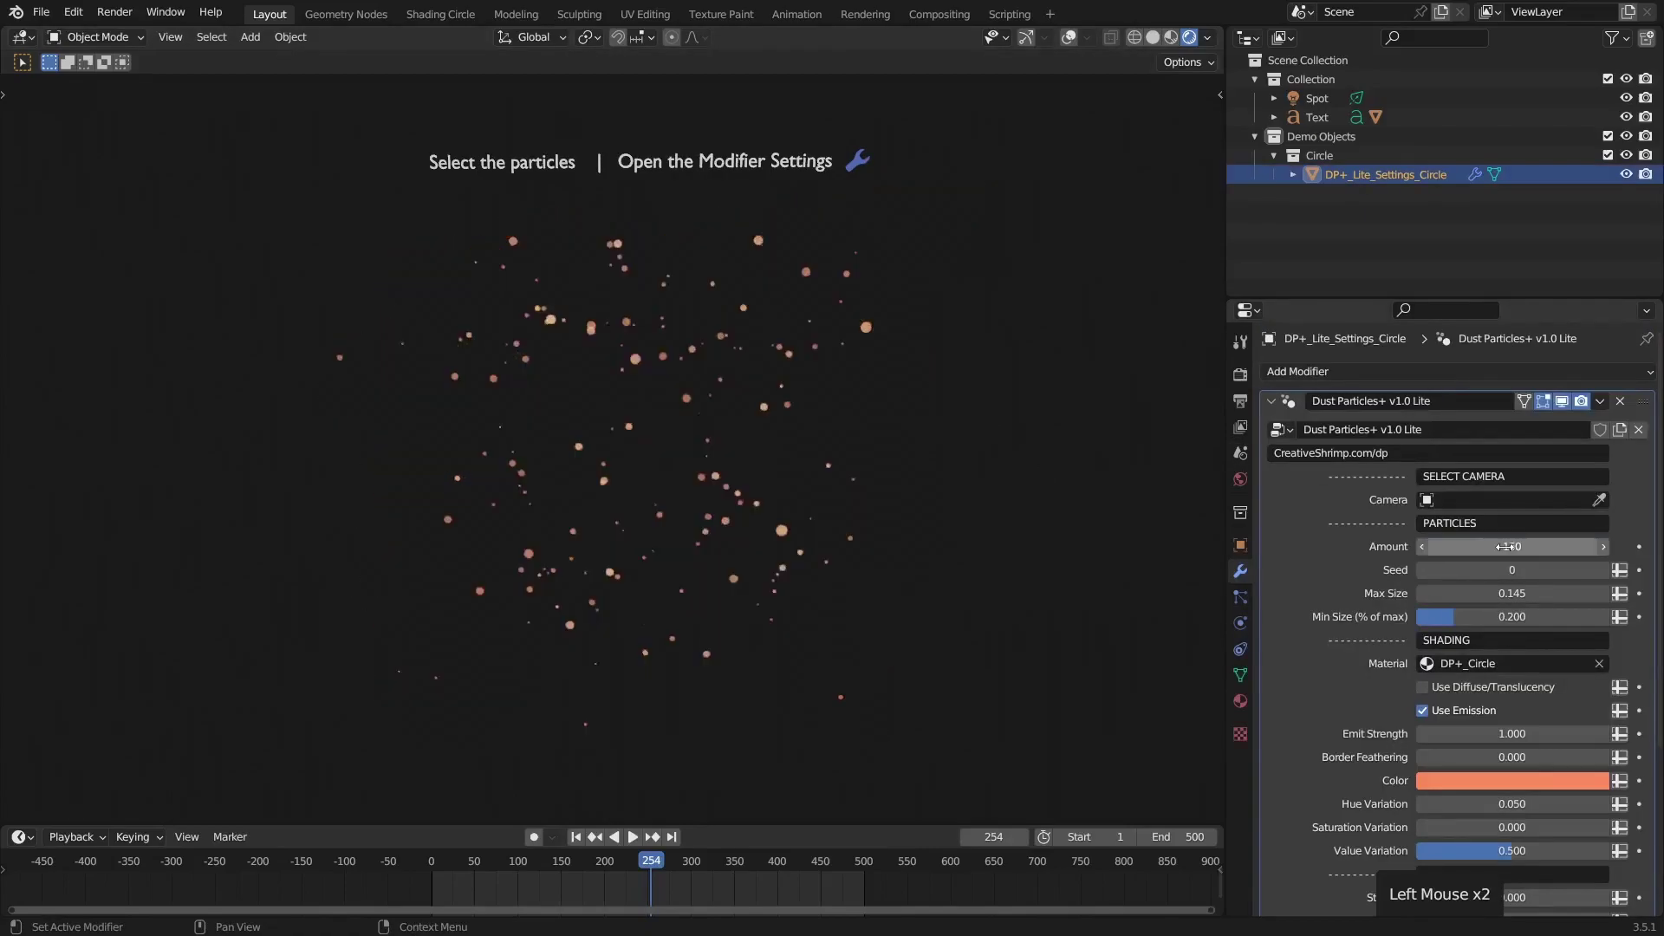
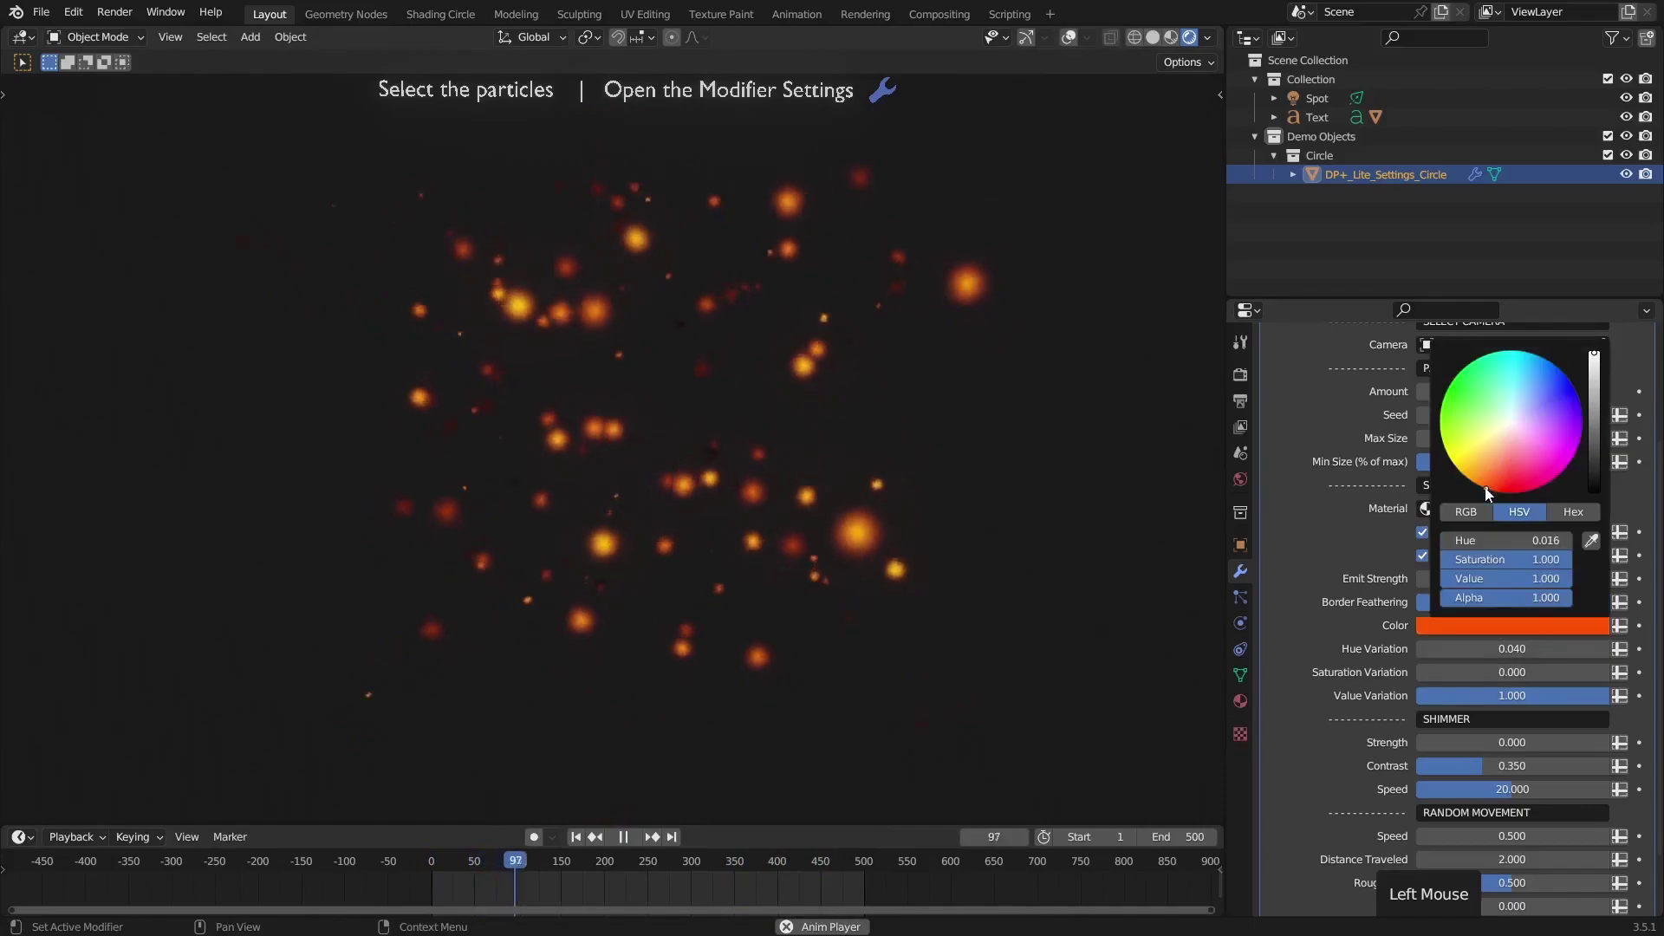
Set Saturation Variation to 1.000 so the discs mix white and red-orange
click(1492, 678)
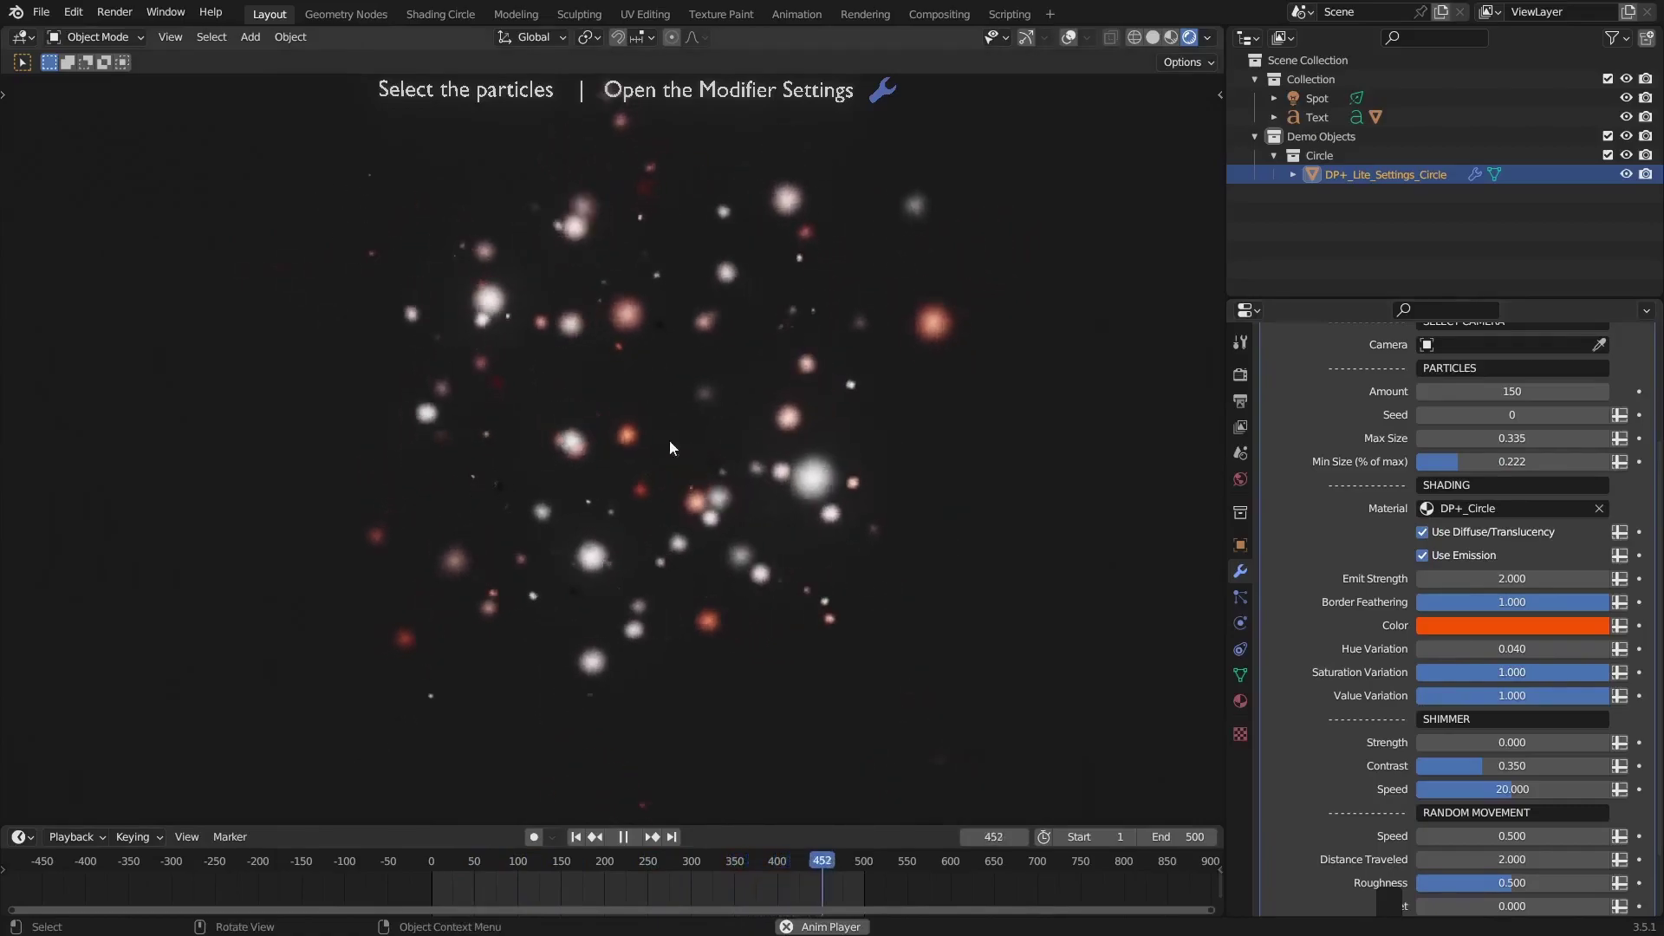
Play the lantern scene, move the dust particle object with G and hide the first particle object
click(1099, 30)
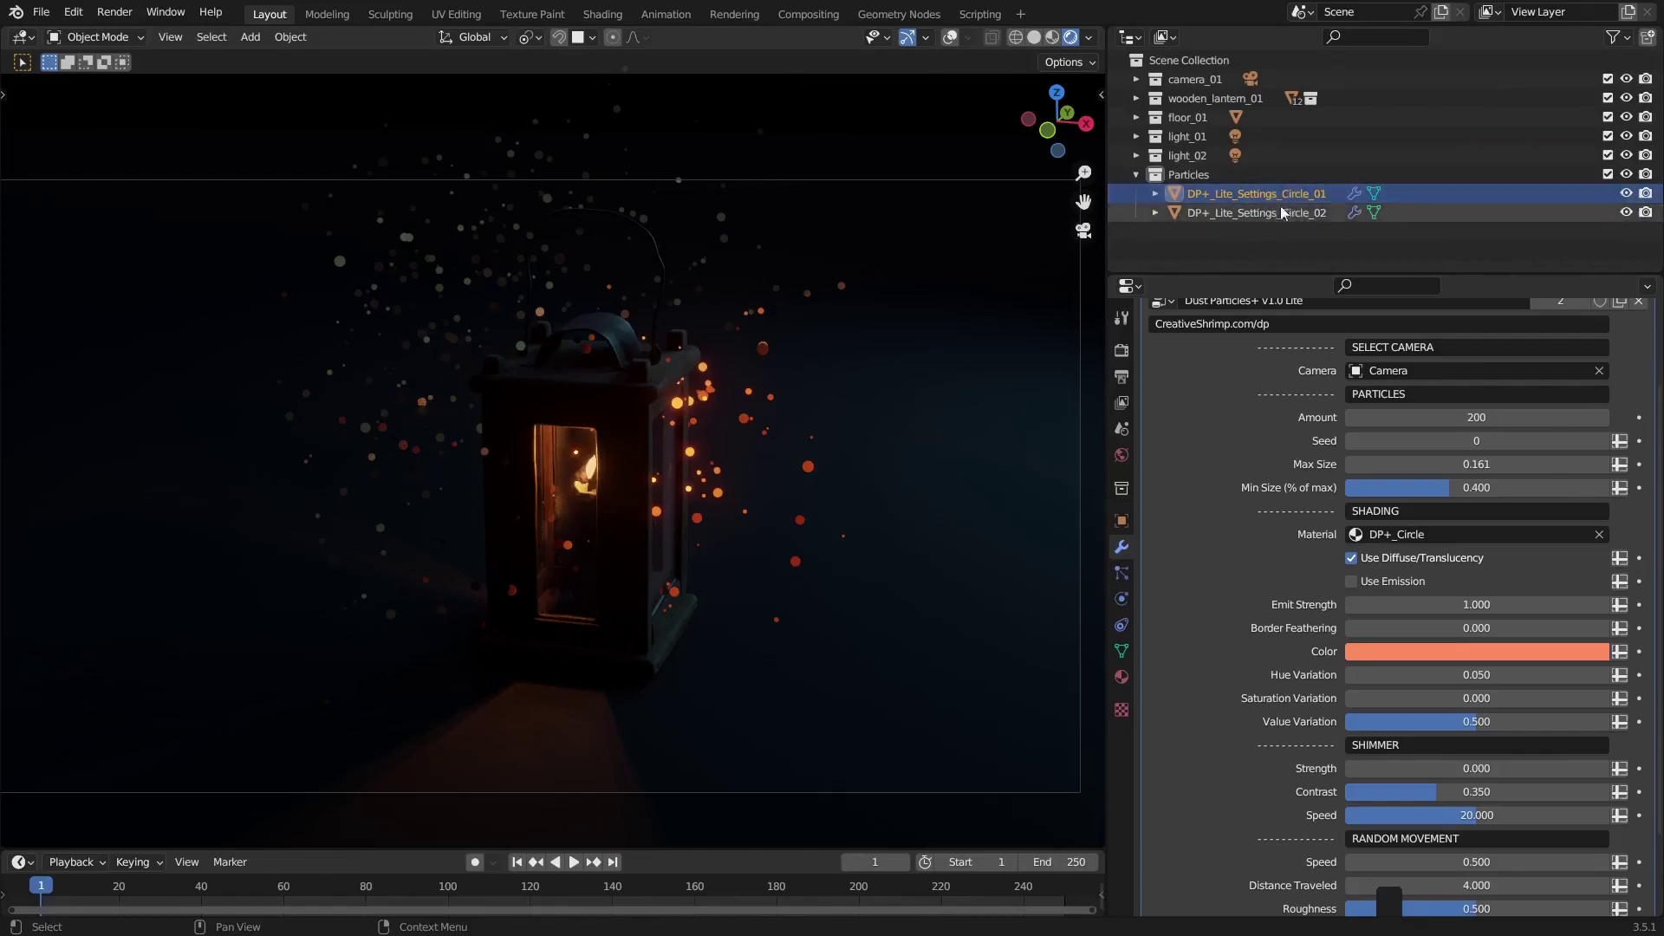
key(space)
key(g)
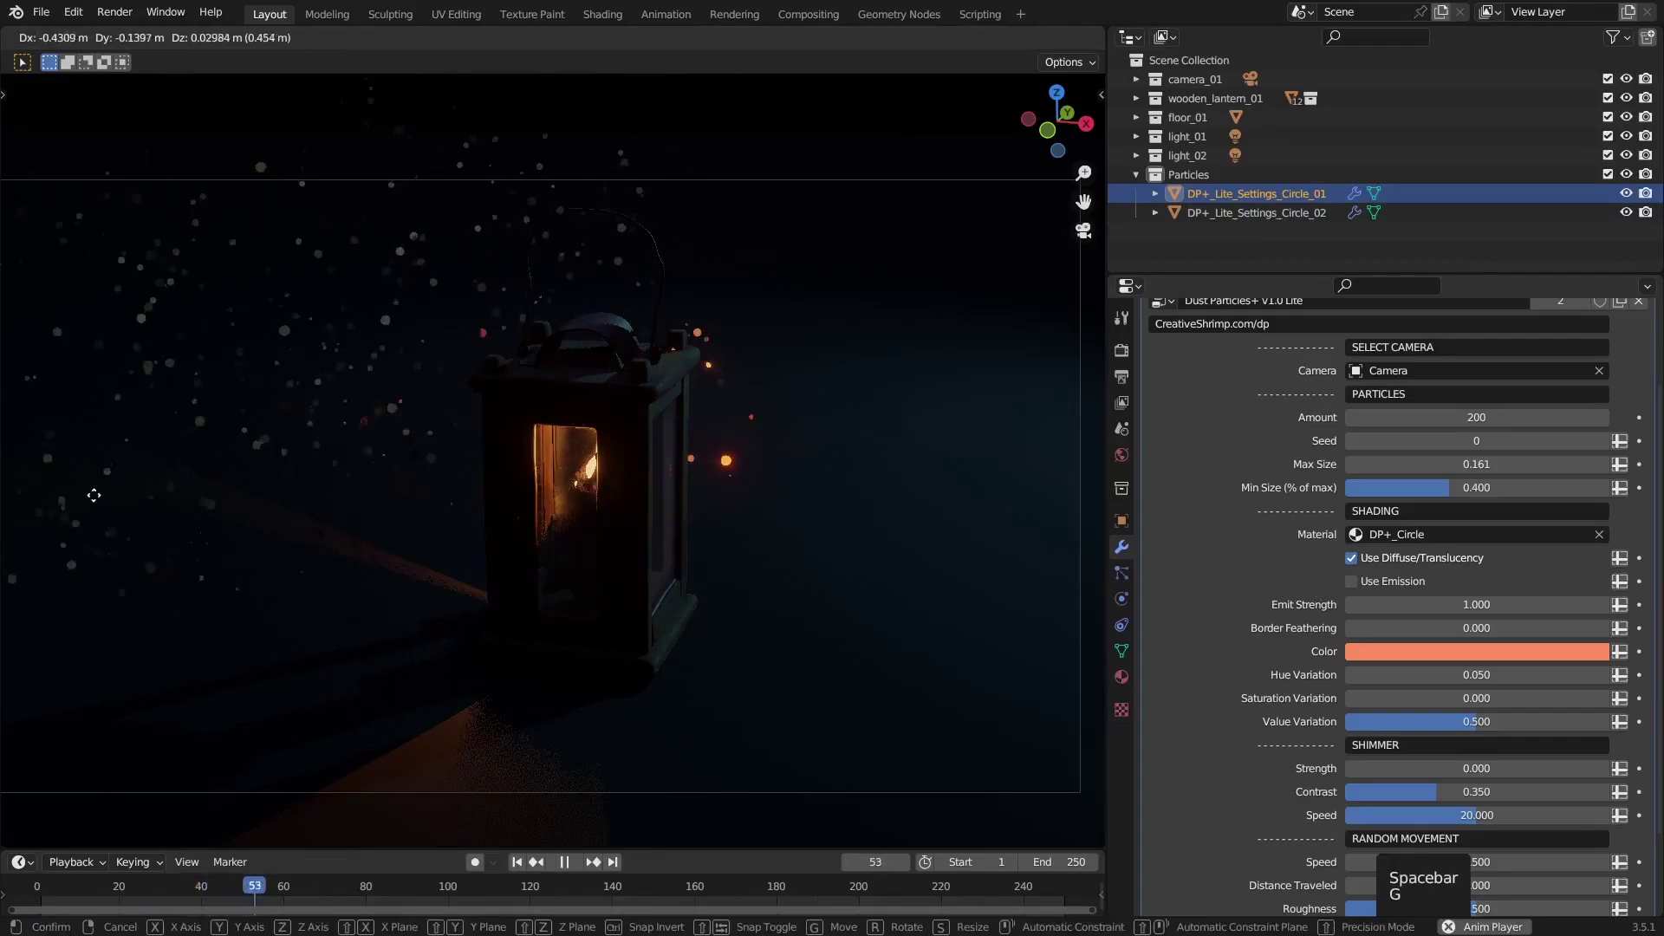
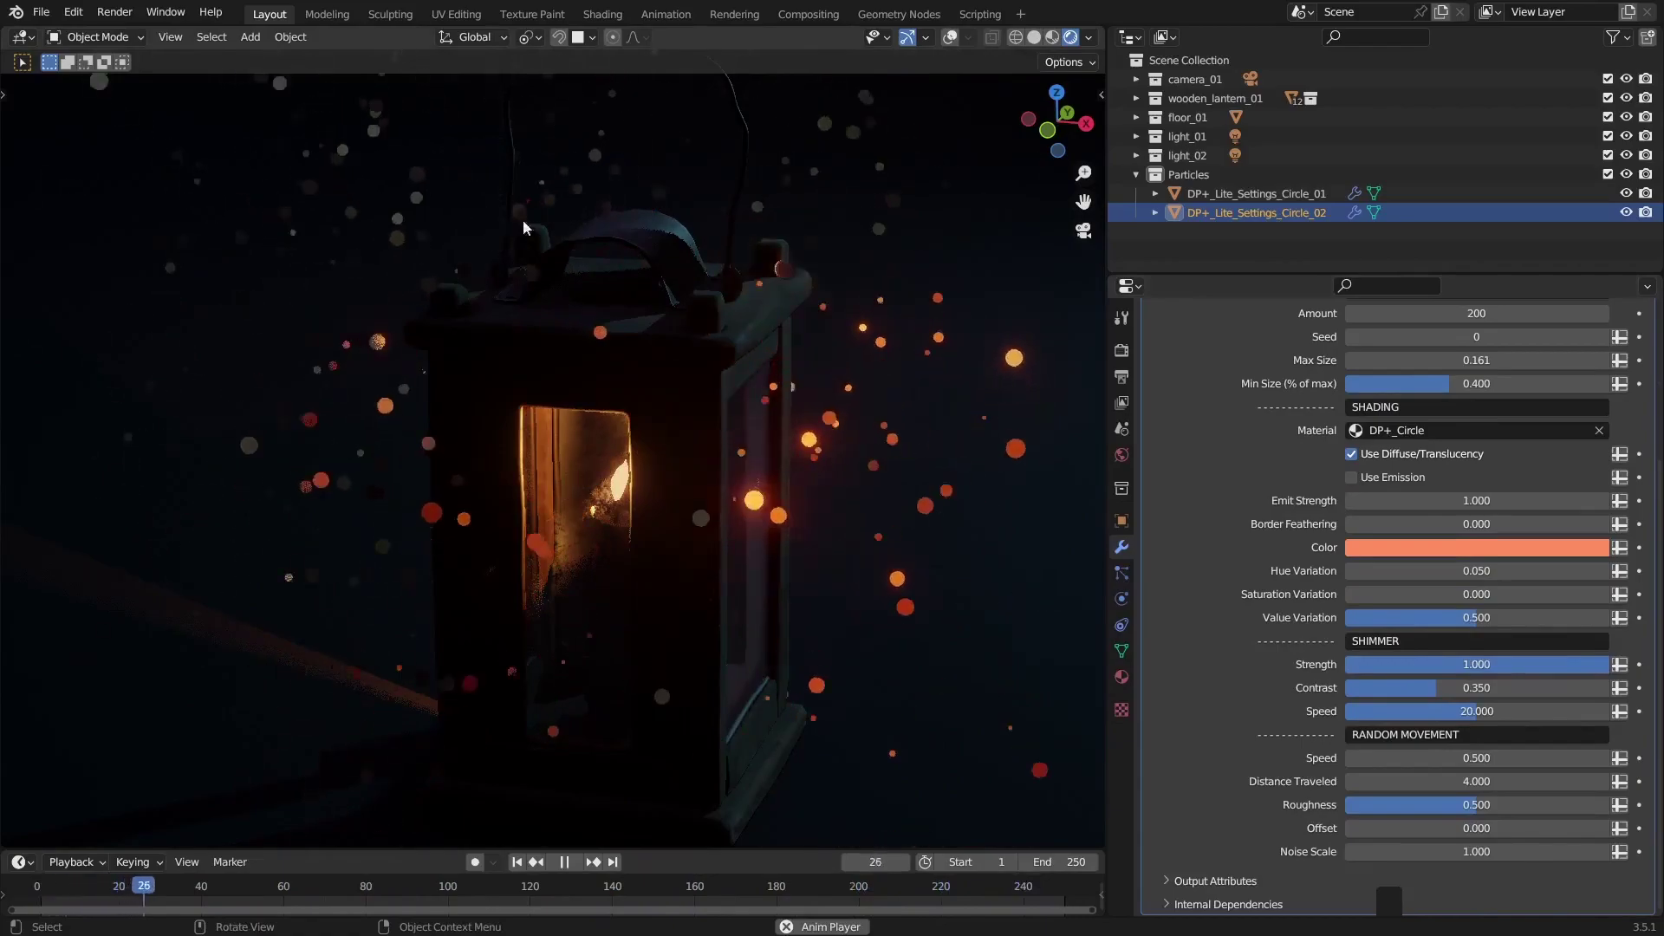
click(1625, 208)
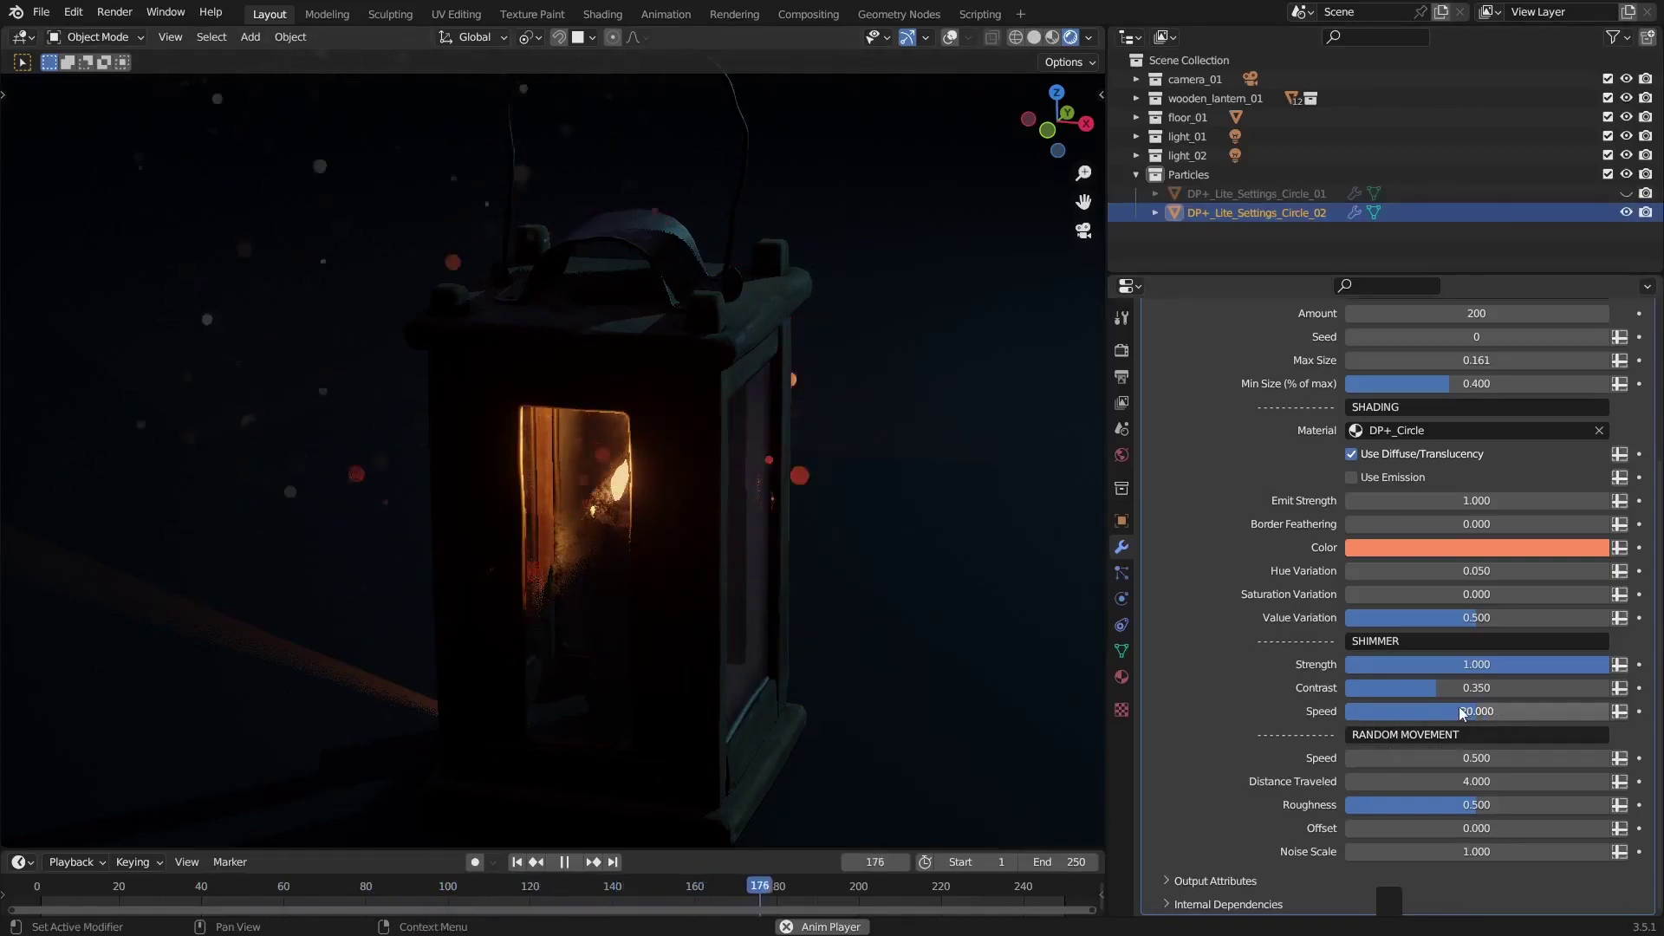
Lower the shimmer speed and set random-movement roughness to zero, then stop playback
click(1481, 723)
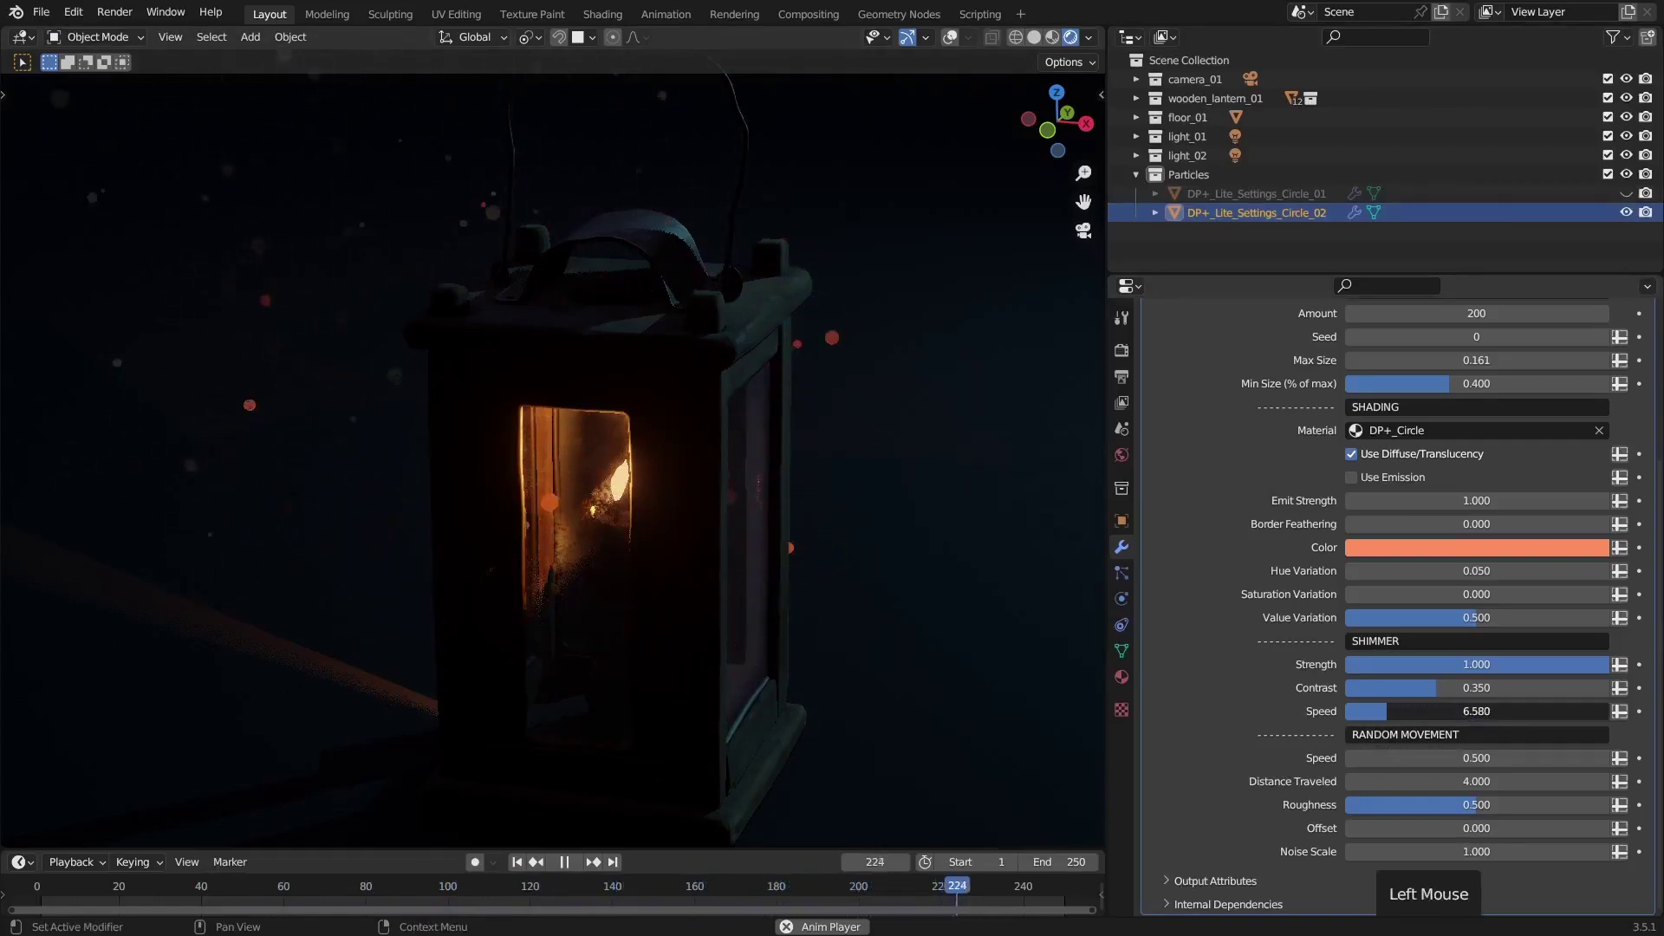
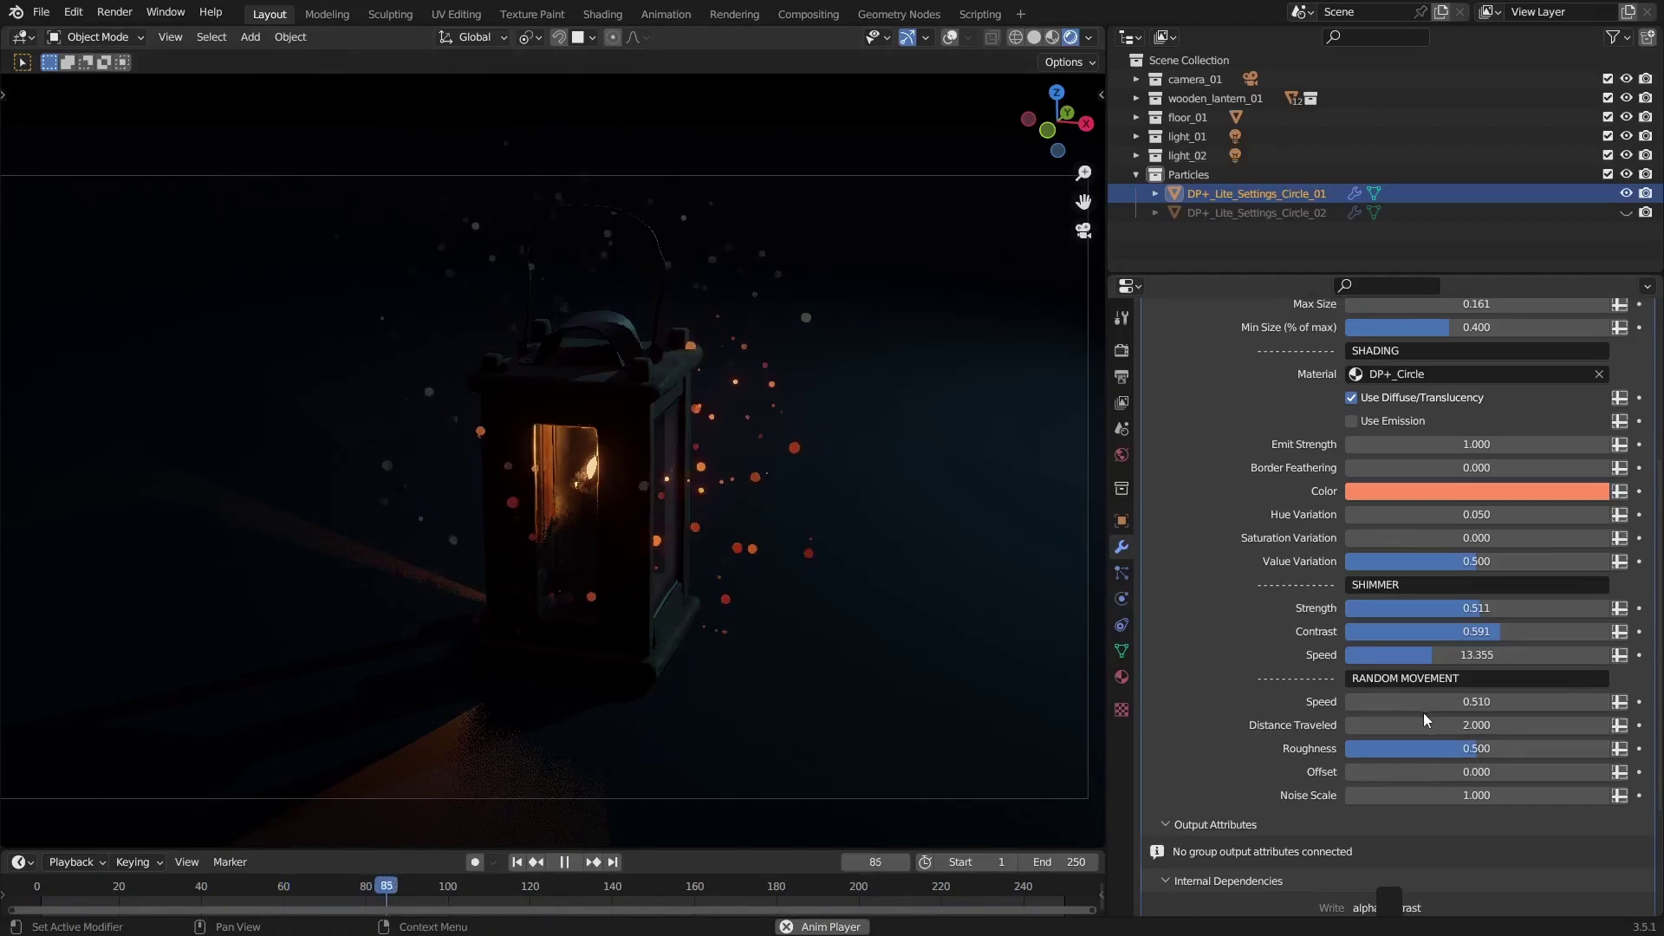
click(1502, 748)
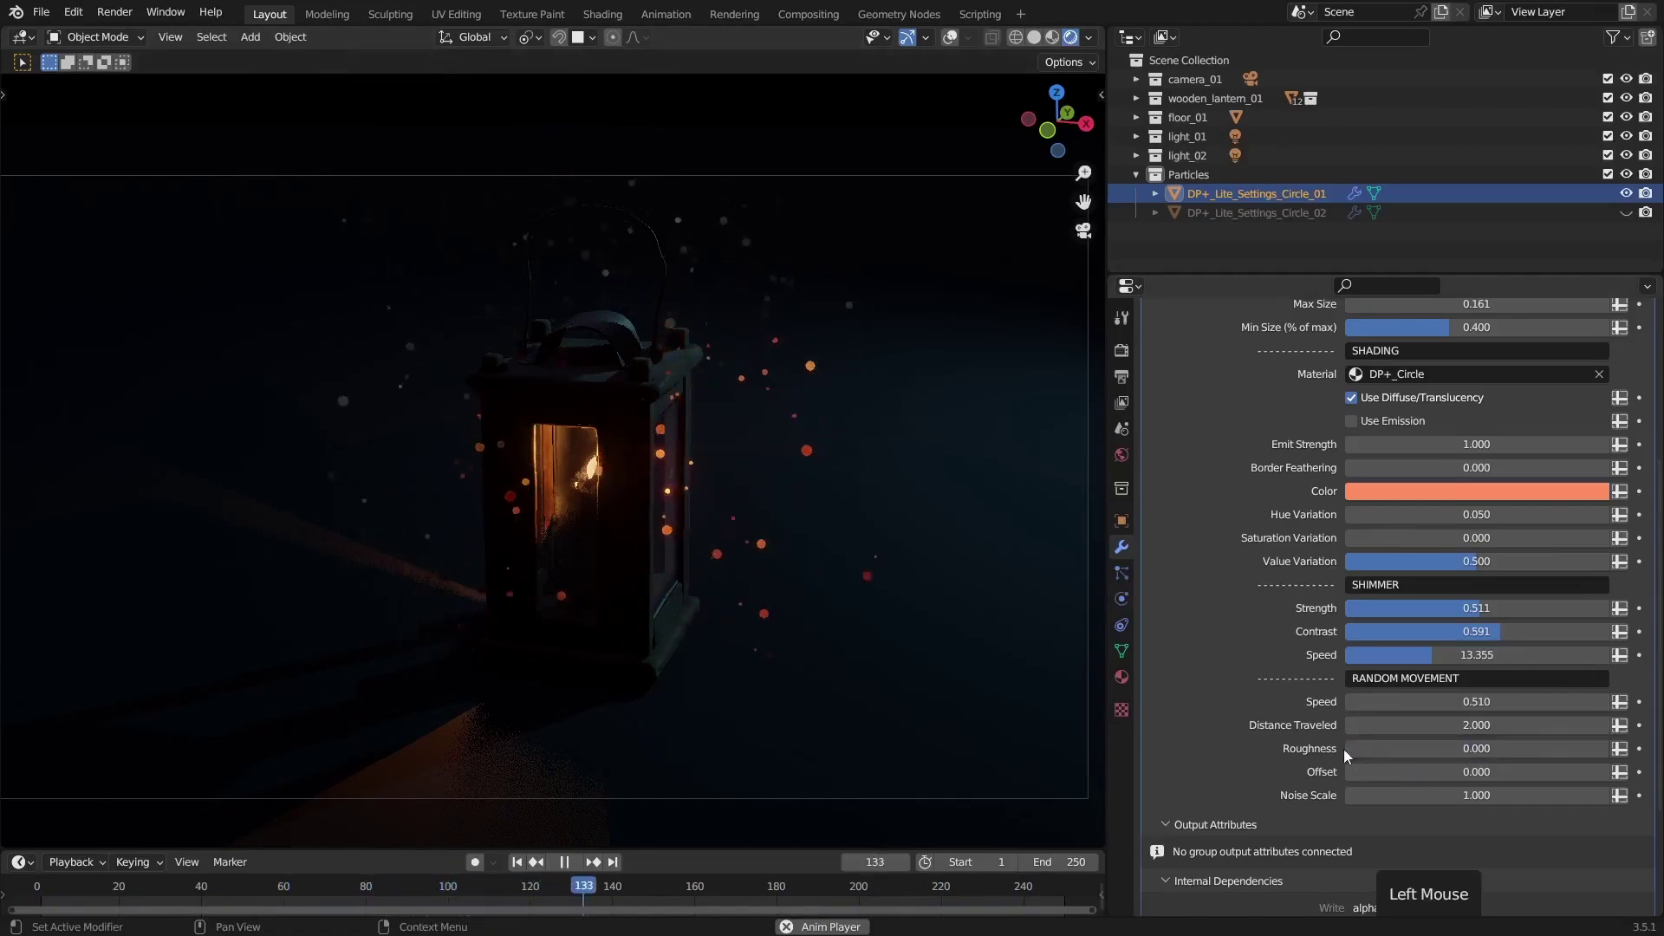
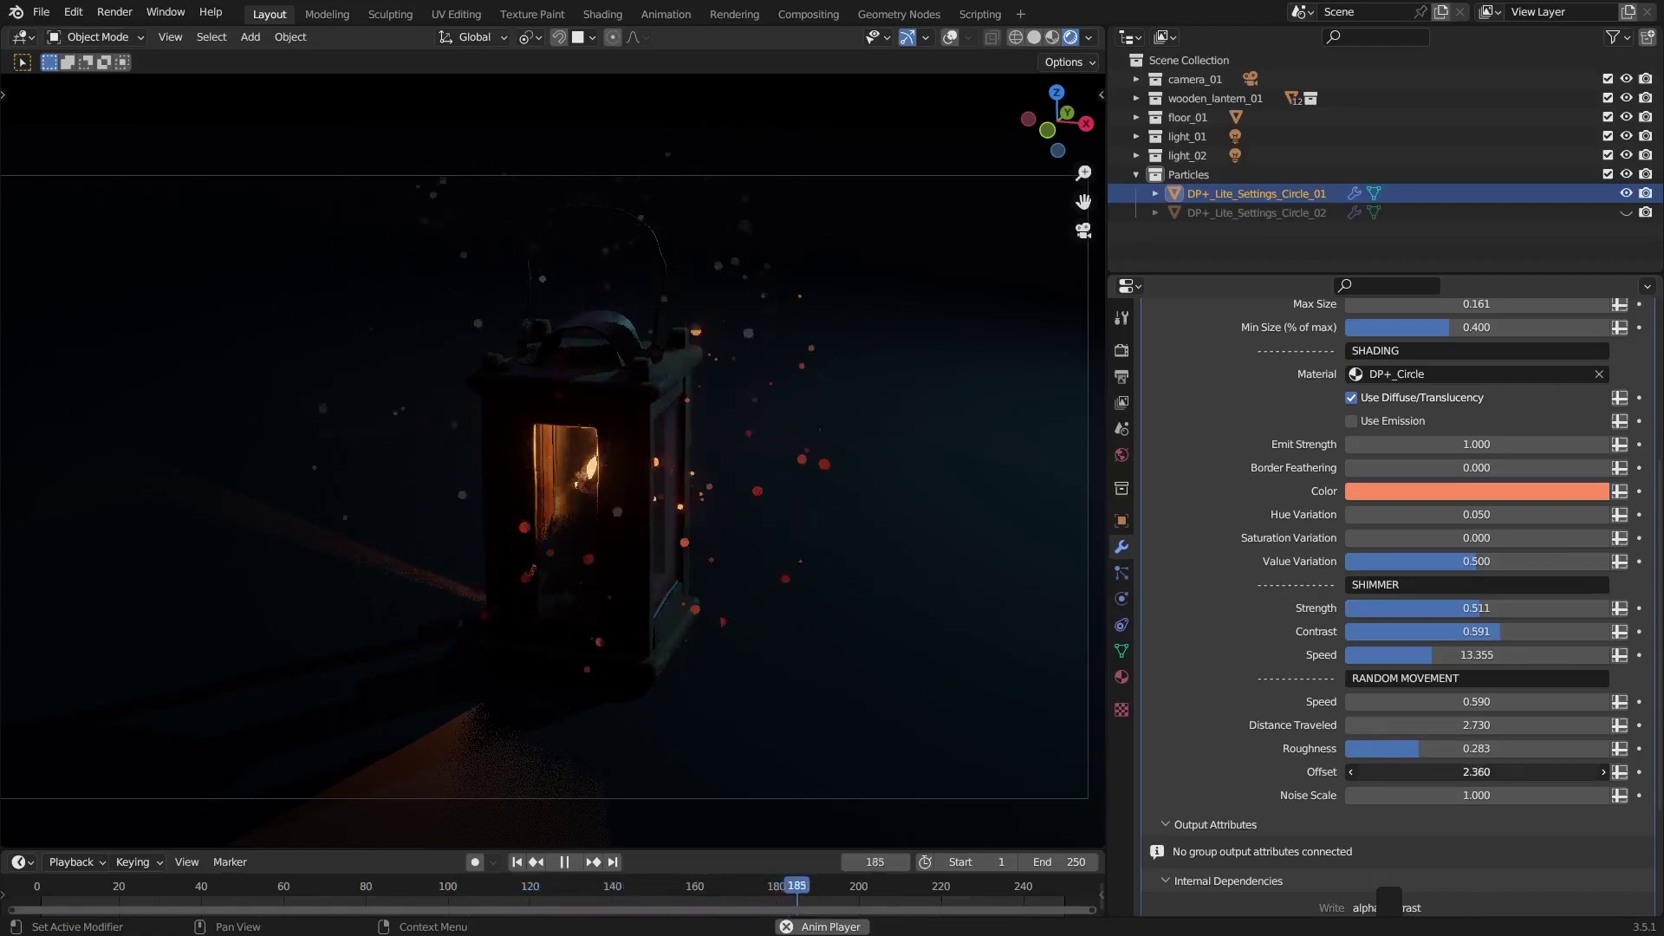
key(space)
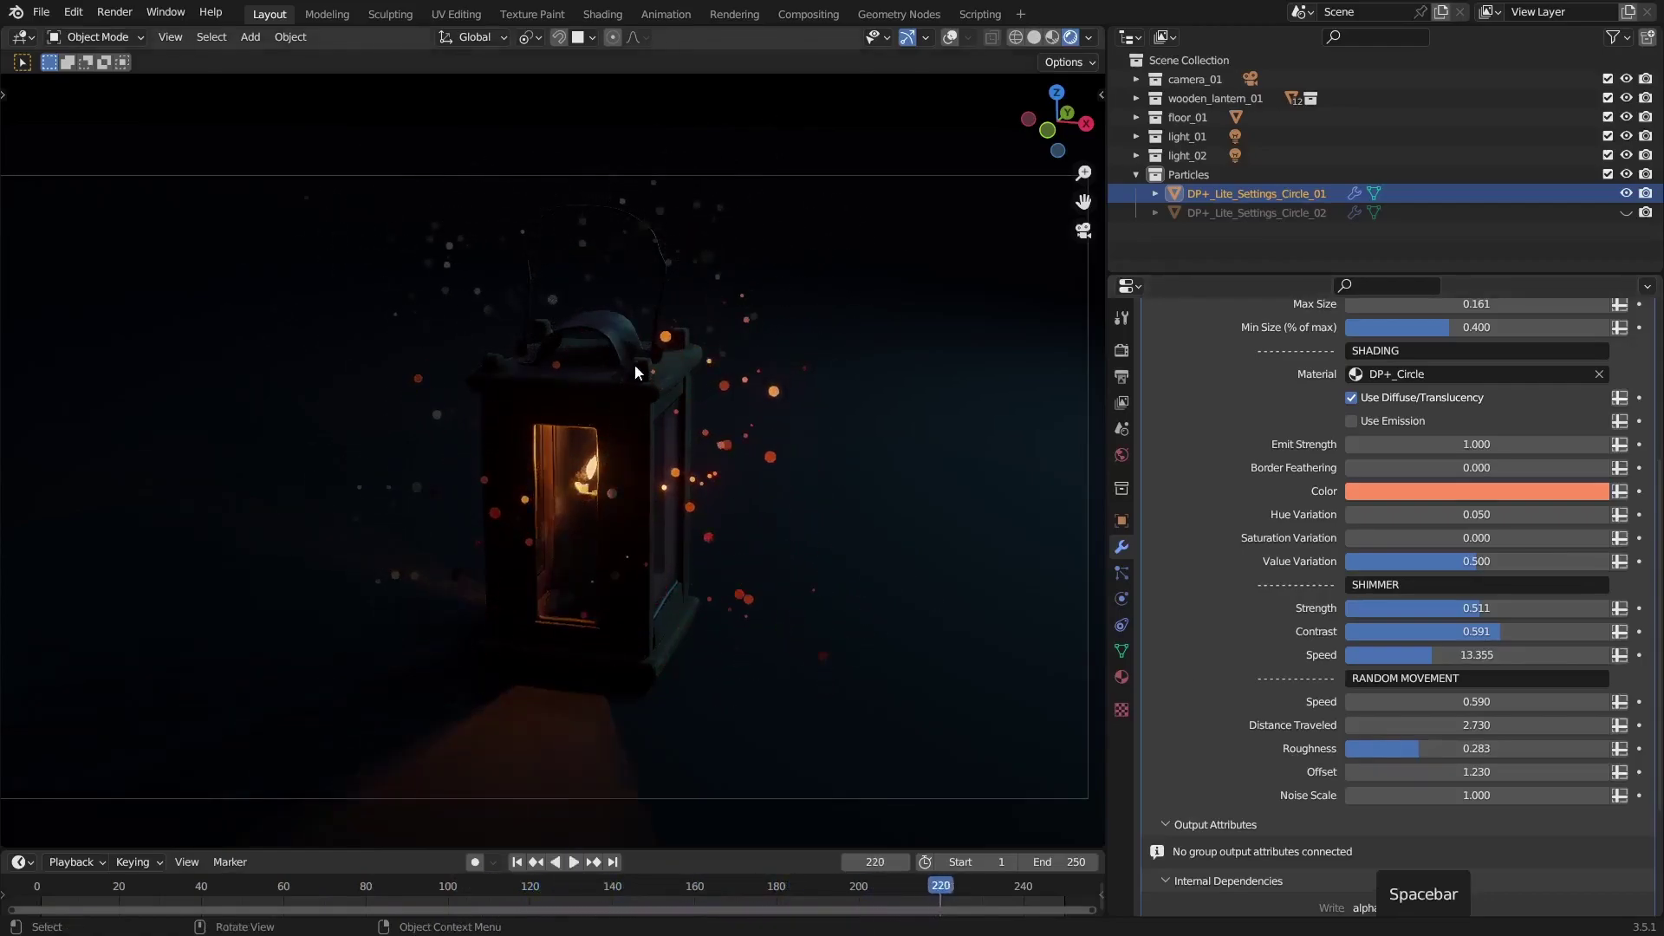
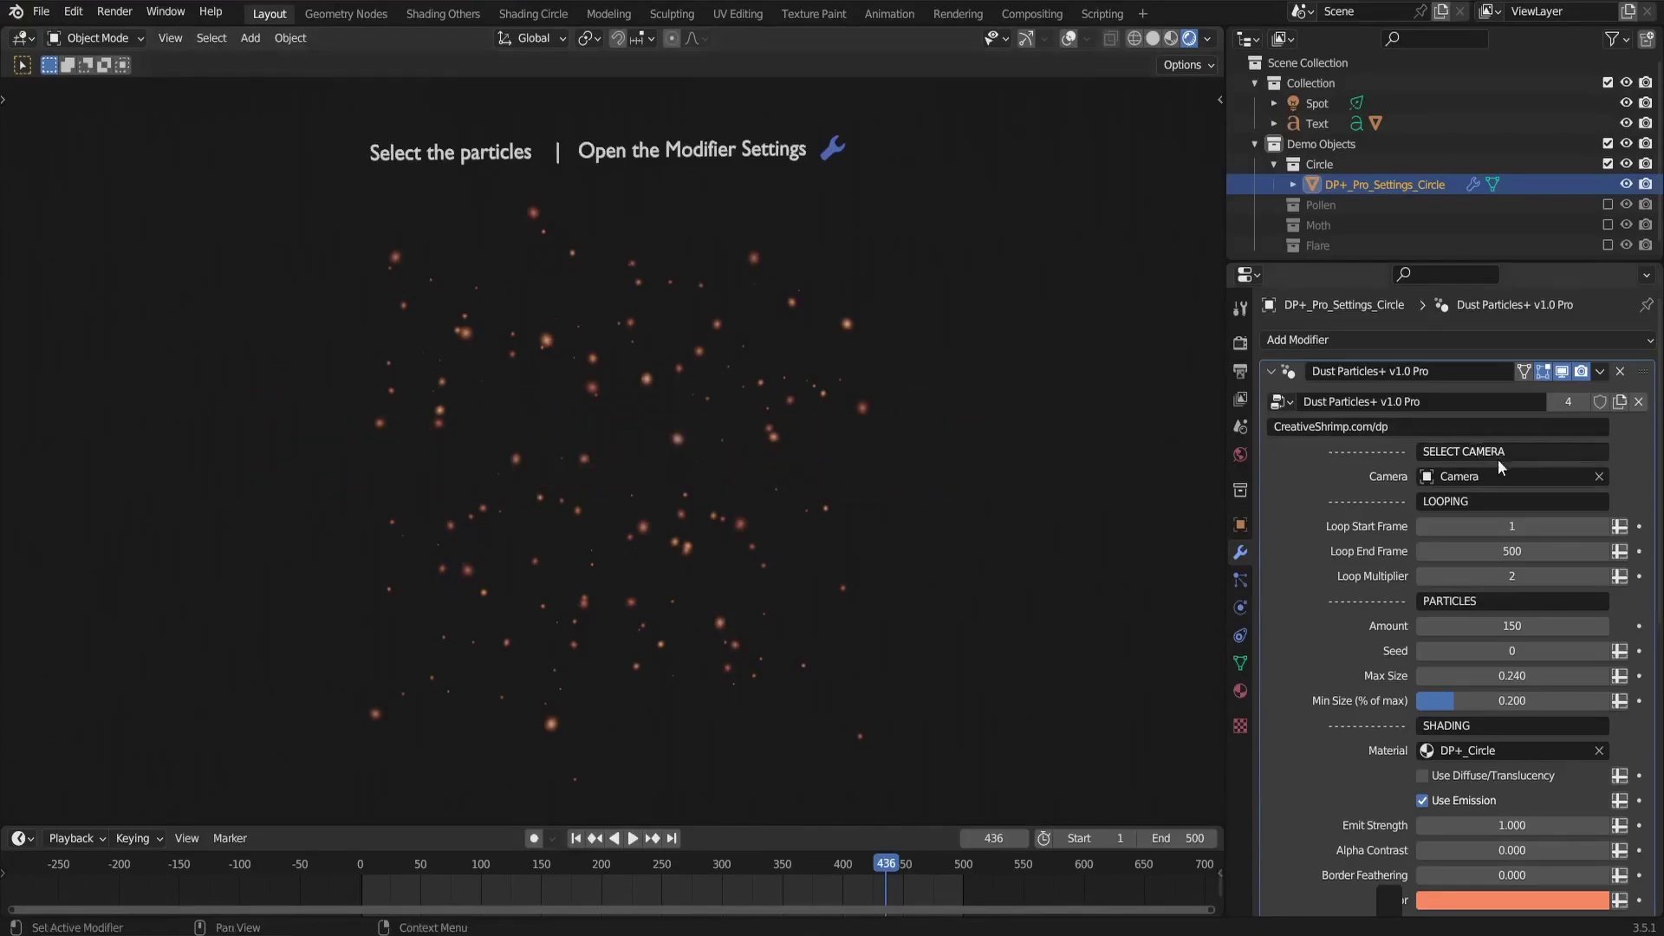
key(n)
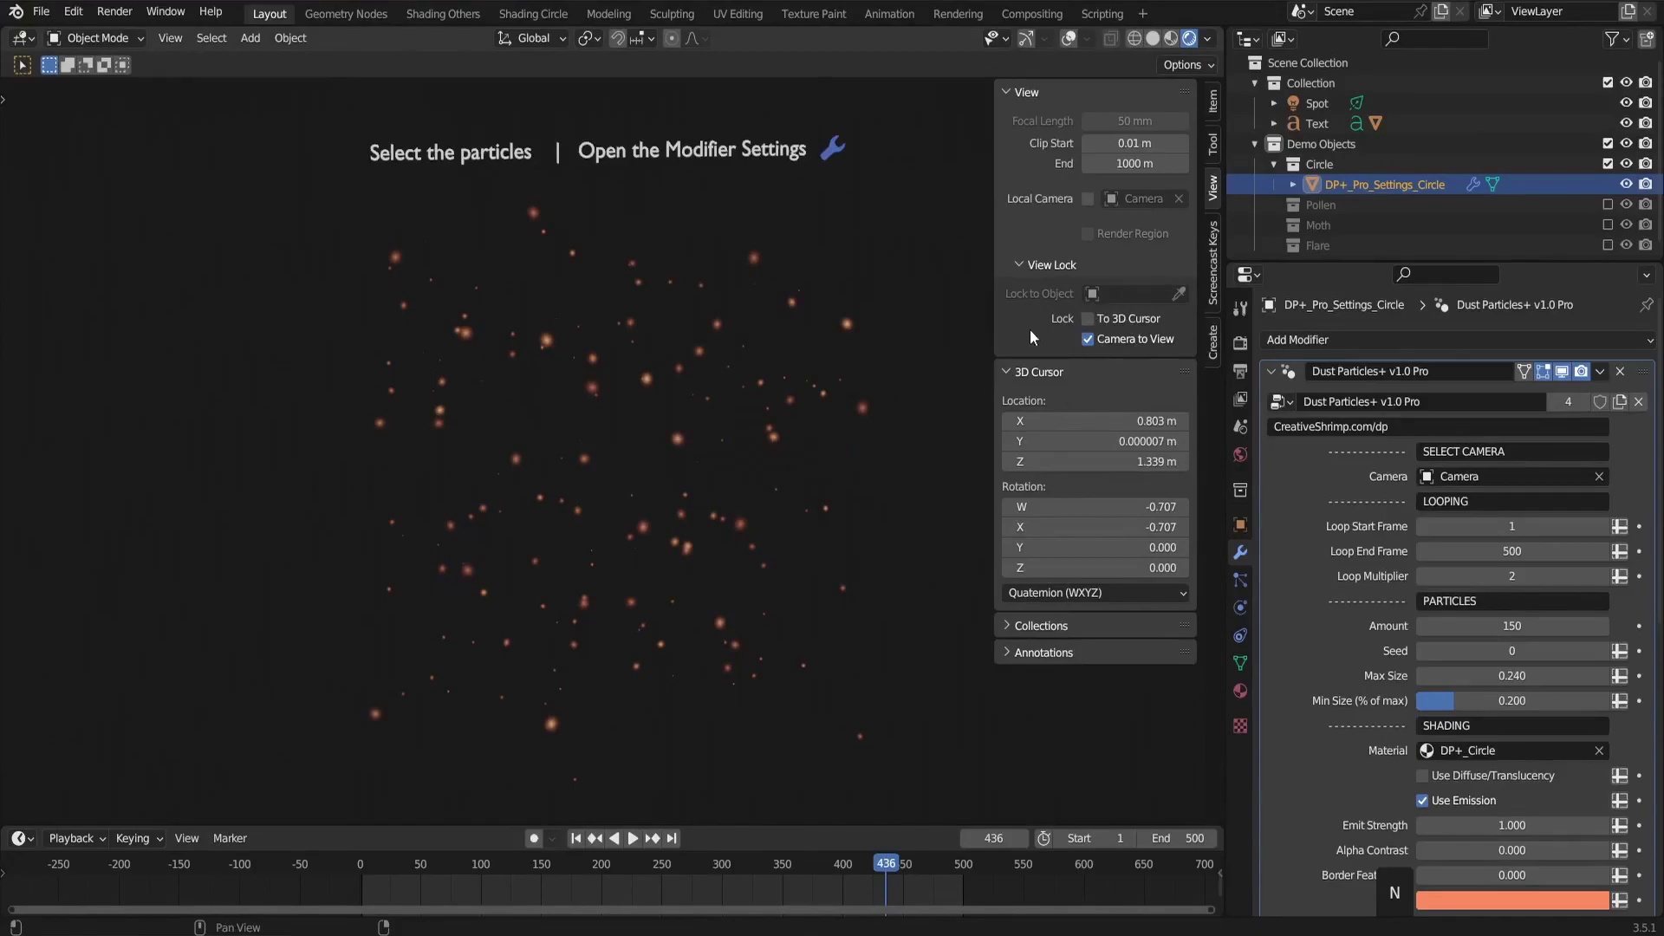
middle_click(783, 476)
middle_click(800, 459)
middle_click(644, 434)
middle_click(747, 538)
middle_click(756, 635)
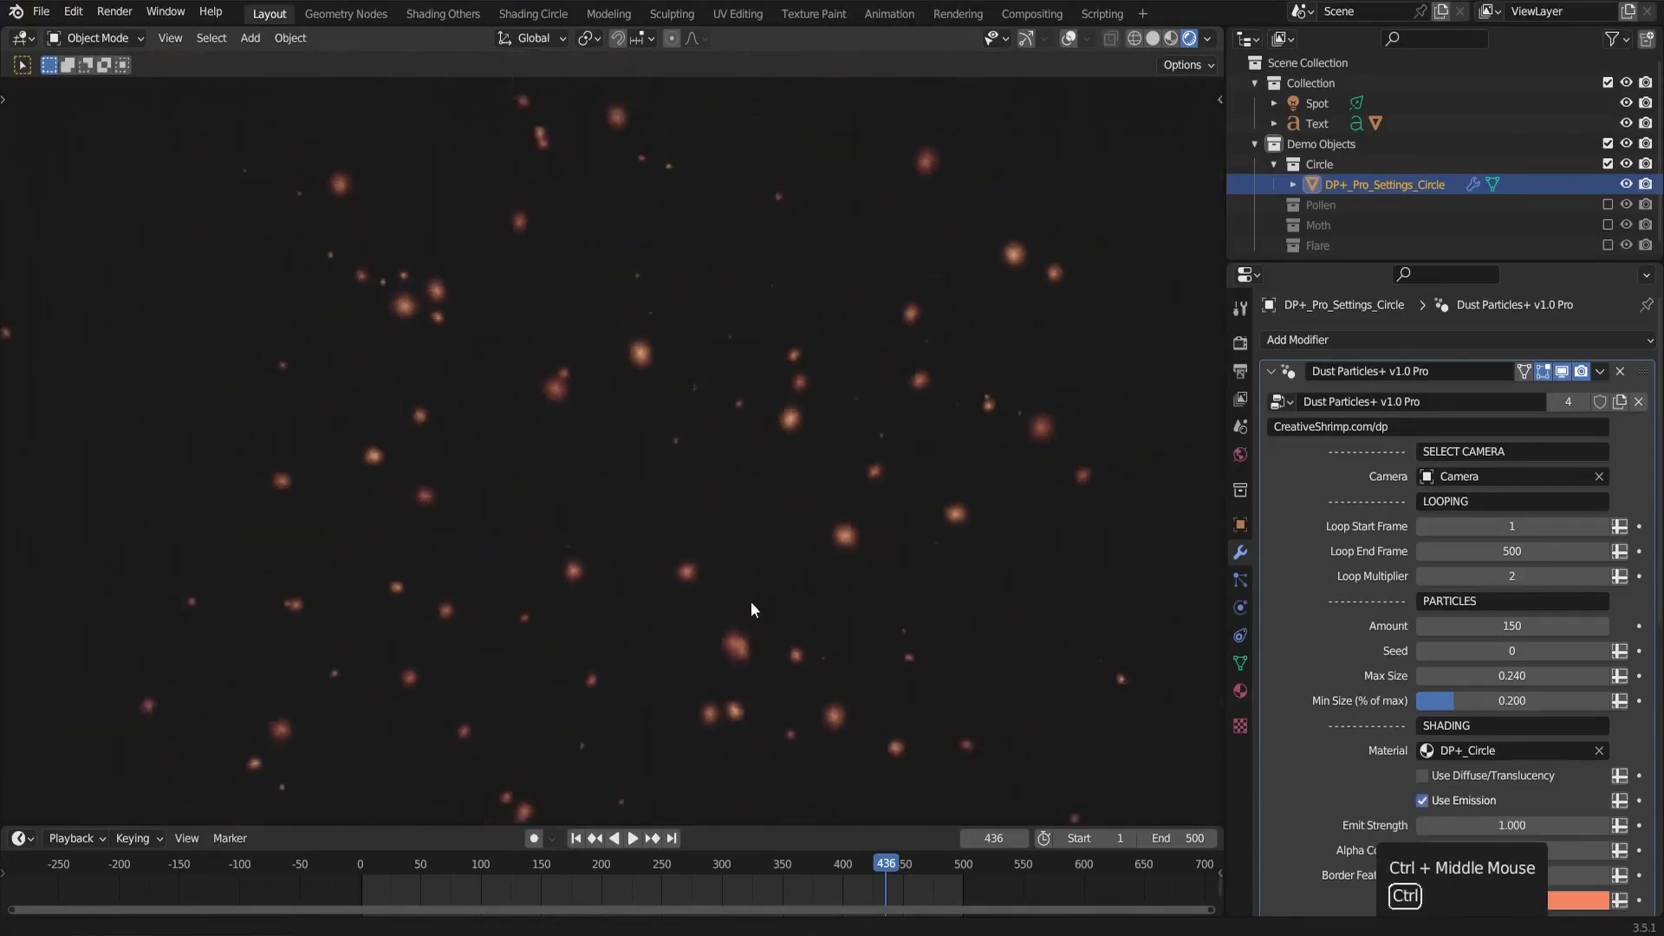
middle_click(740, 659)
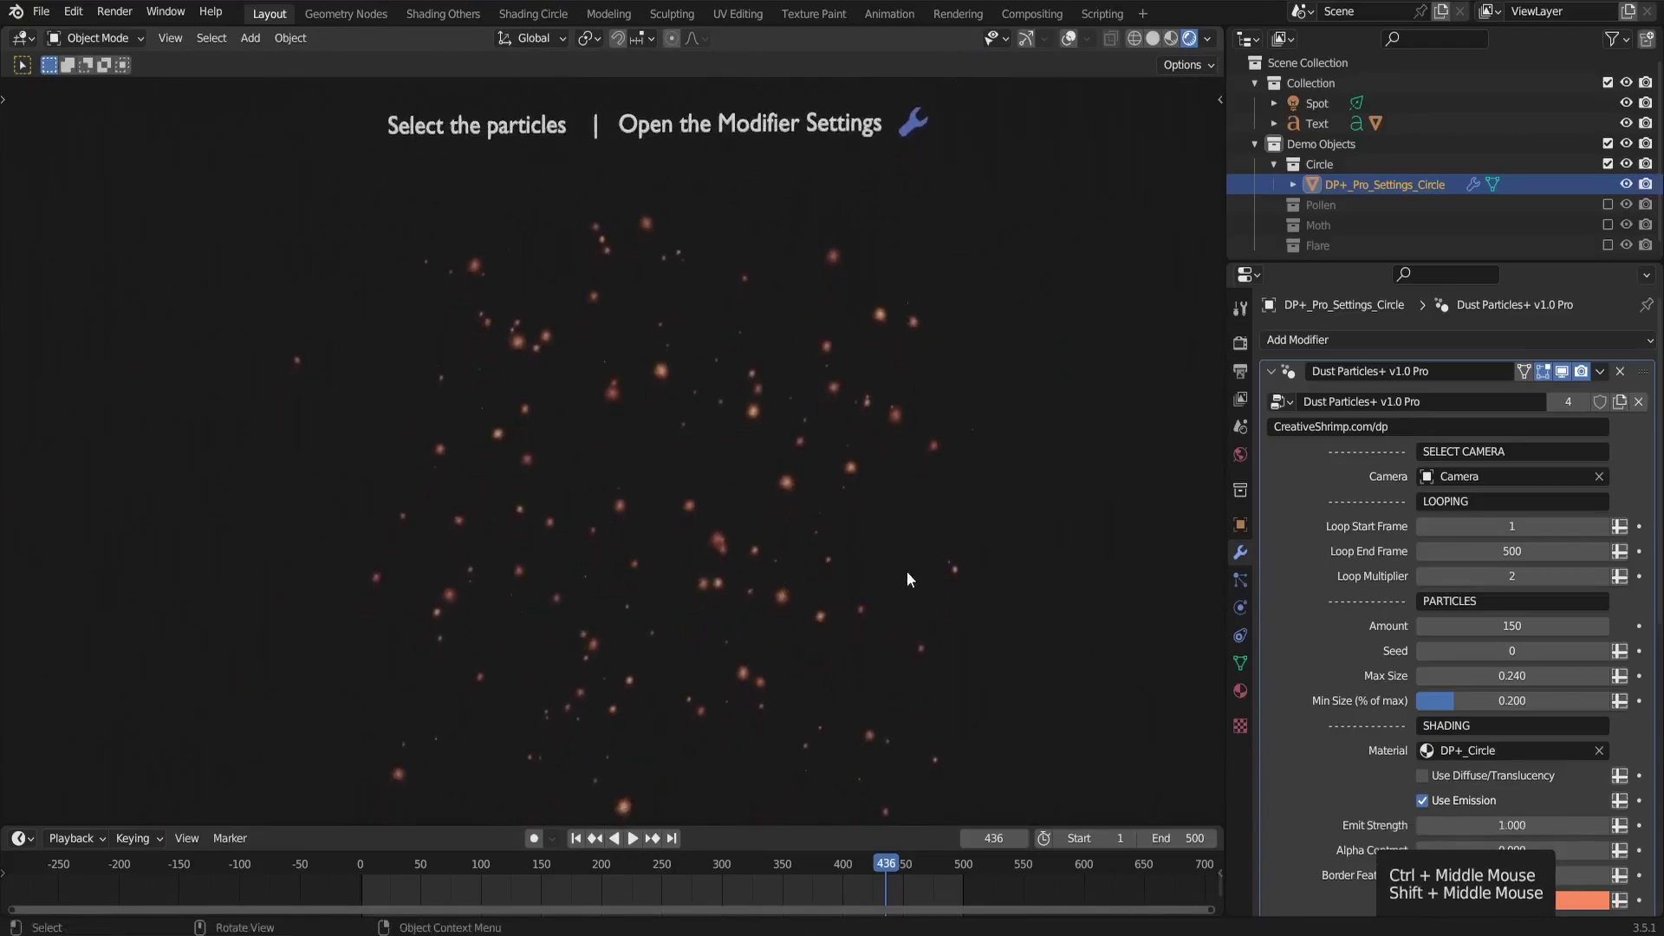
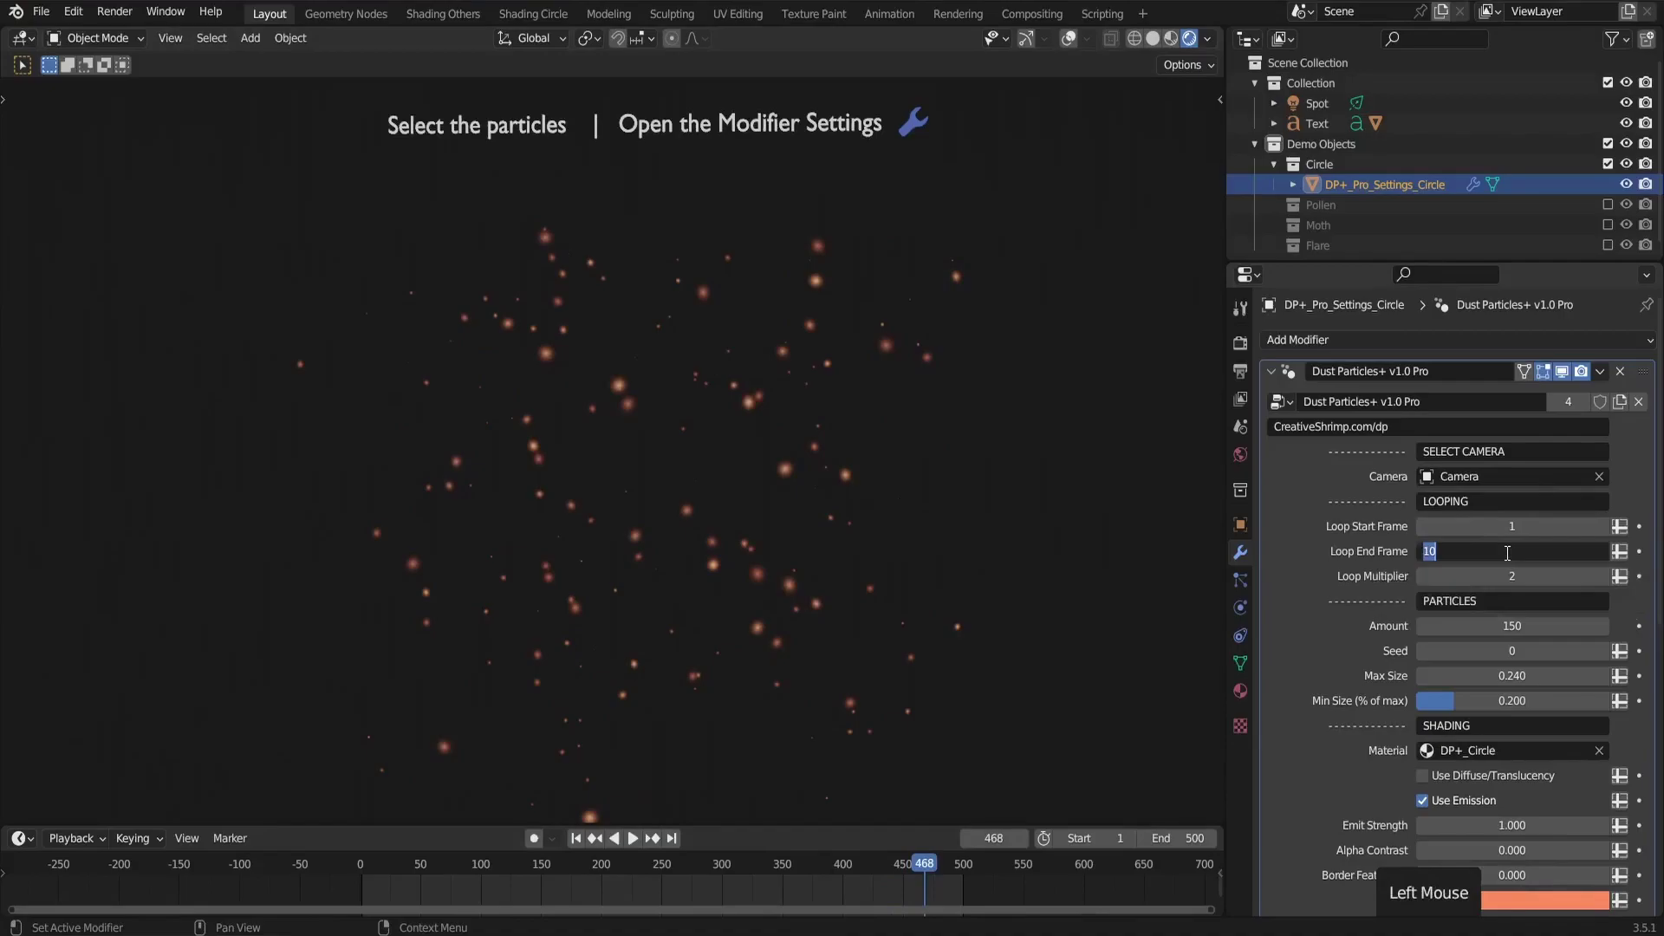
key(KP_0)
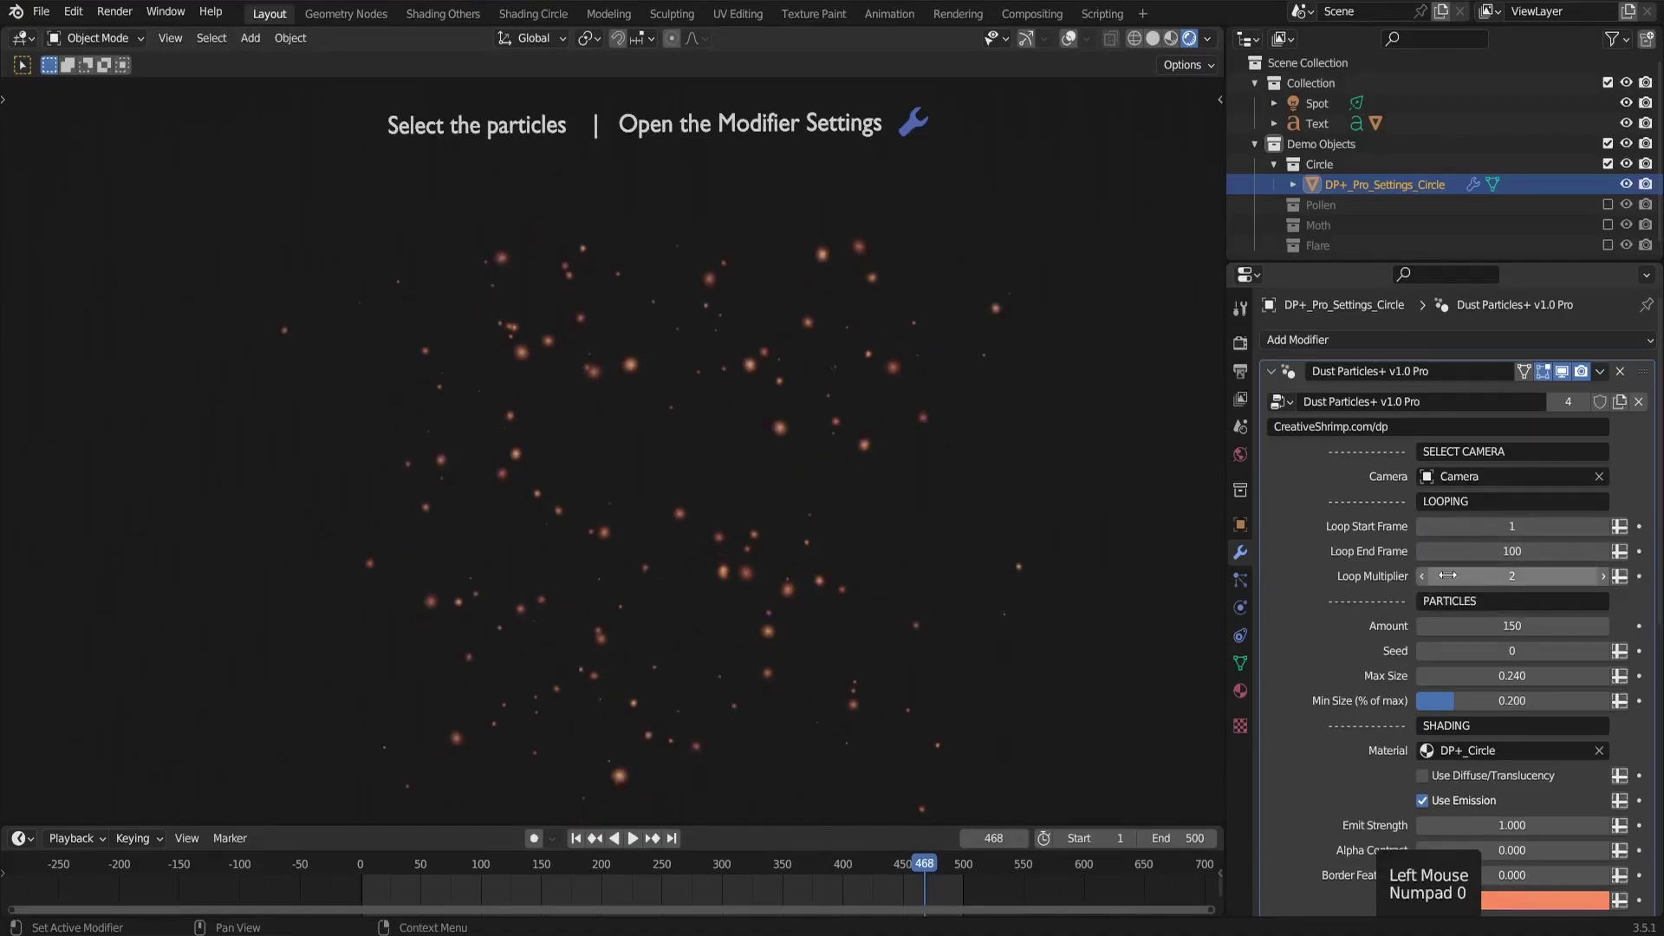
key(space)
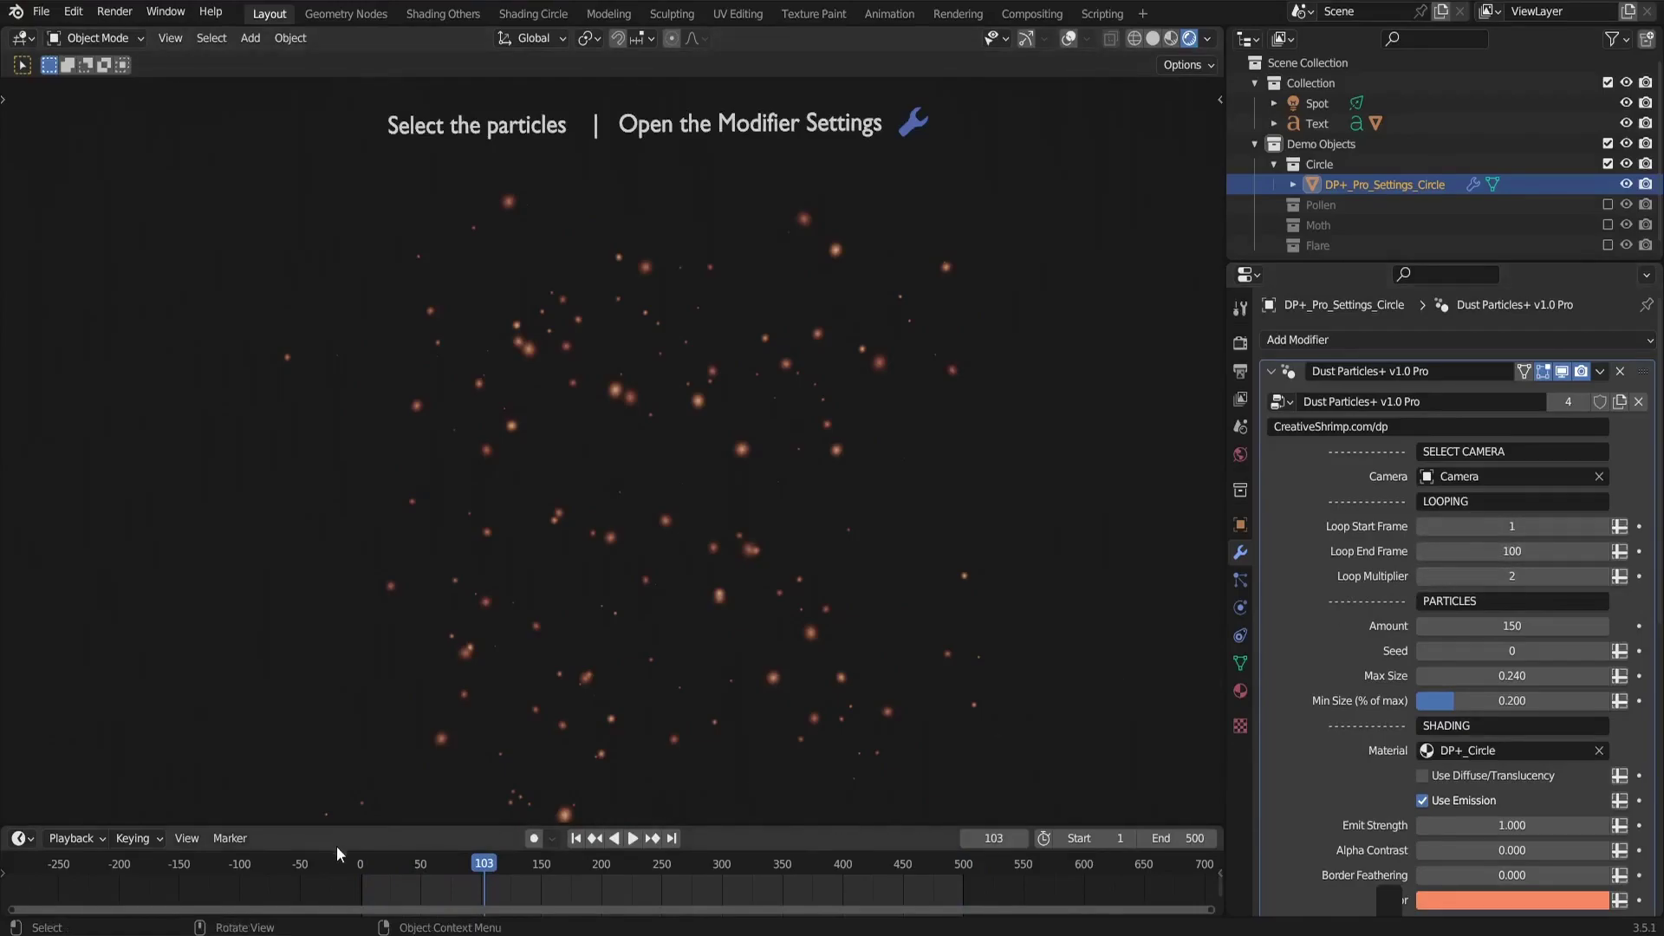
click(453, 865)
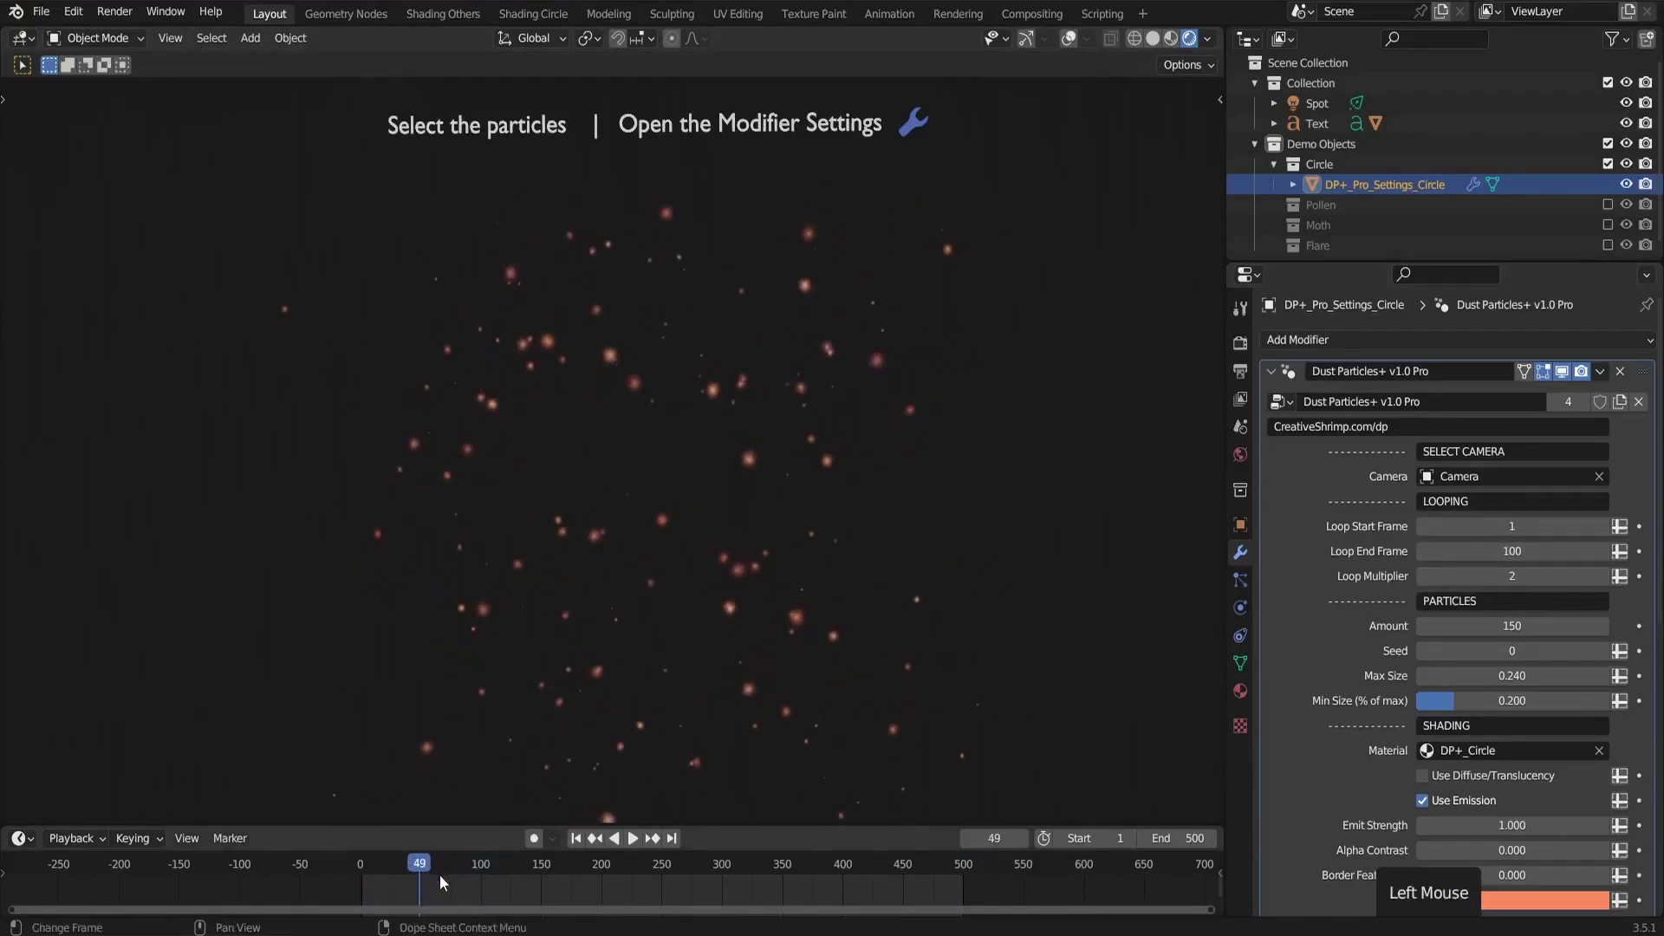
key(Right)
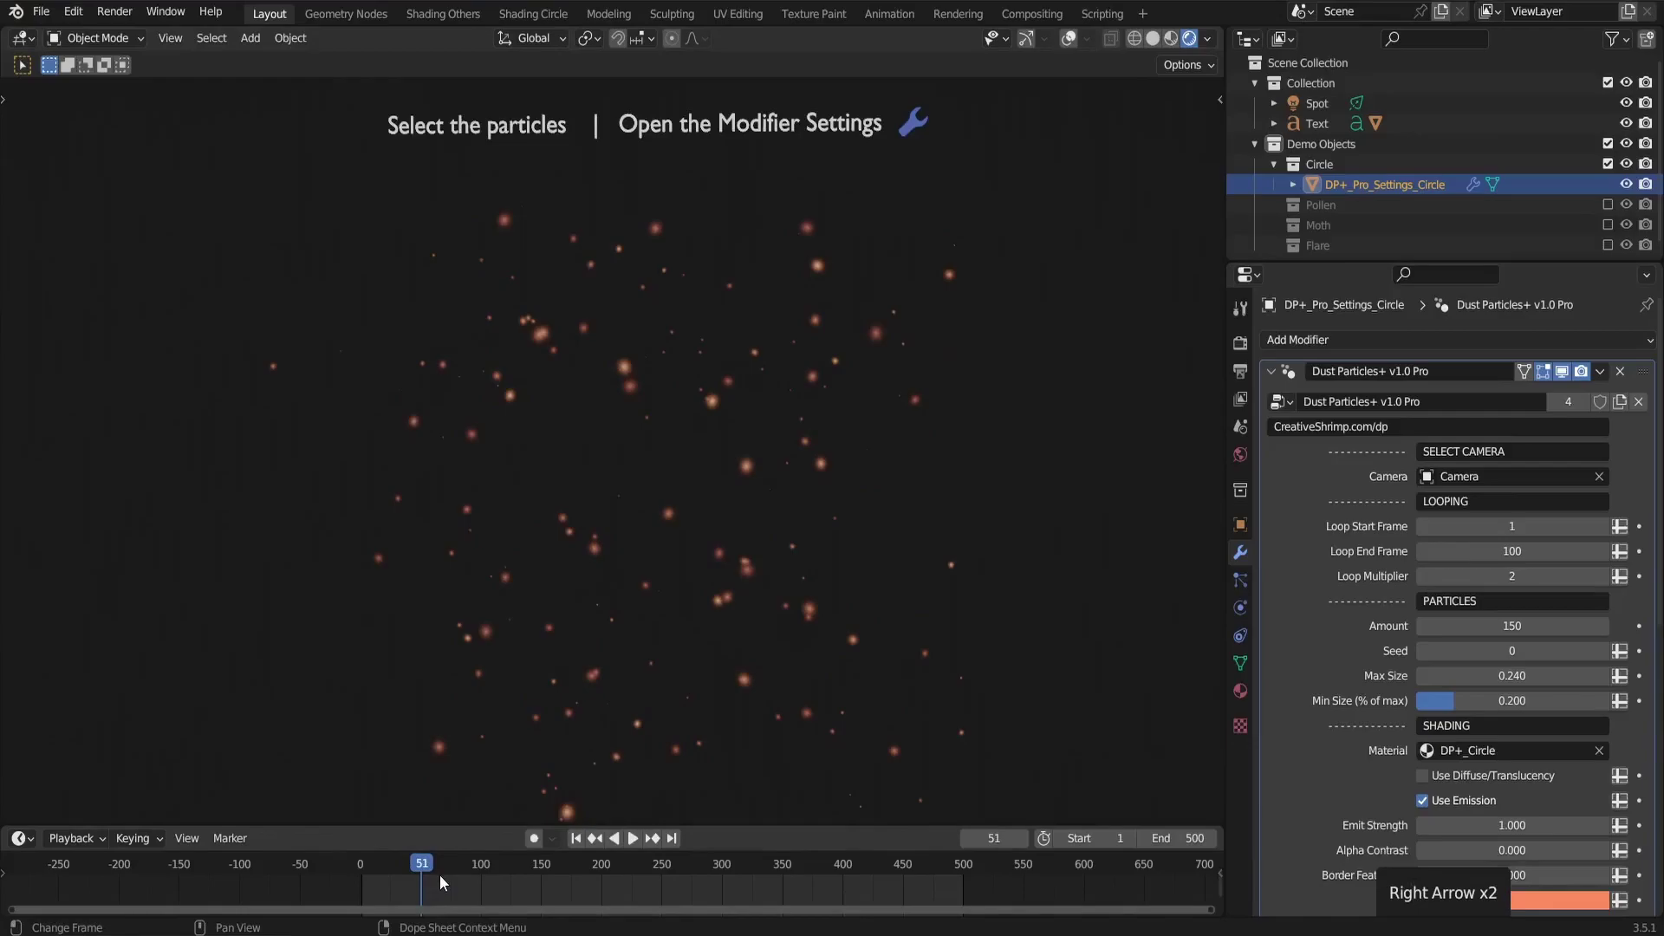
key(shift+Left)
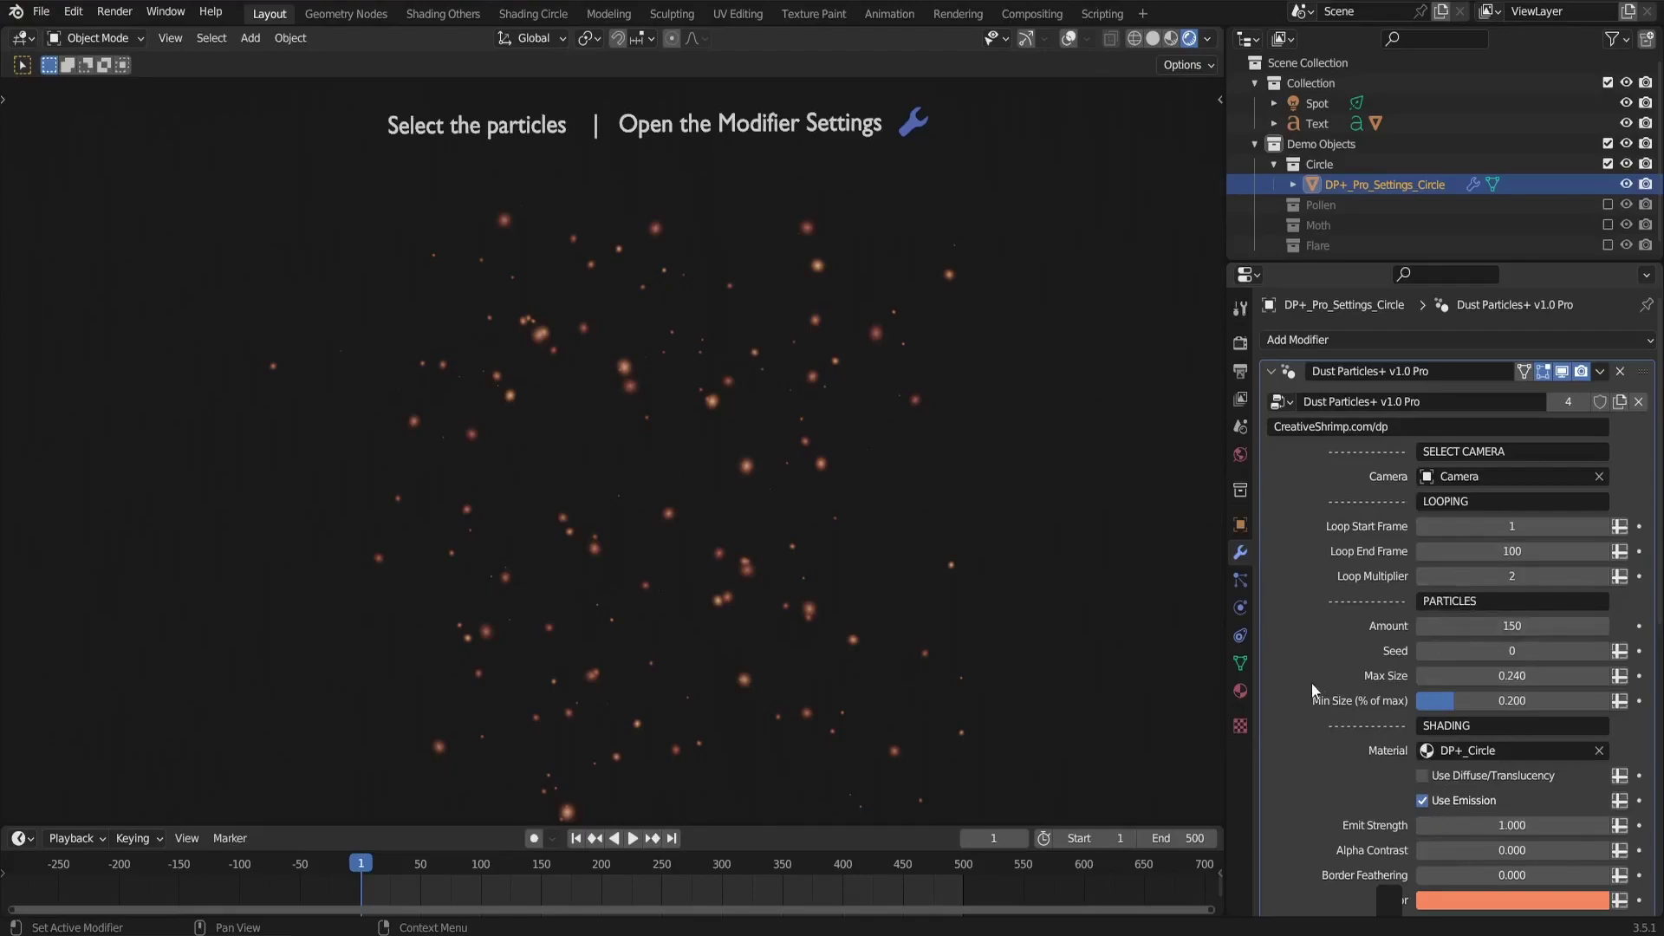
key(space)
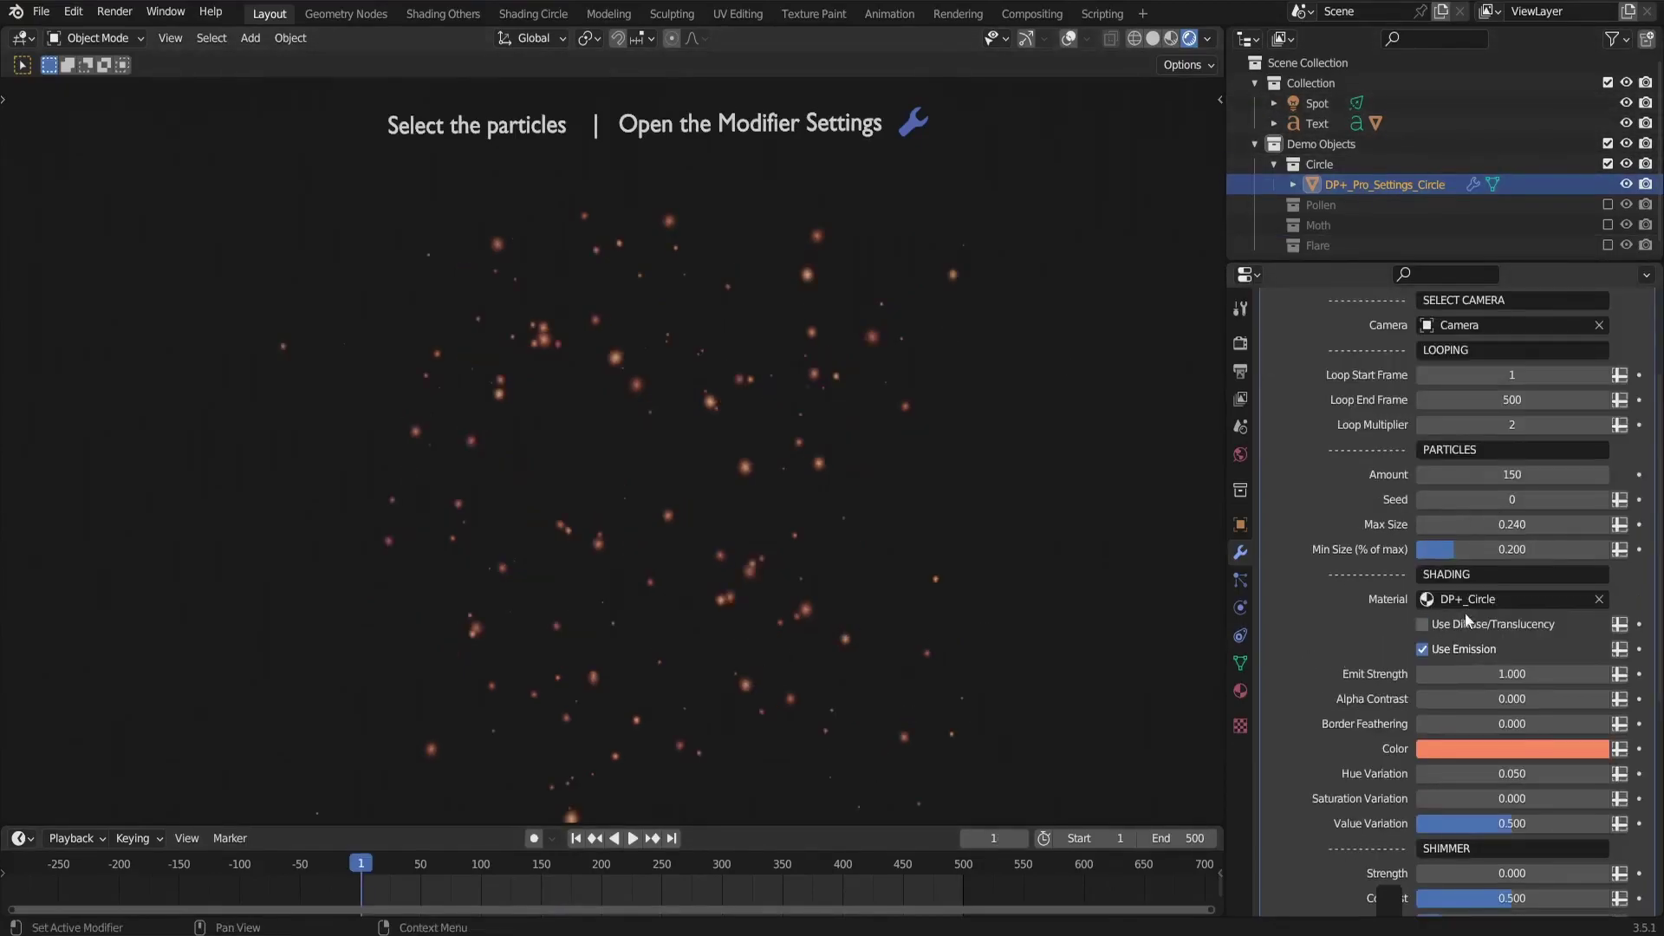
Set Loop Multiplier to 1, play the pollen animation and raise Alpha Contrast toward 1.000
click(1501, 609)
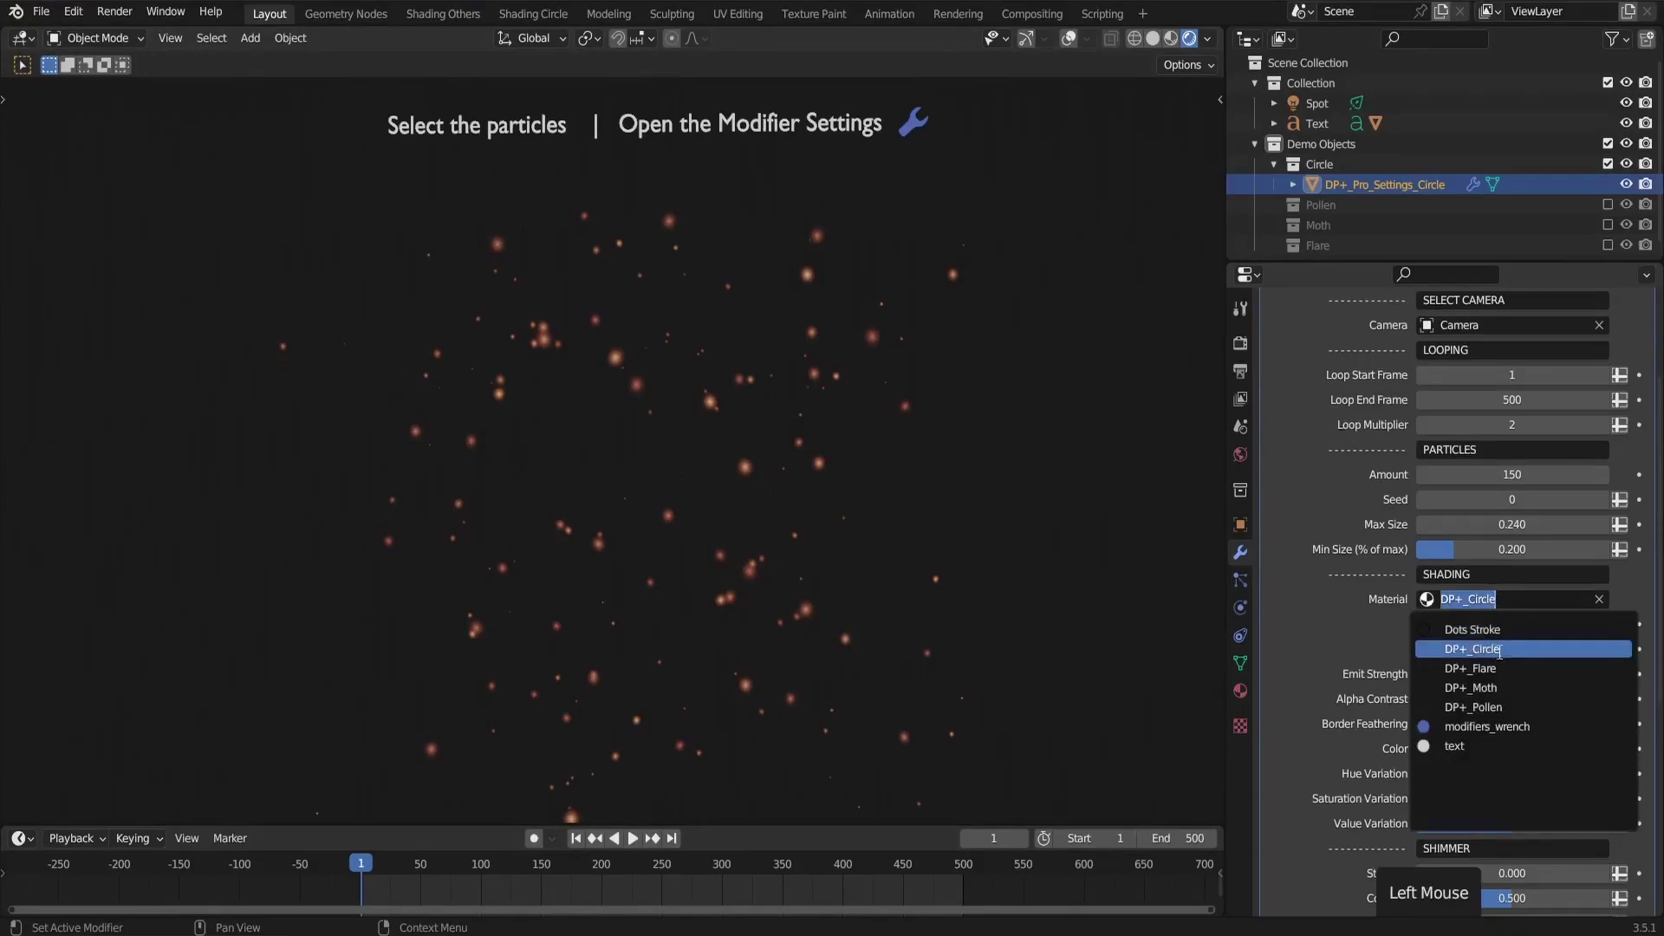
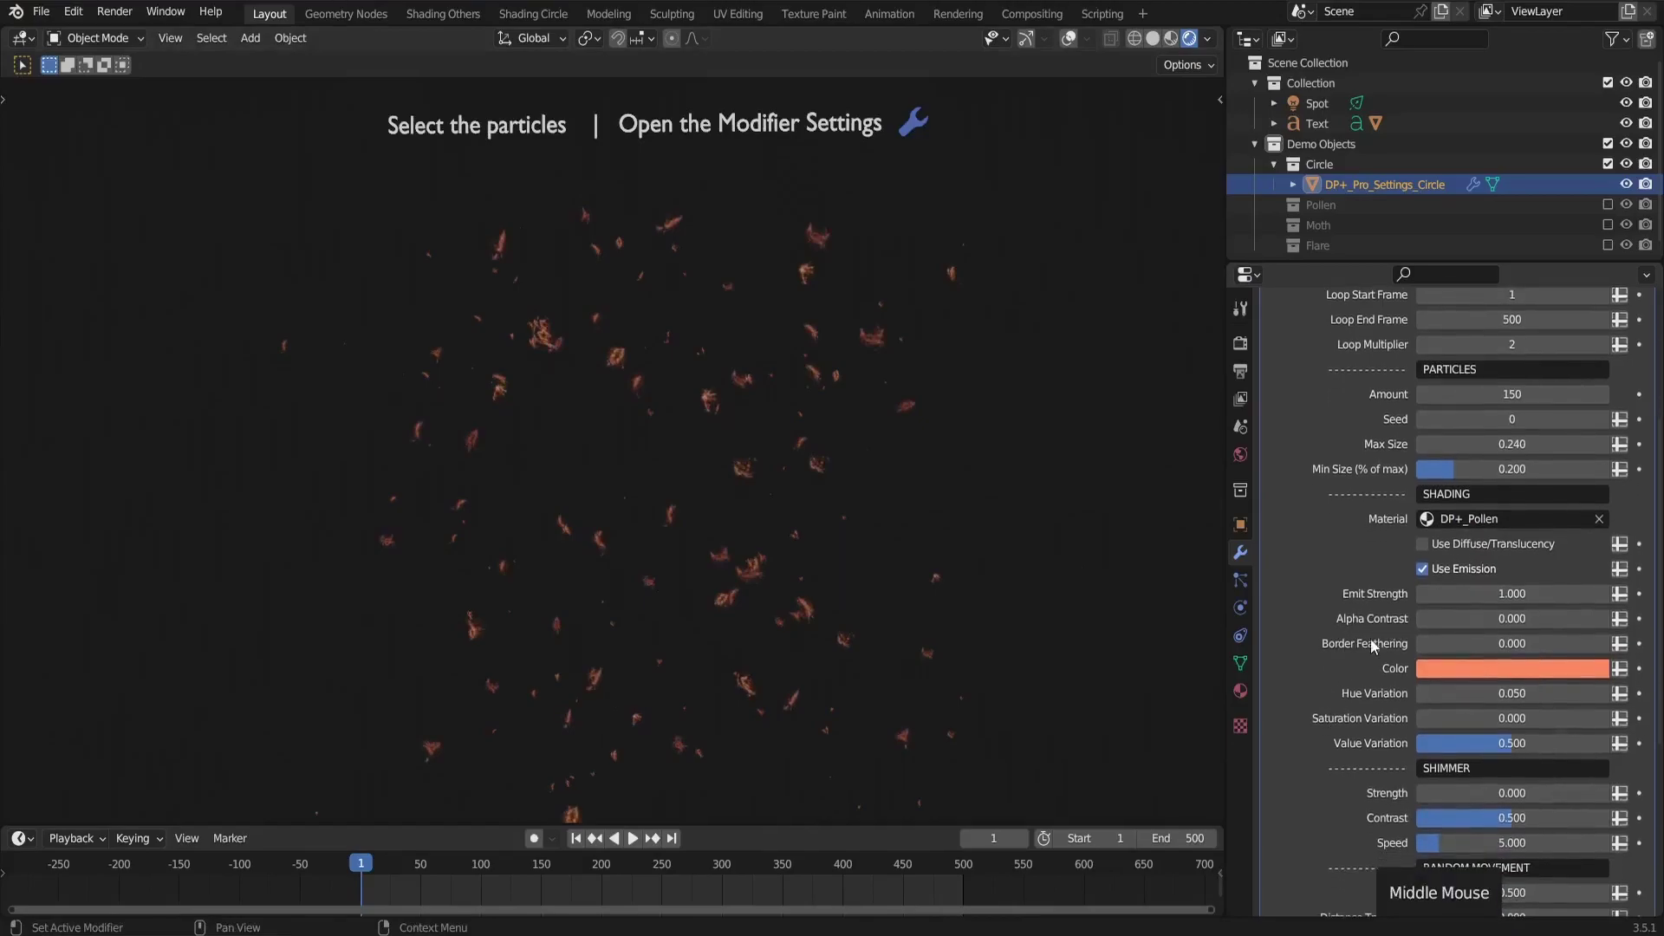
key(space)
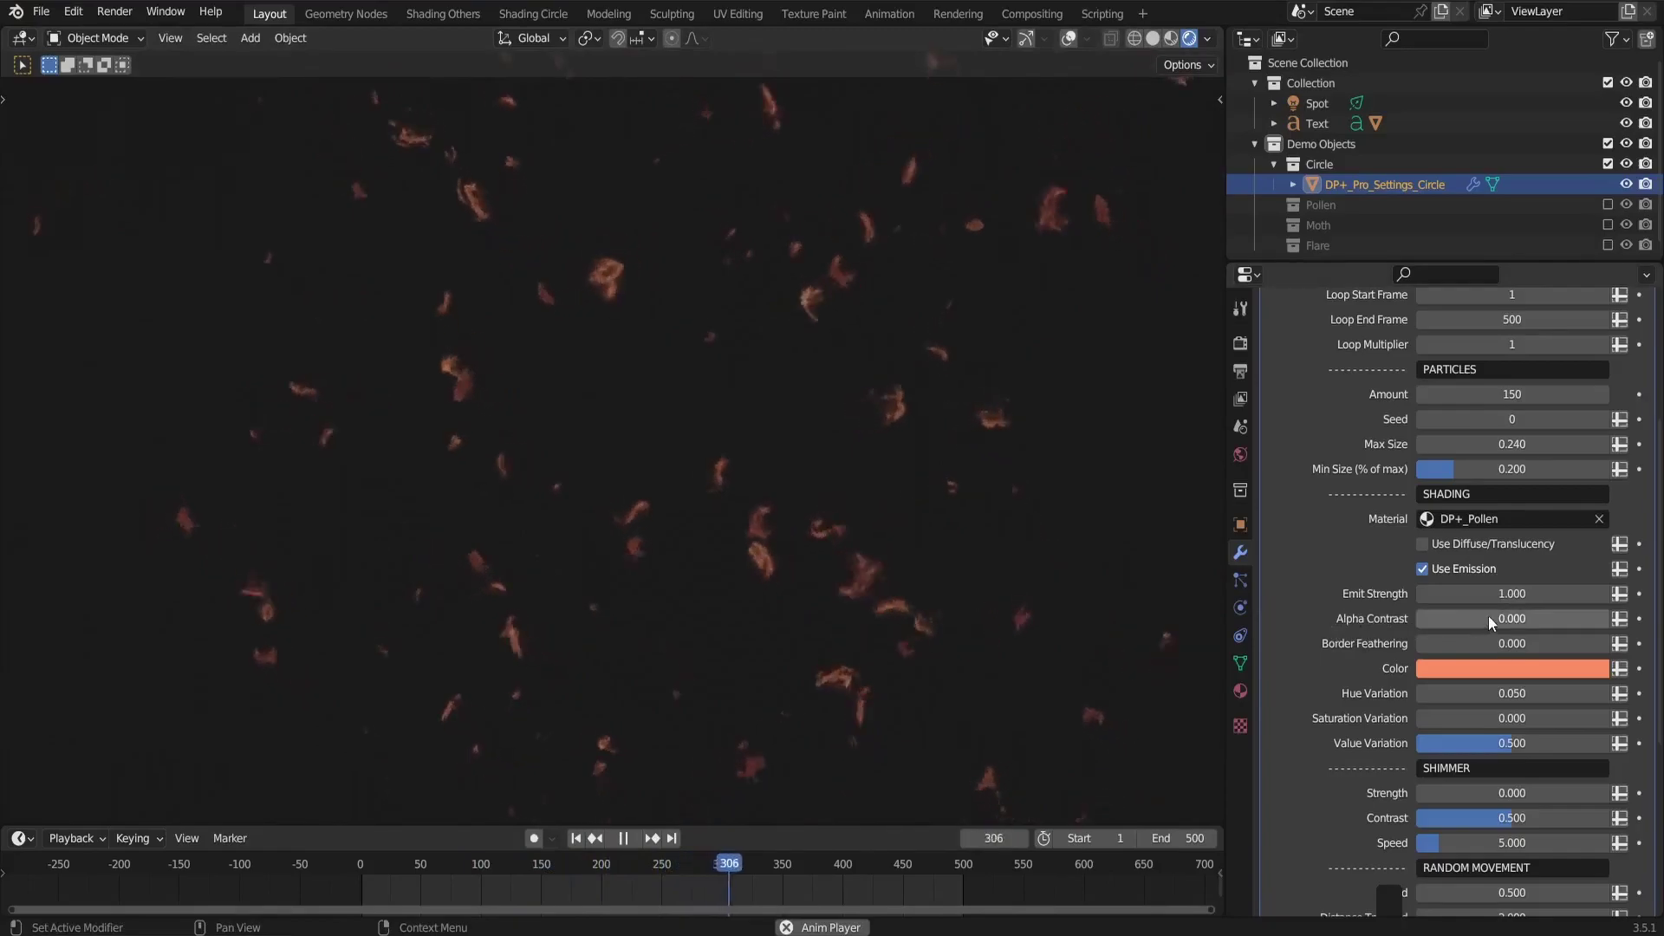
click(1474, 626)
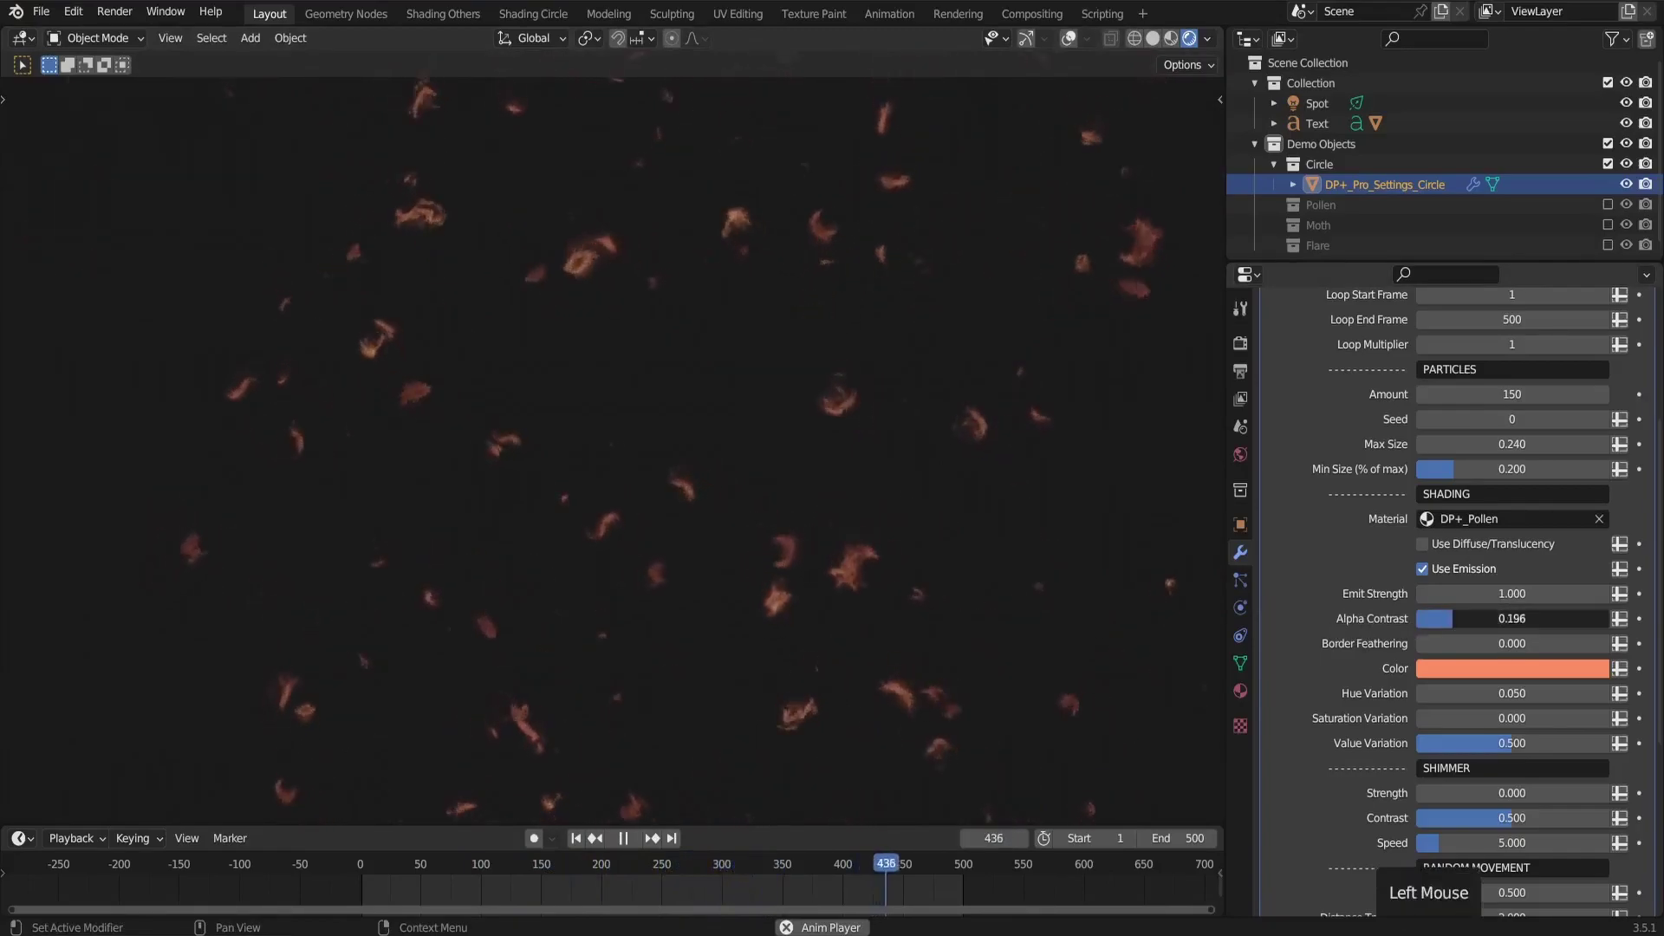
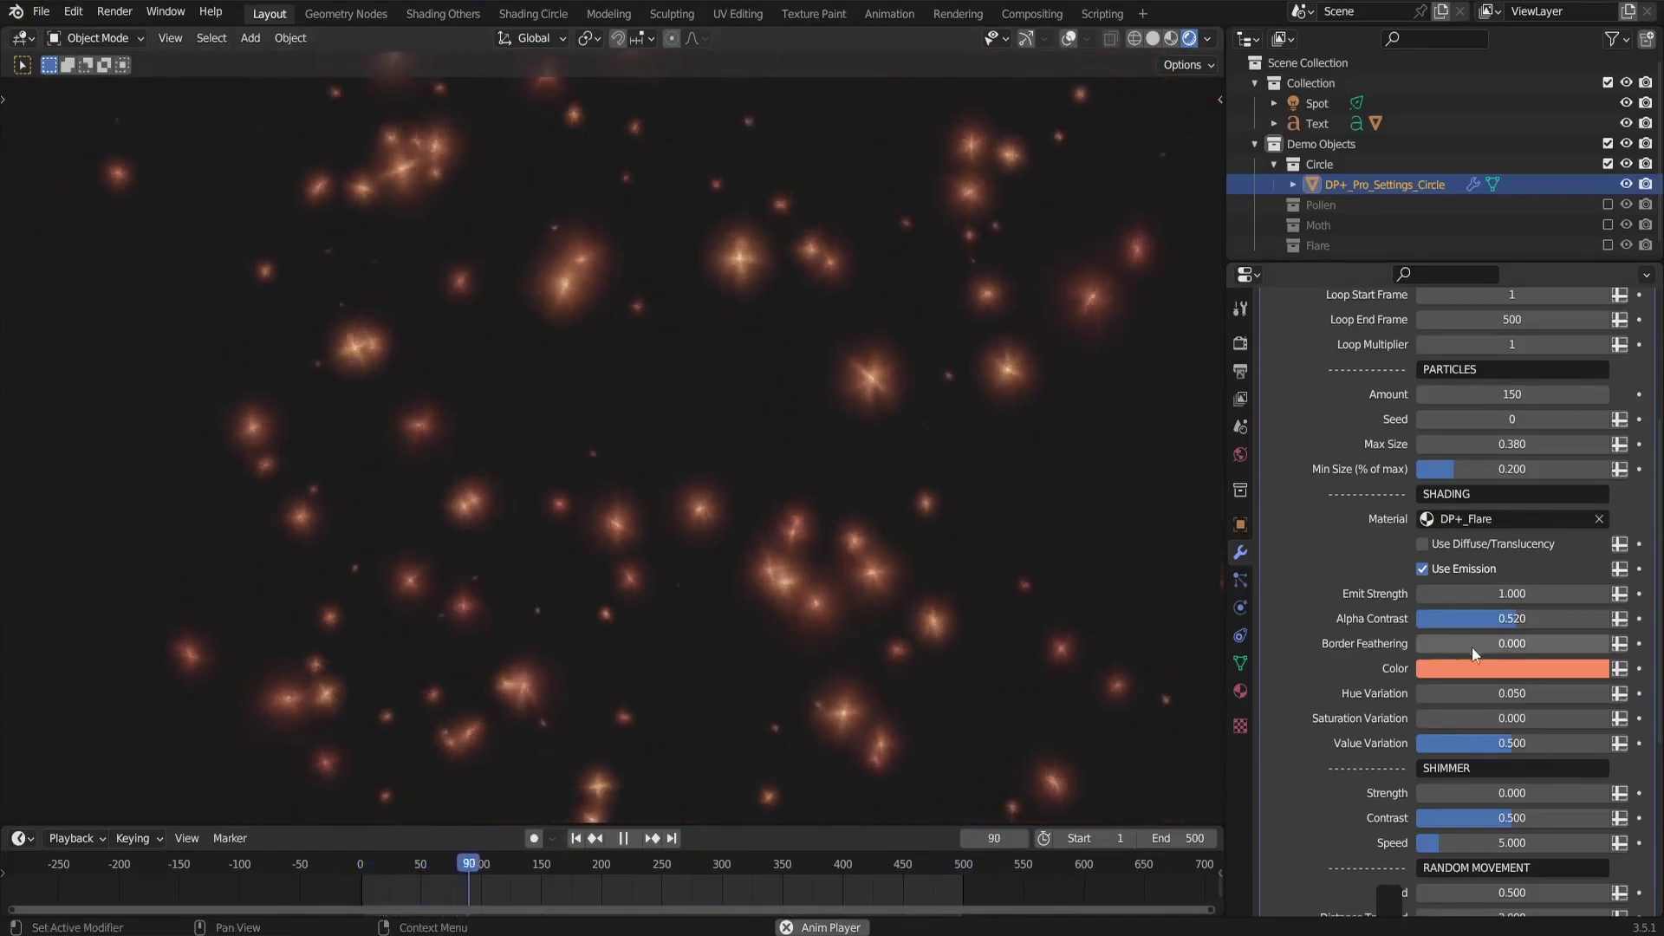
Raise Border Feathering to 0.191 to soften the flare edges
click(1489, 647)
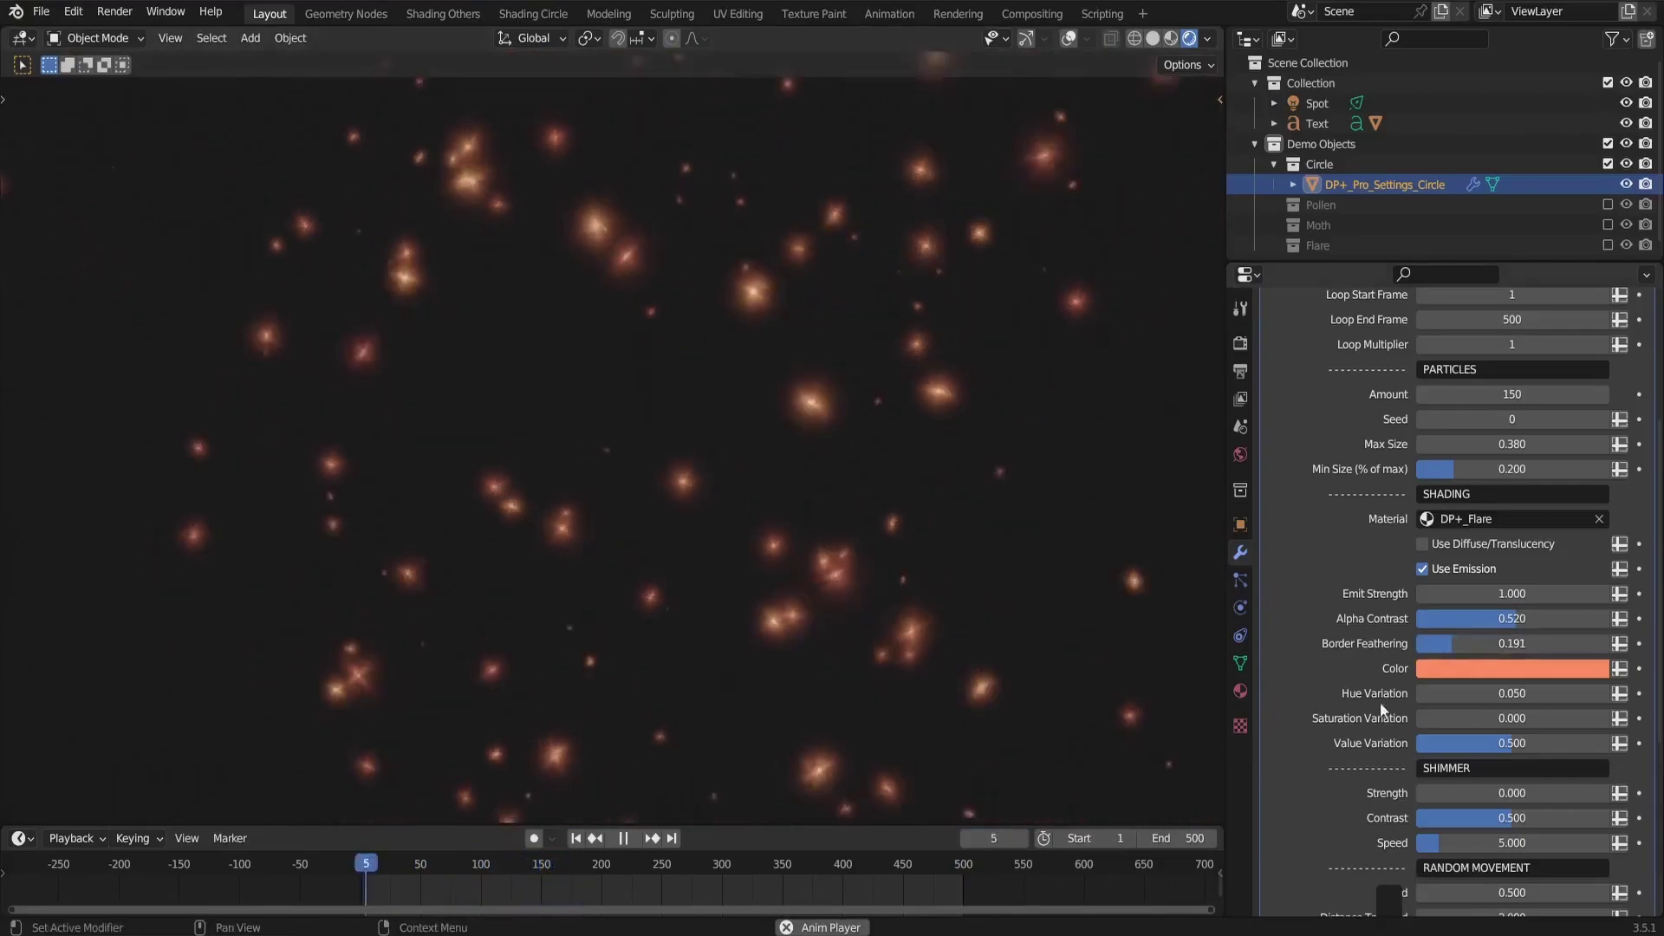
Switch the particle material to DP+_Moth and scroll down the modifier panel
click(1476, 519)
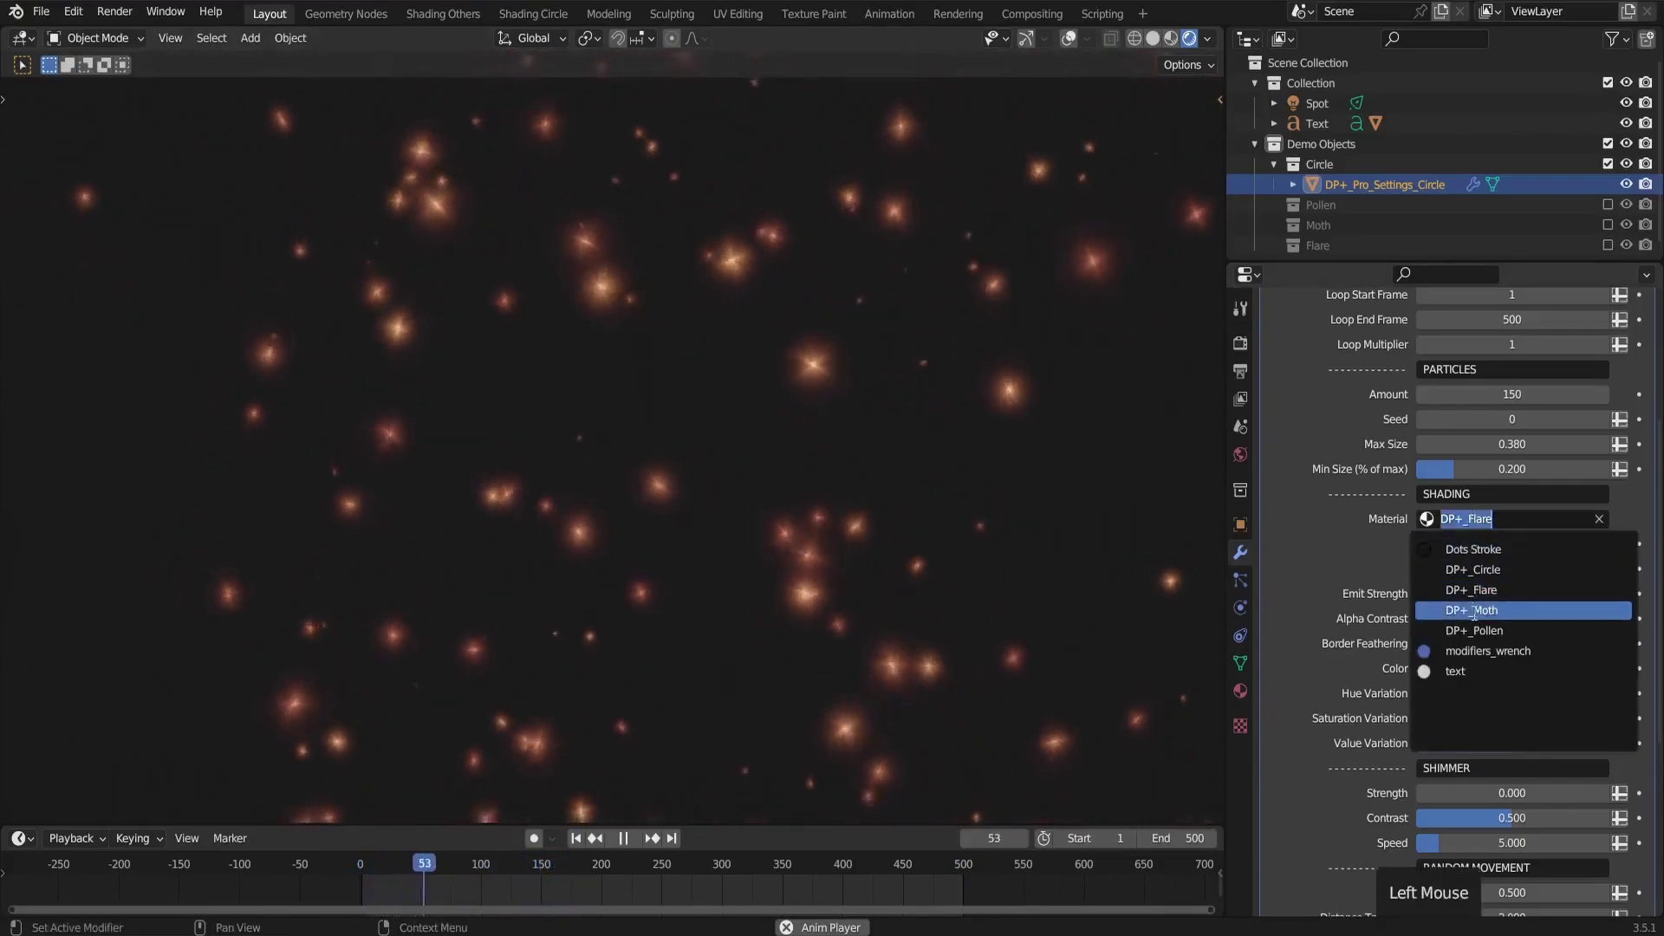
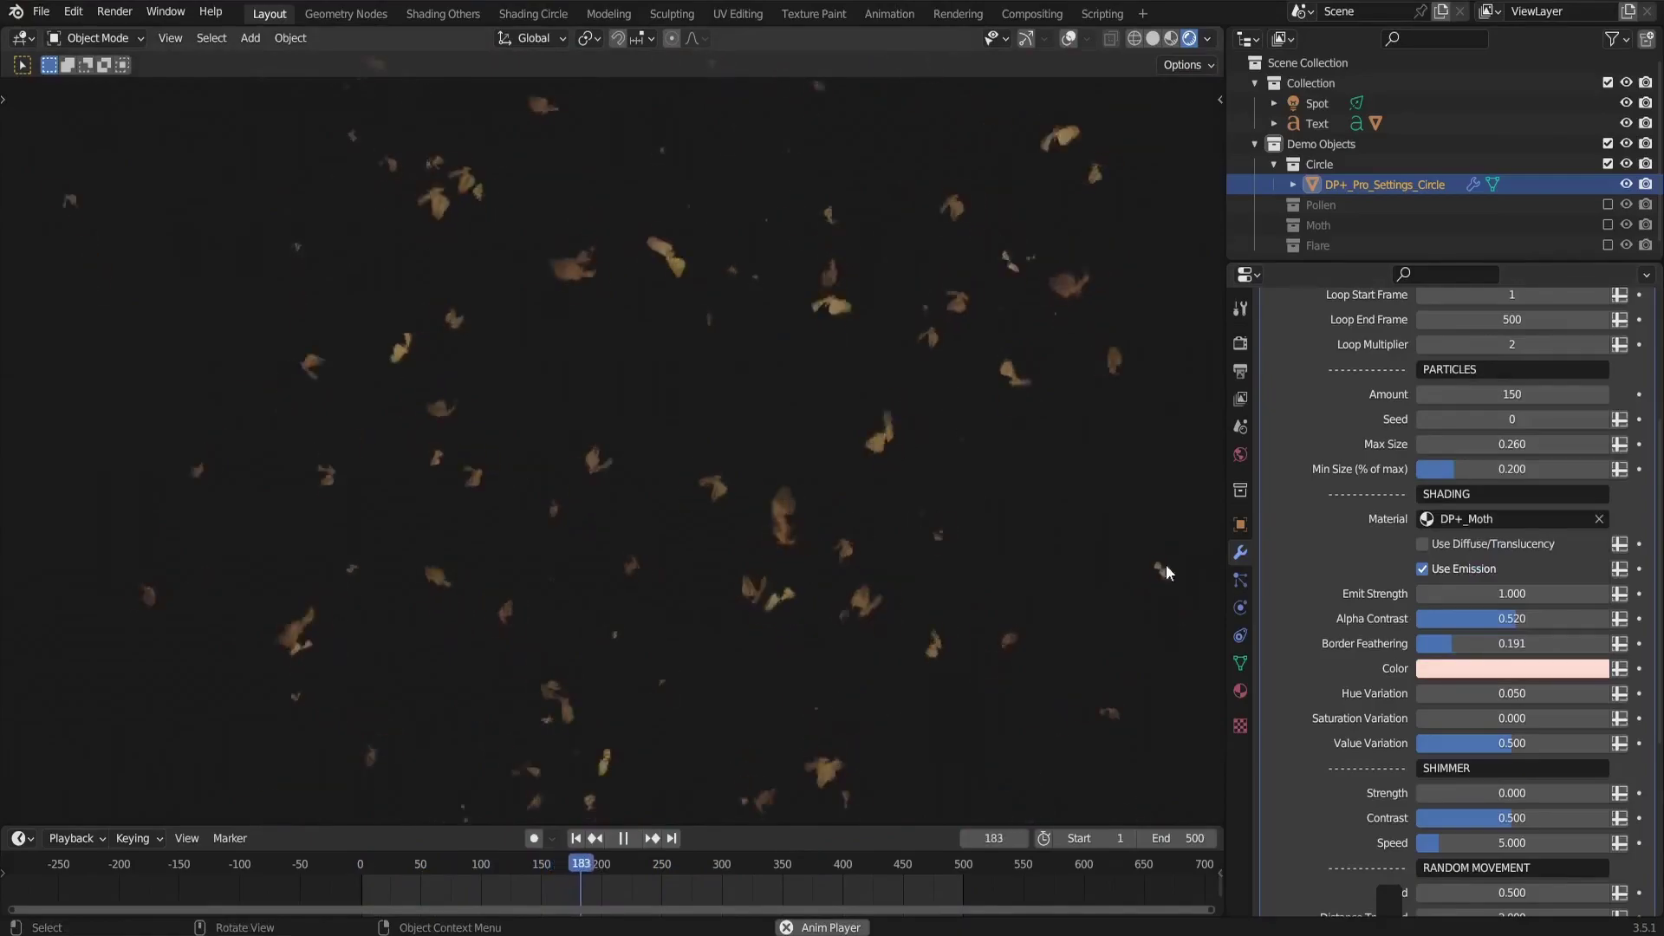
middle_click(1327, 782)
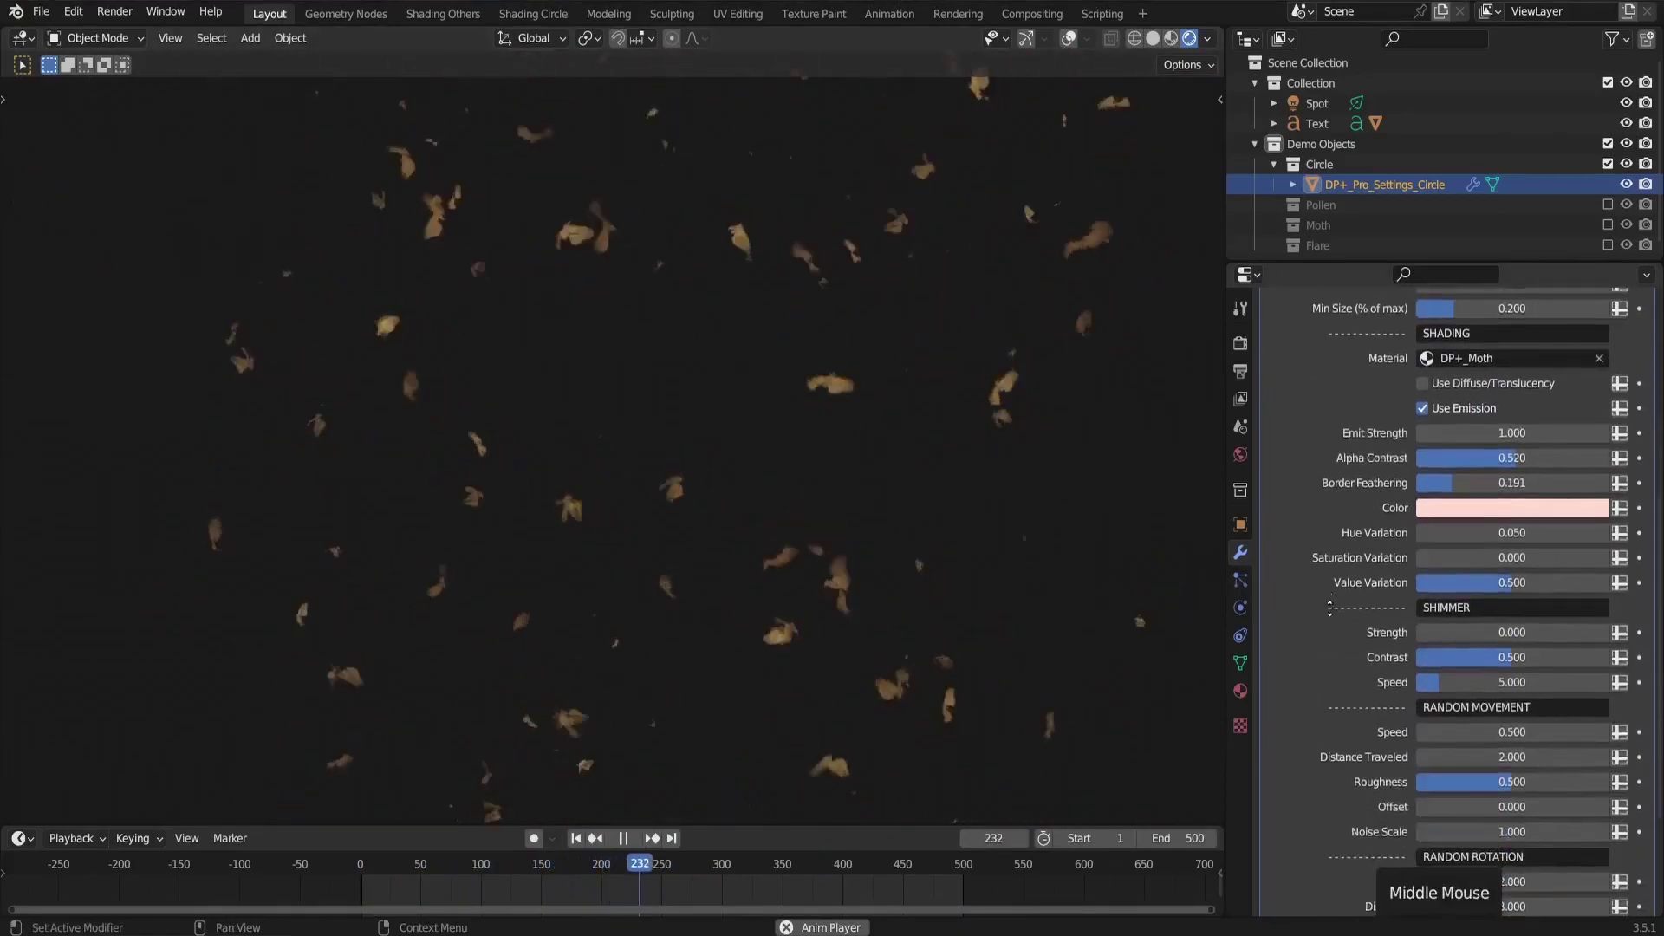
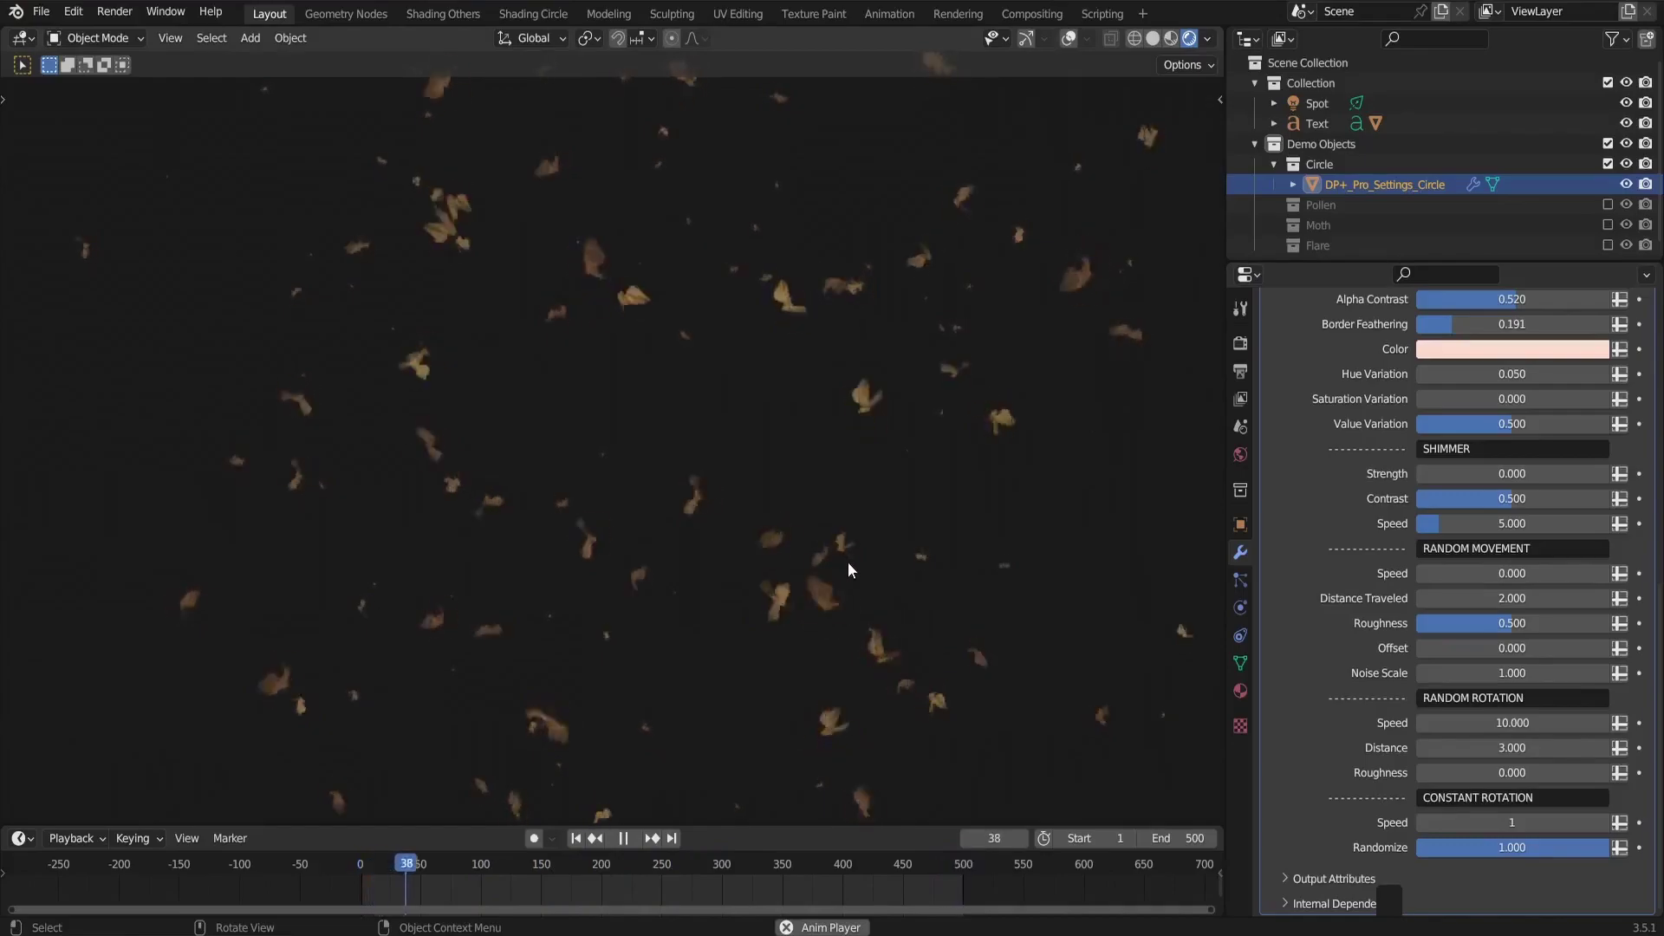
Enable viewport overlays so each moth particle's outline frame shows
click(1075, 42)
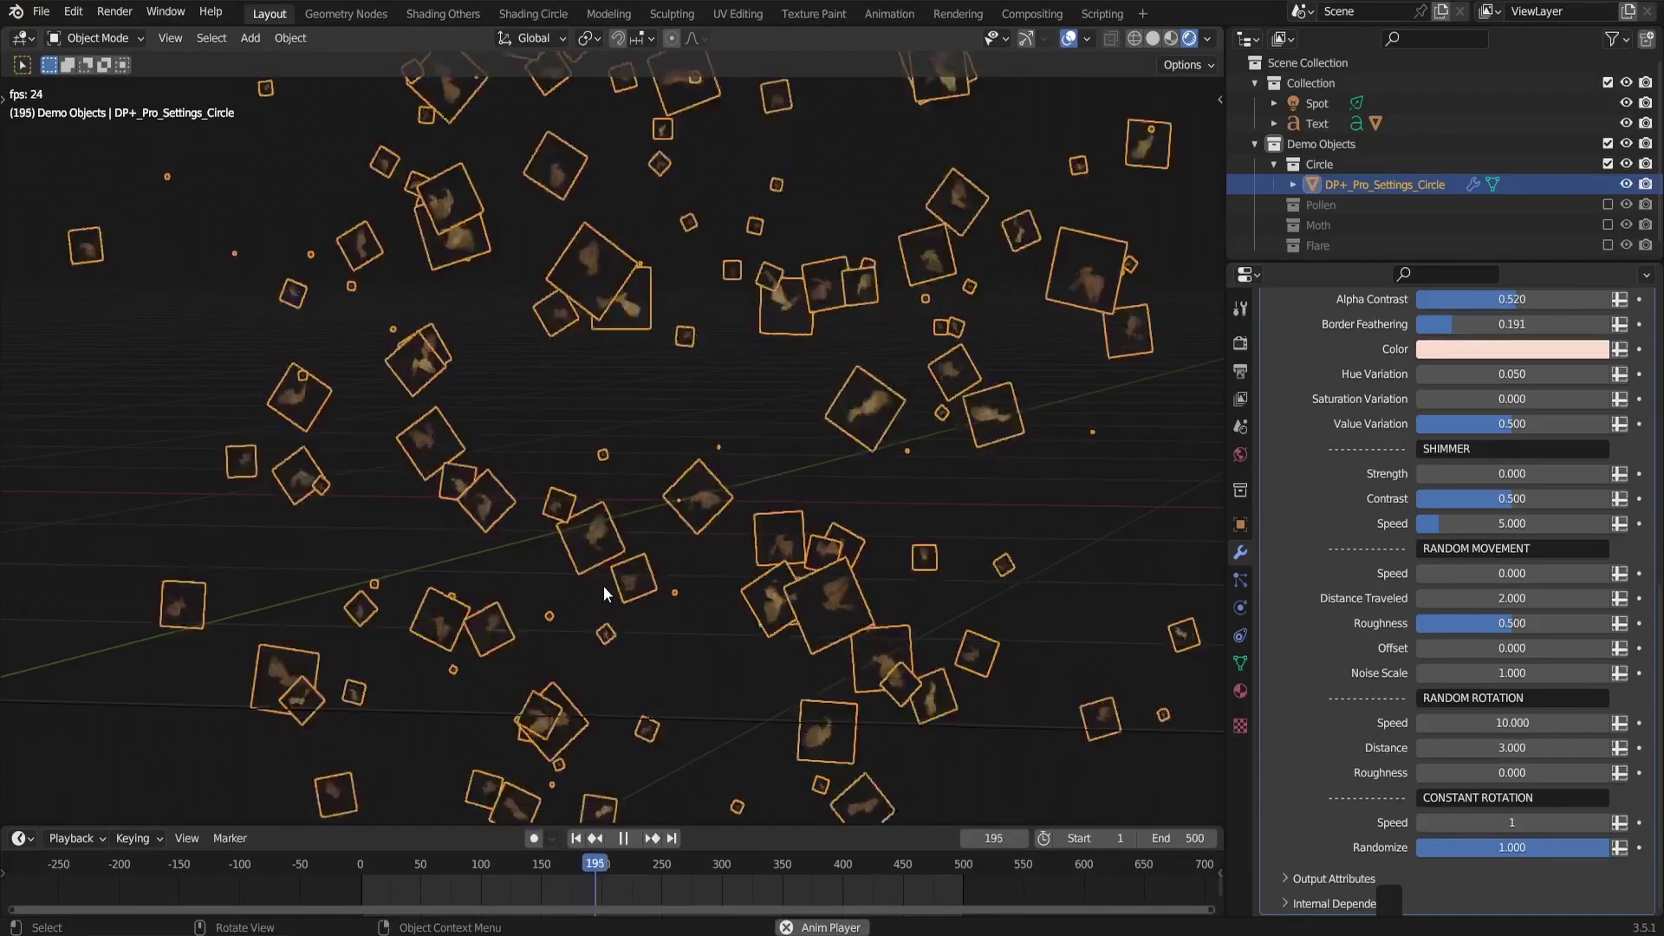
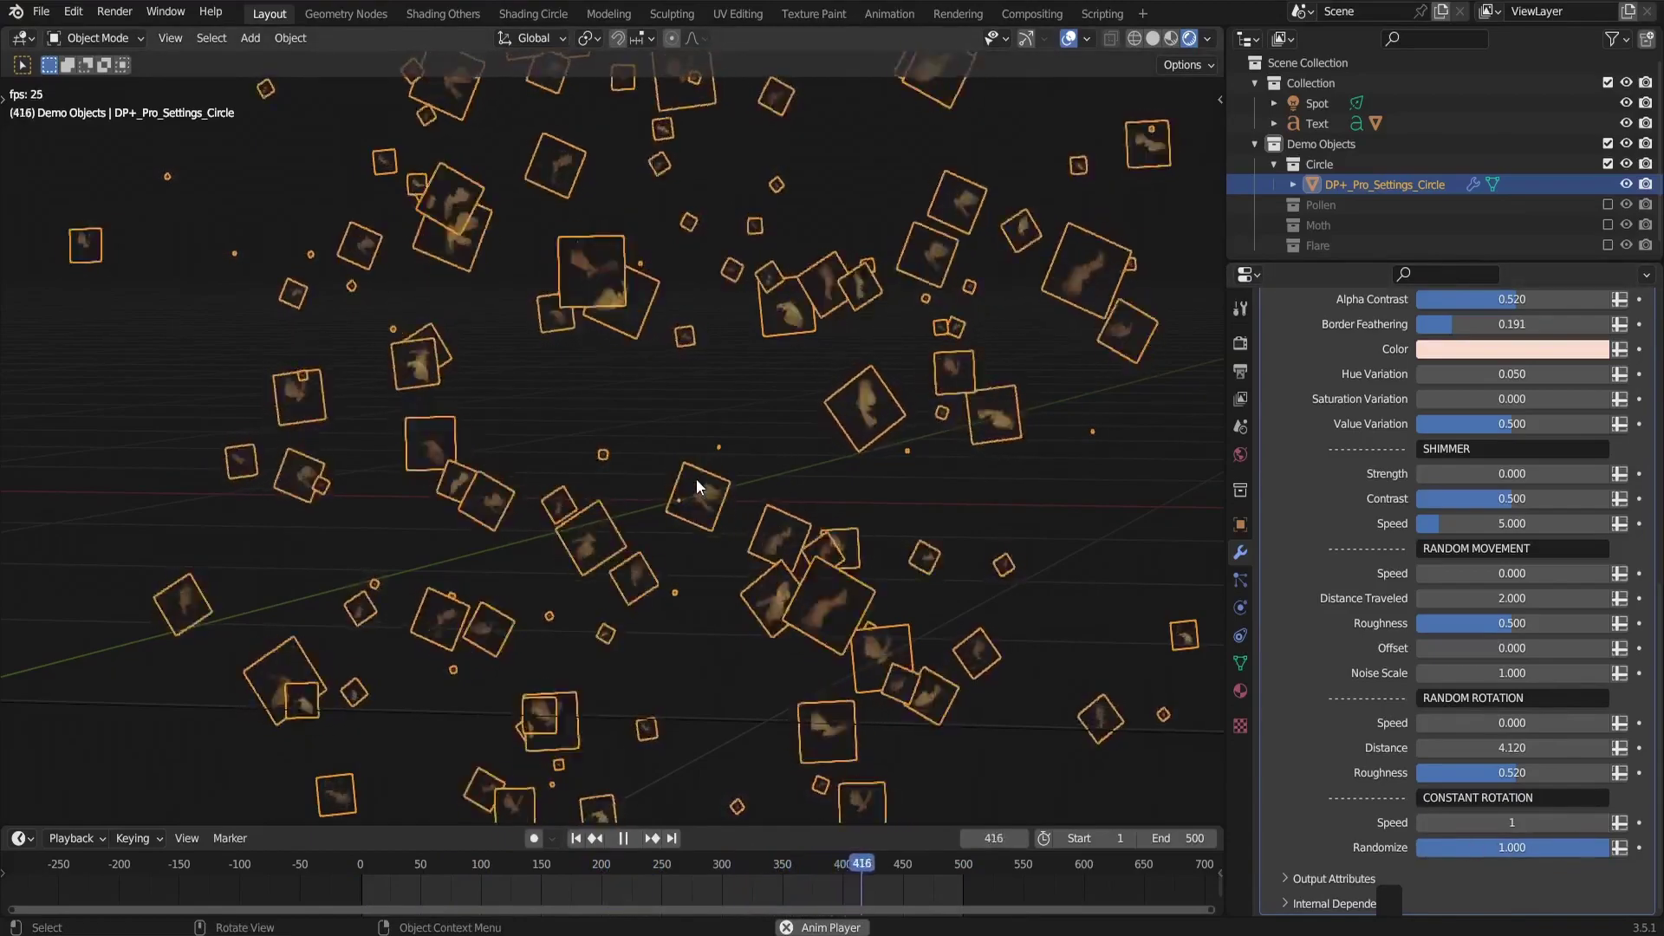
Load the pollen depth-of-field scene, check the camera's Depth of Field, and show Render Properties
click(1591, 852)
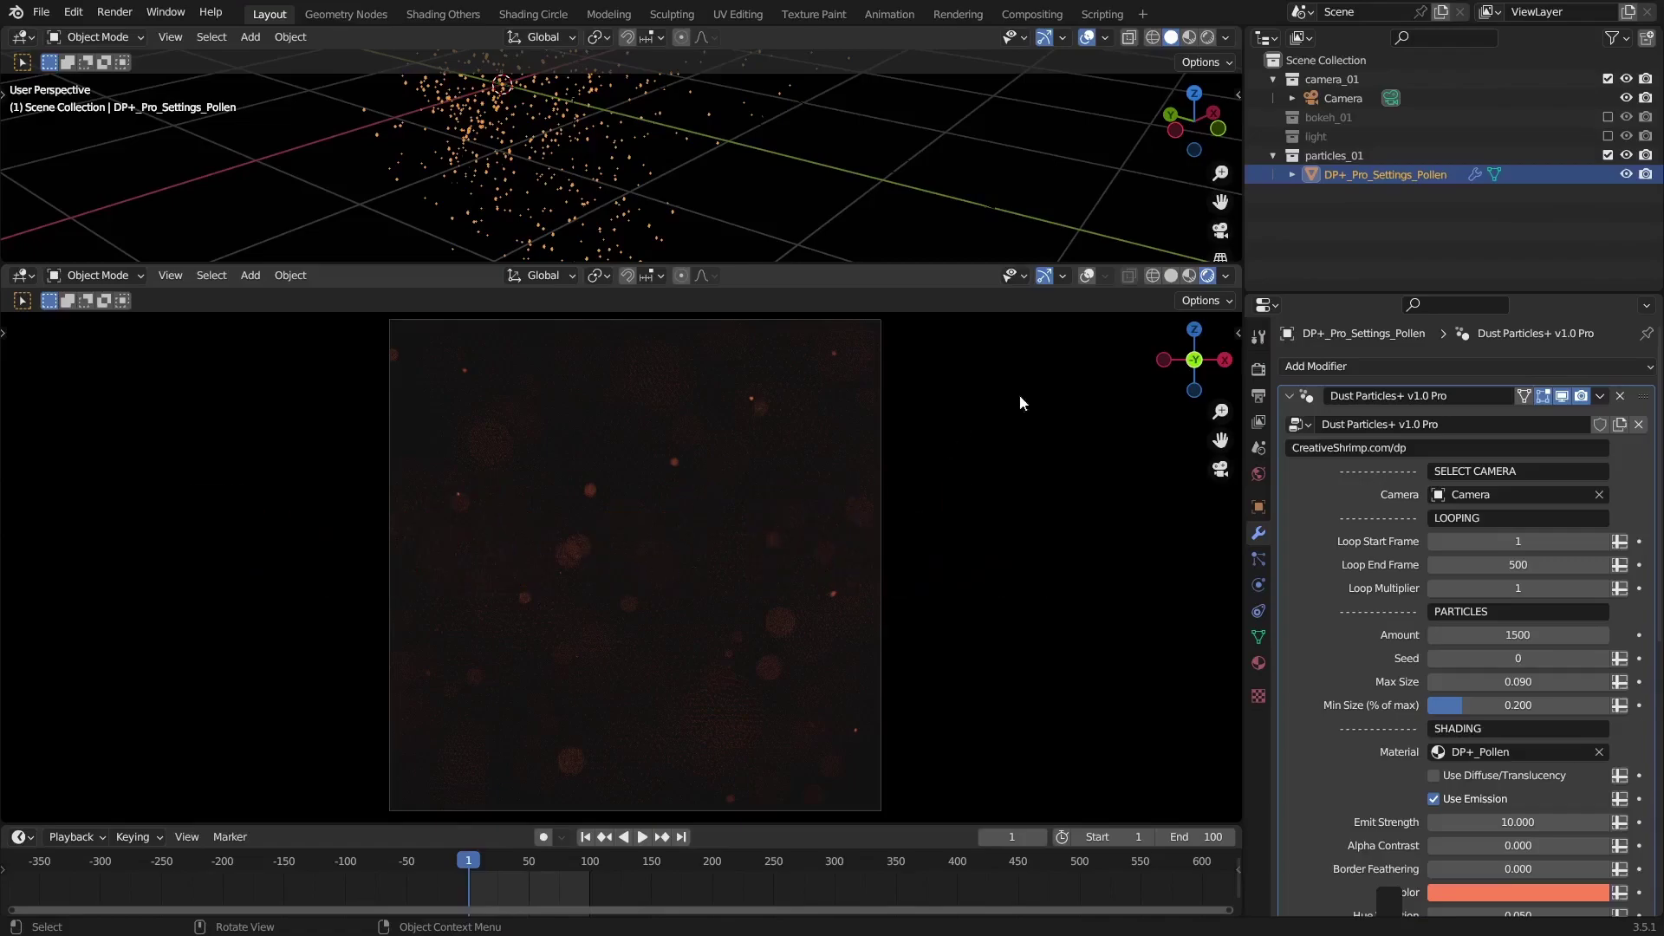
click(671, 625)
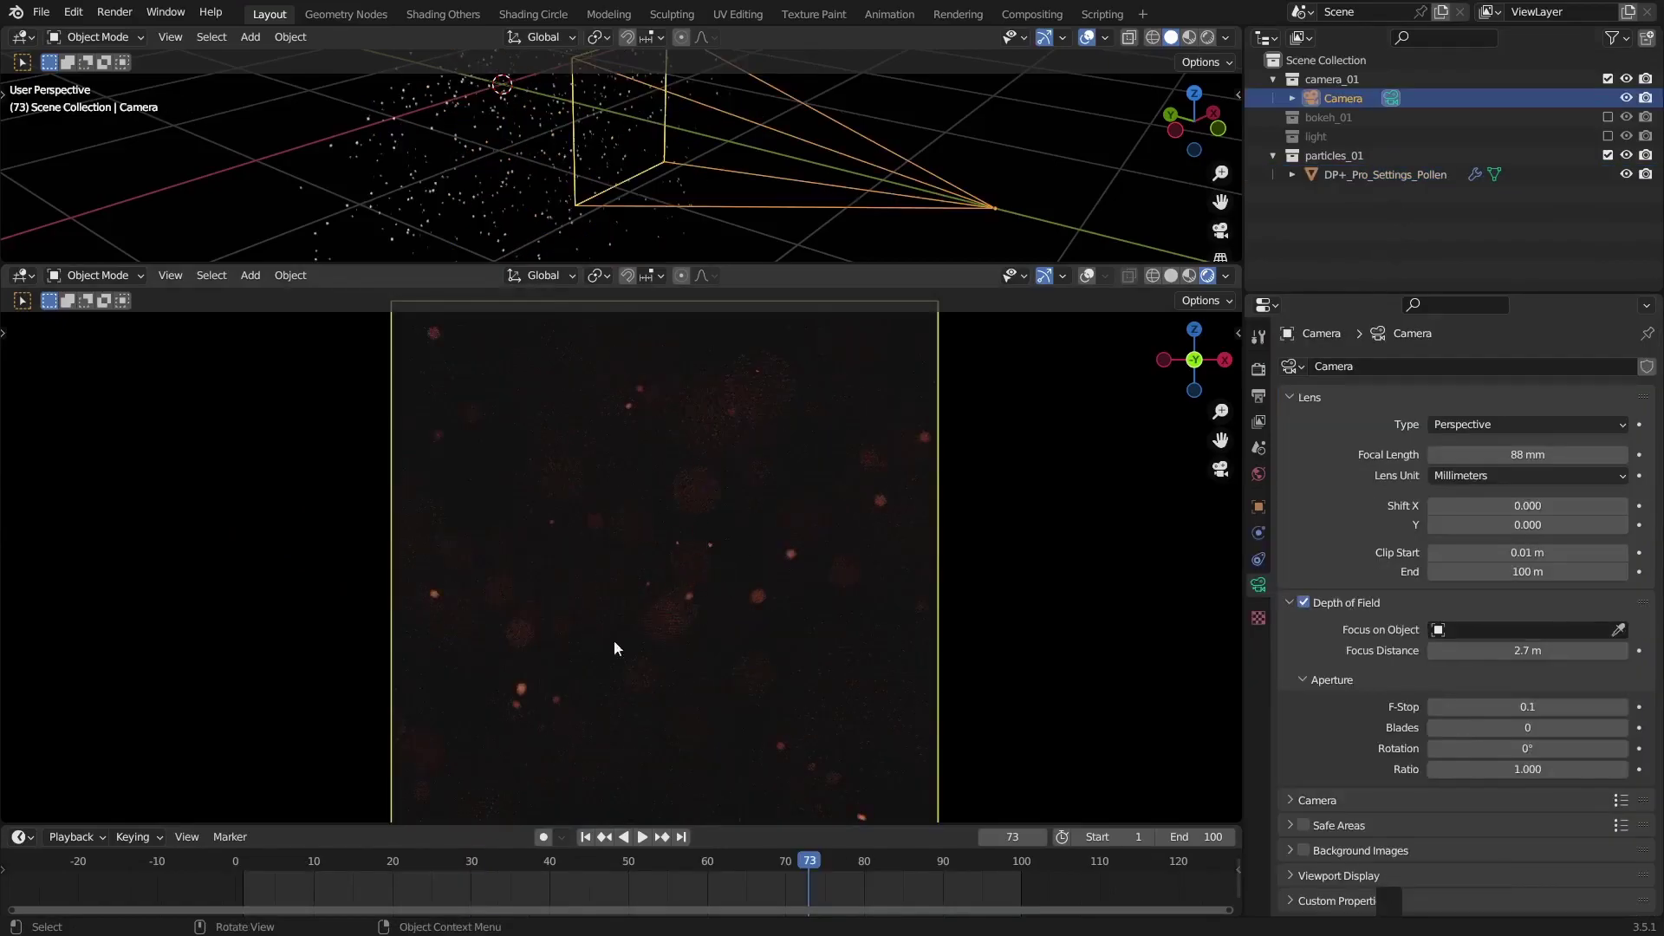
click(1264, 373)
click(1499, 368)
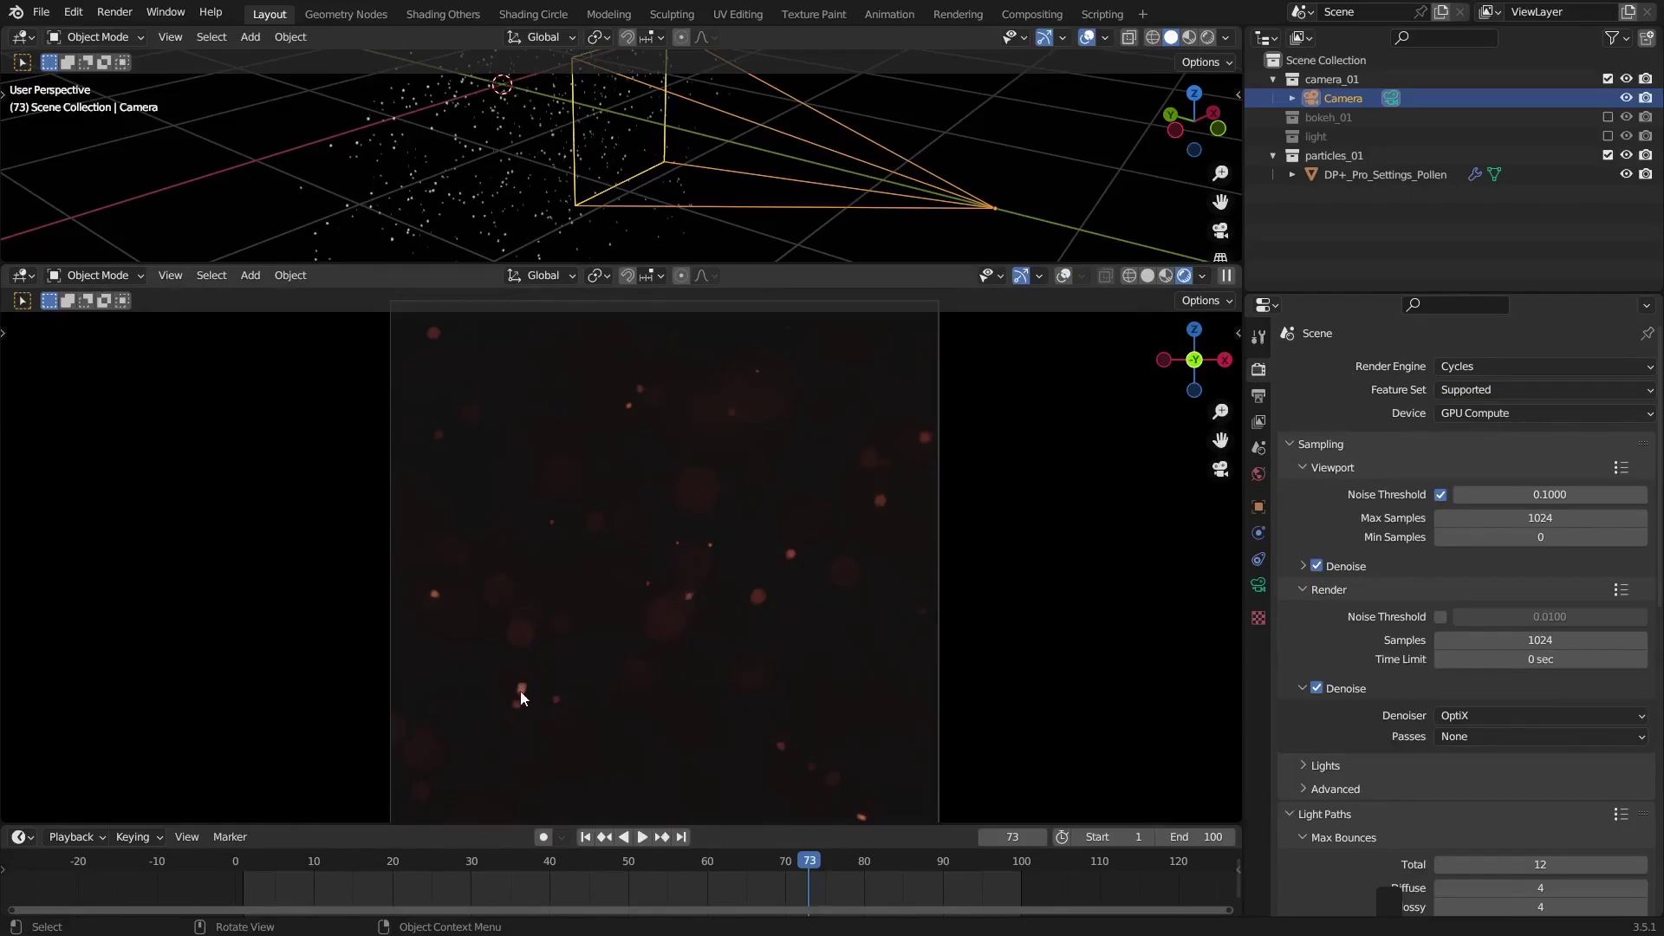
Set the render engine to Eevee with Jitter Camera on and Max Size 0 px
click(1493, 375)
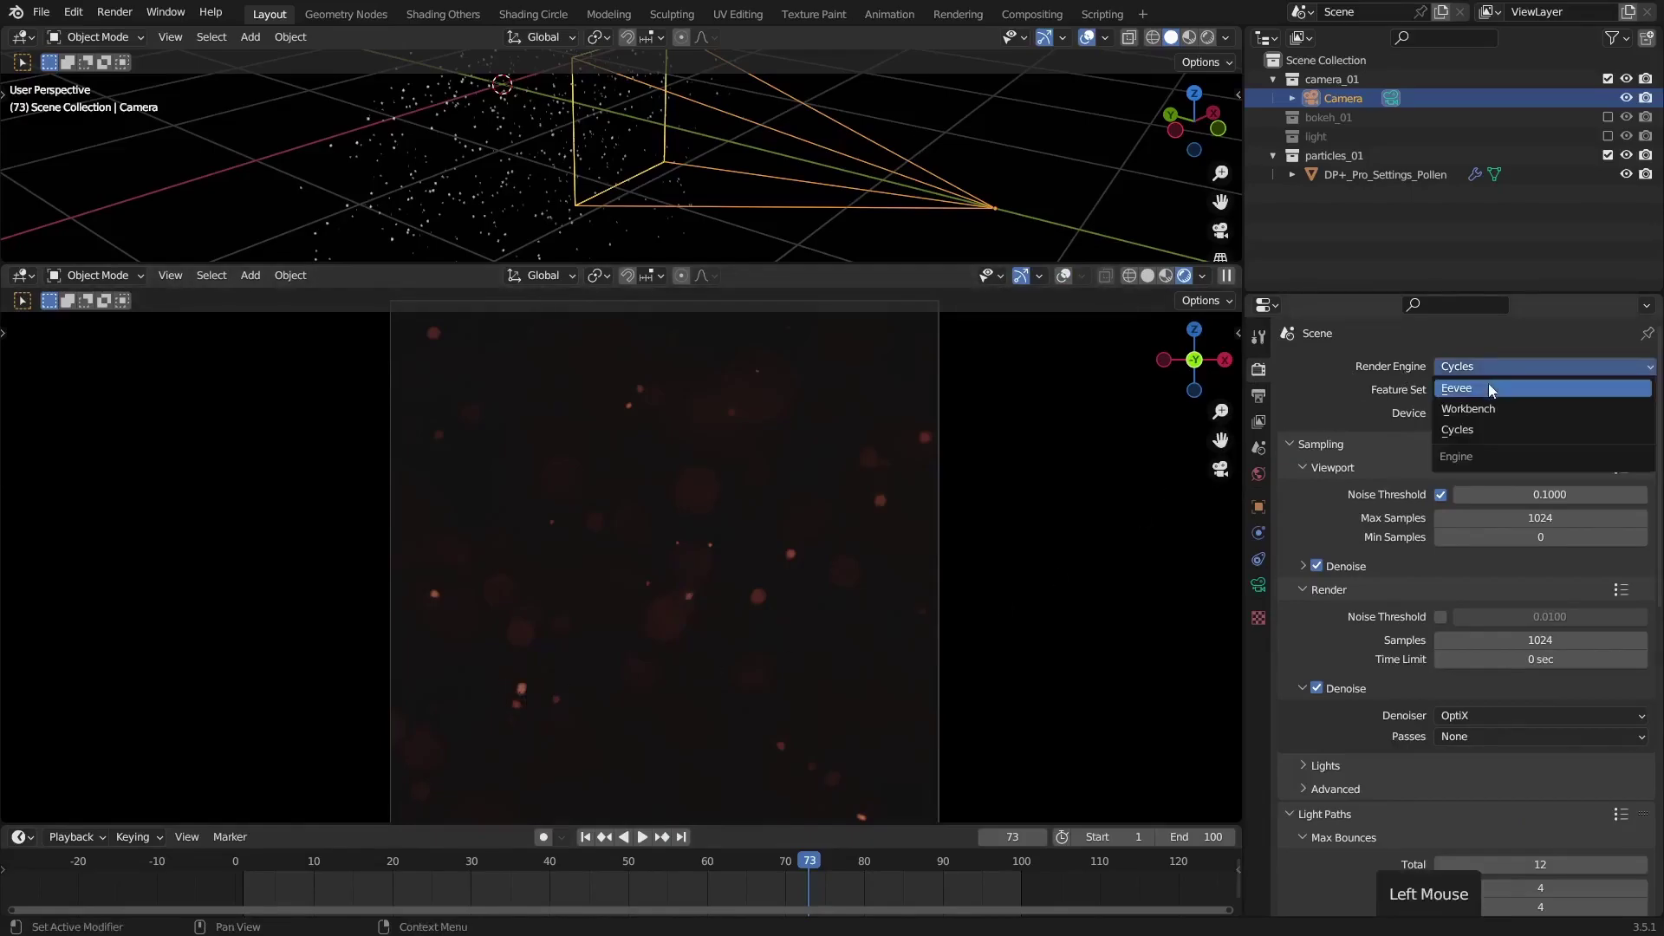
middle_click(1322, 722)
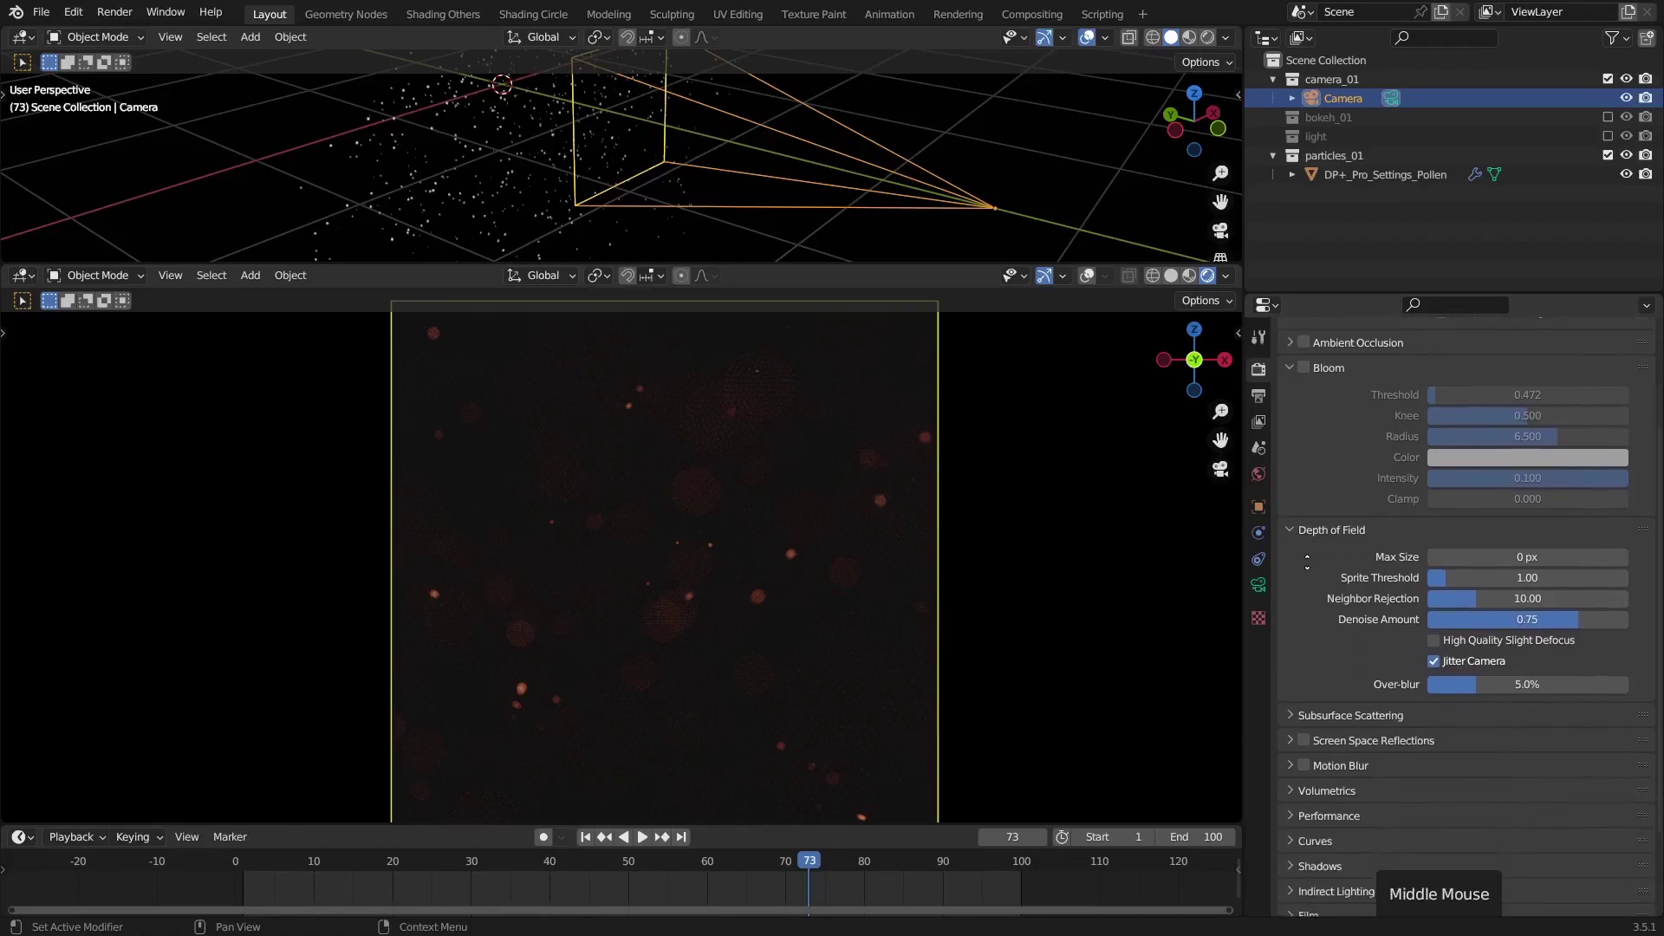
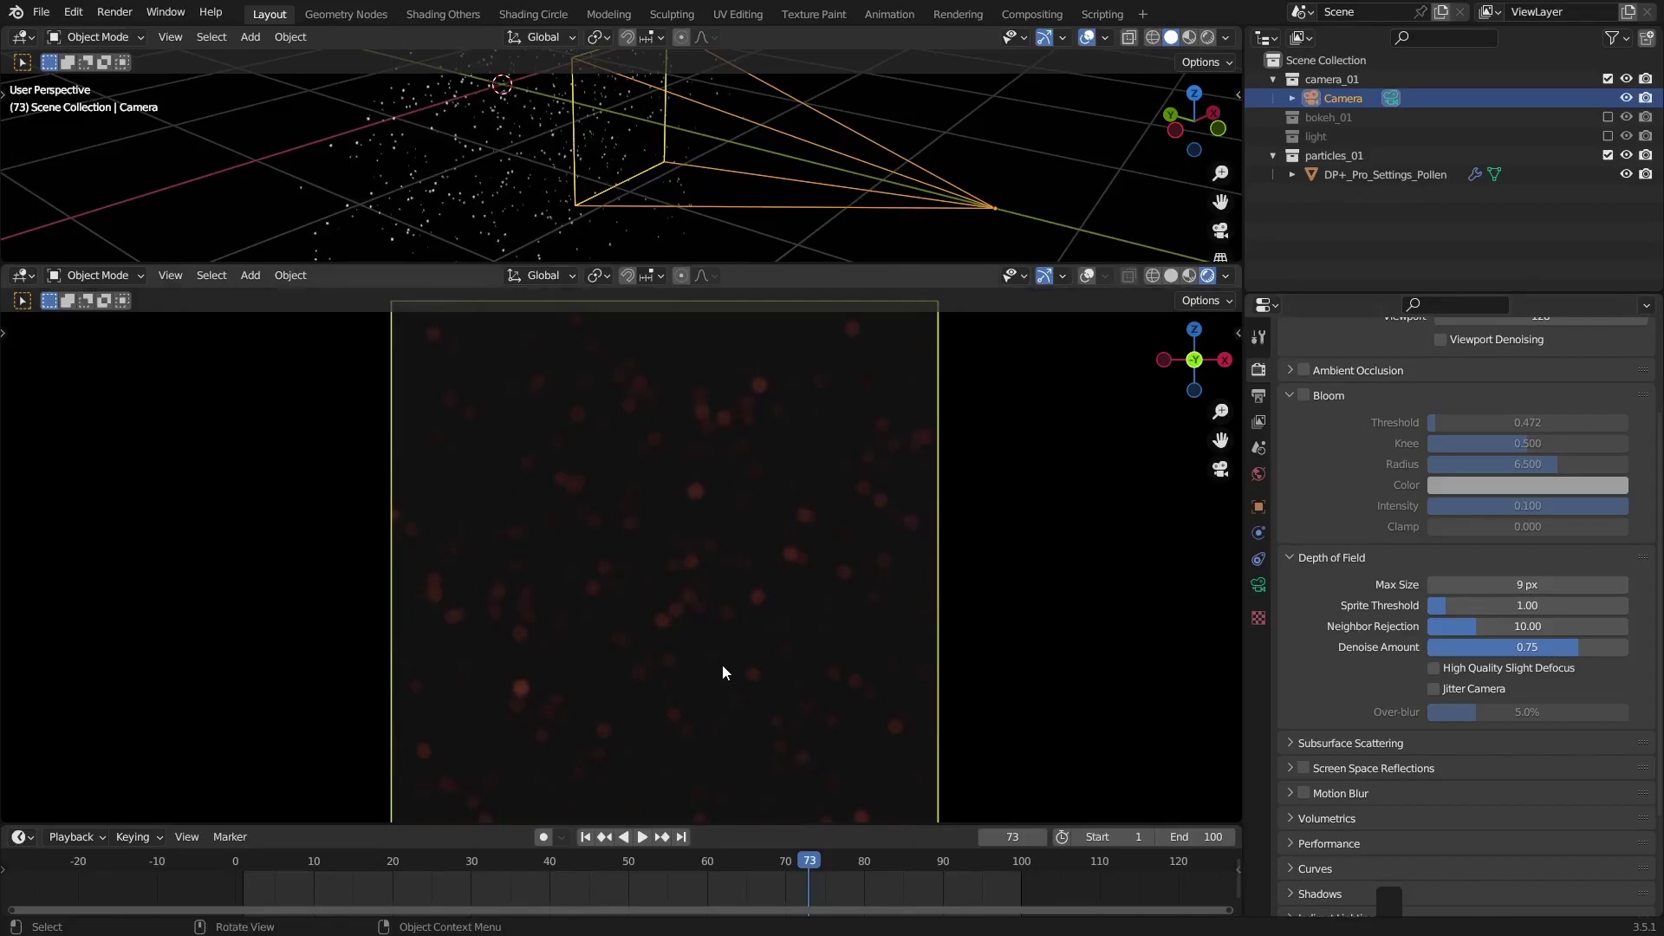
click(1439, 692)
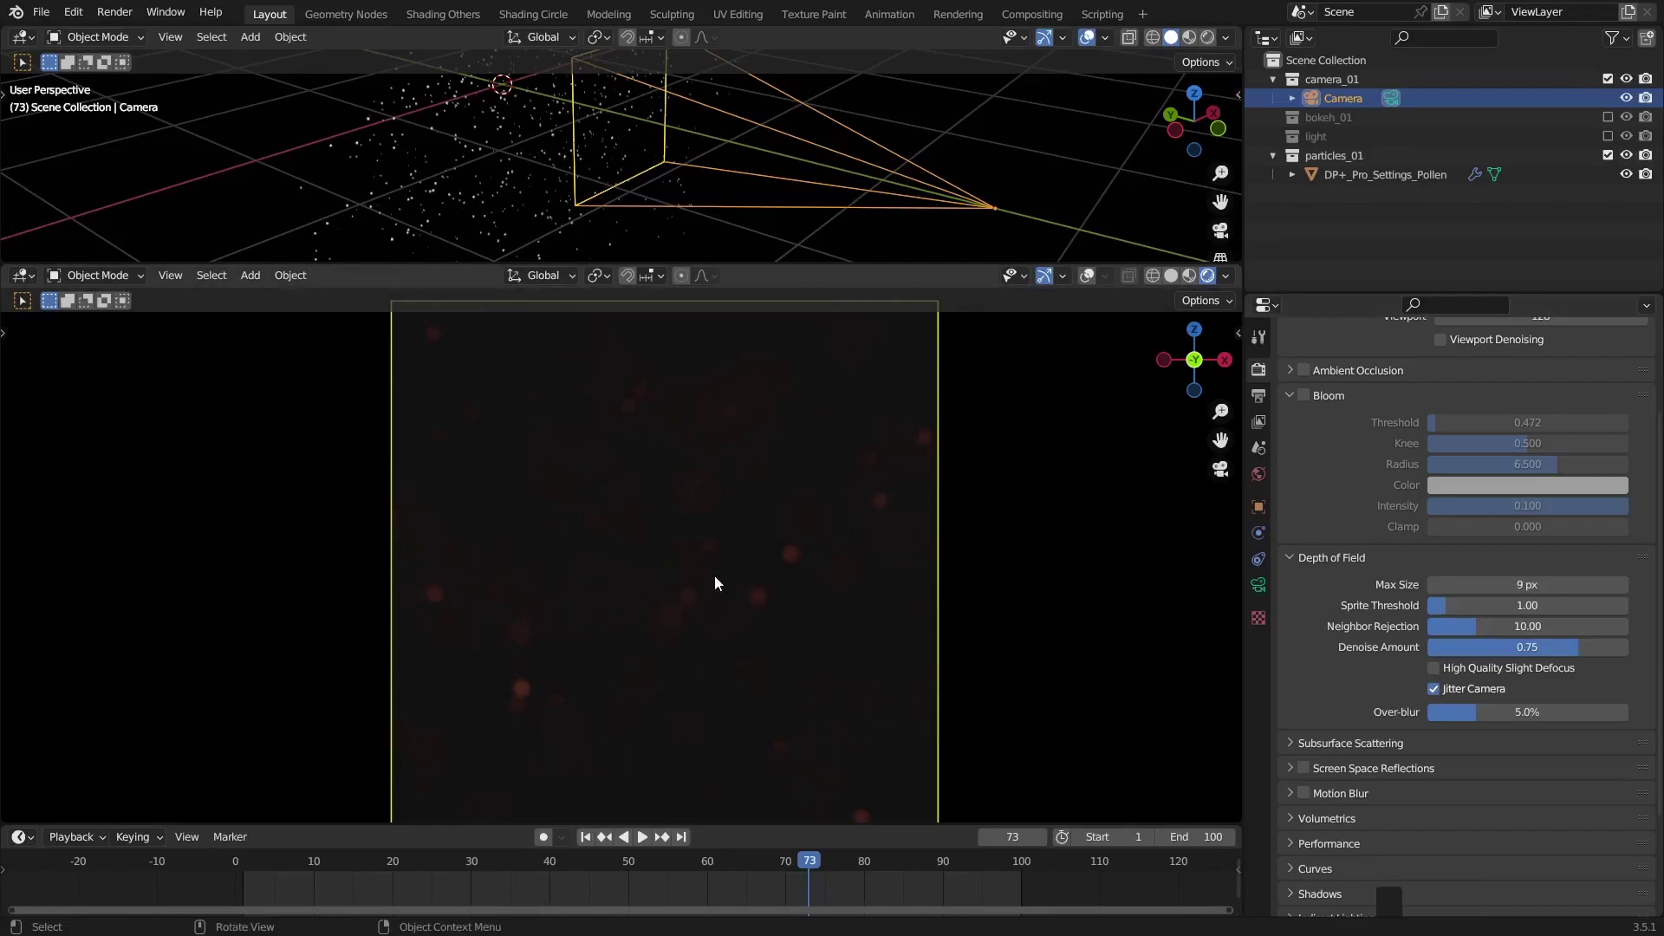
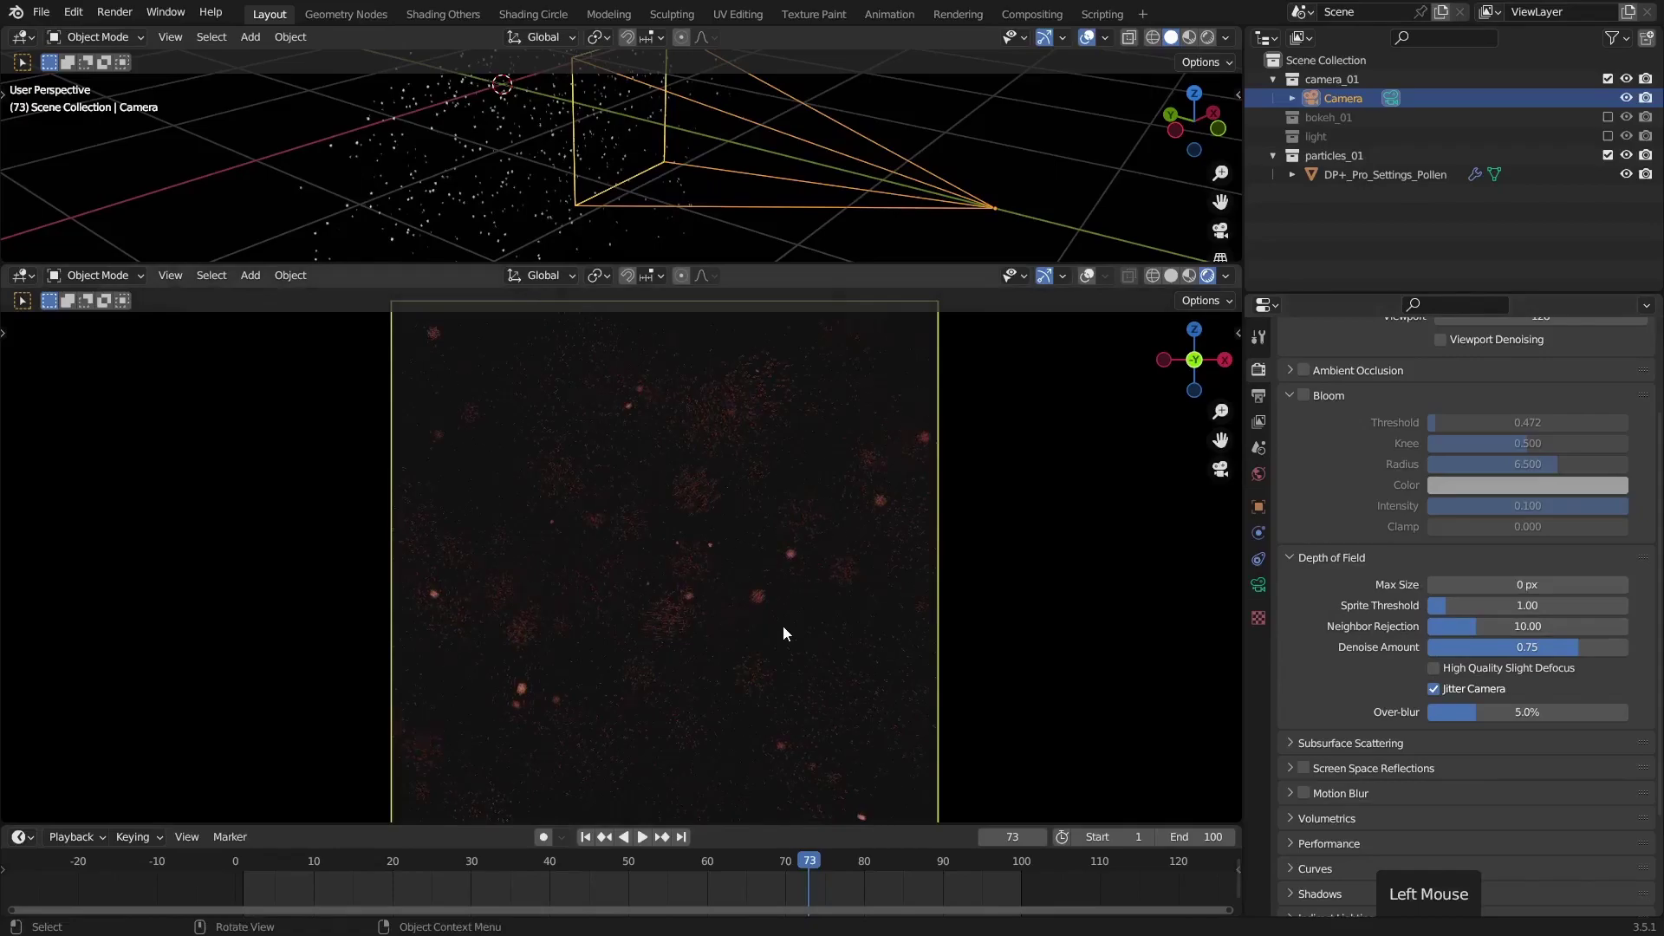
scroll(up, 3)
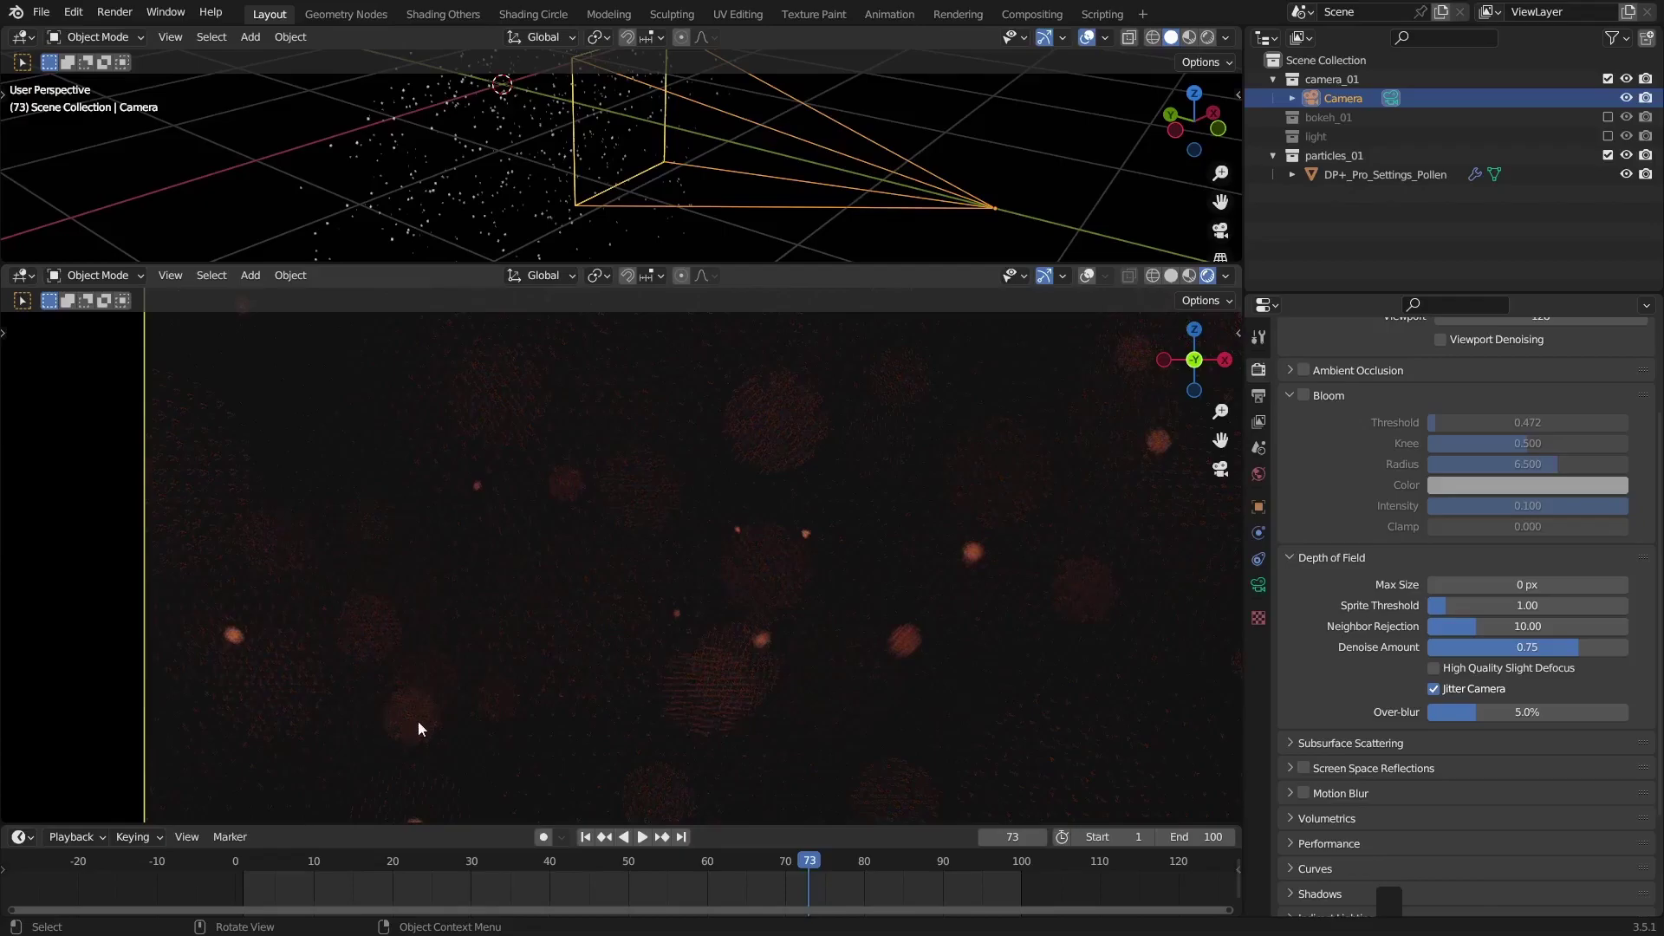
Orbit around the pollen cloud, play the animation and stop it at frame 66
middle_click(1313, 463)
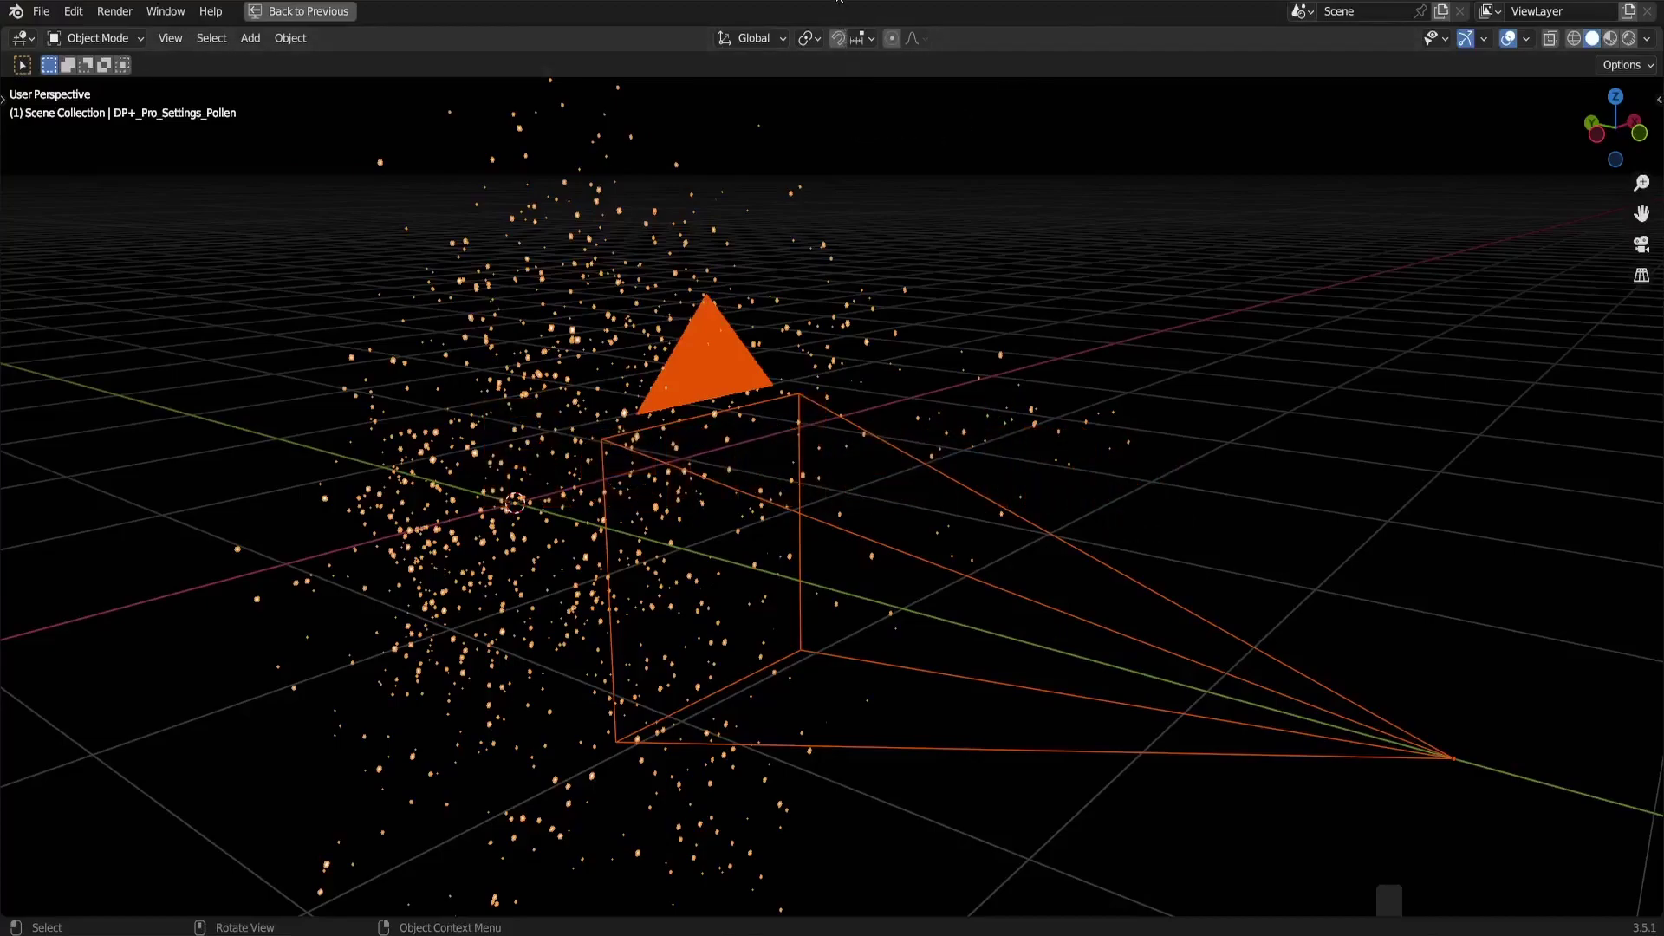
middle_click(840, 508)
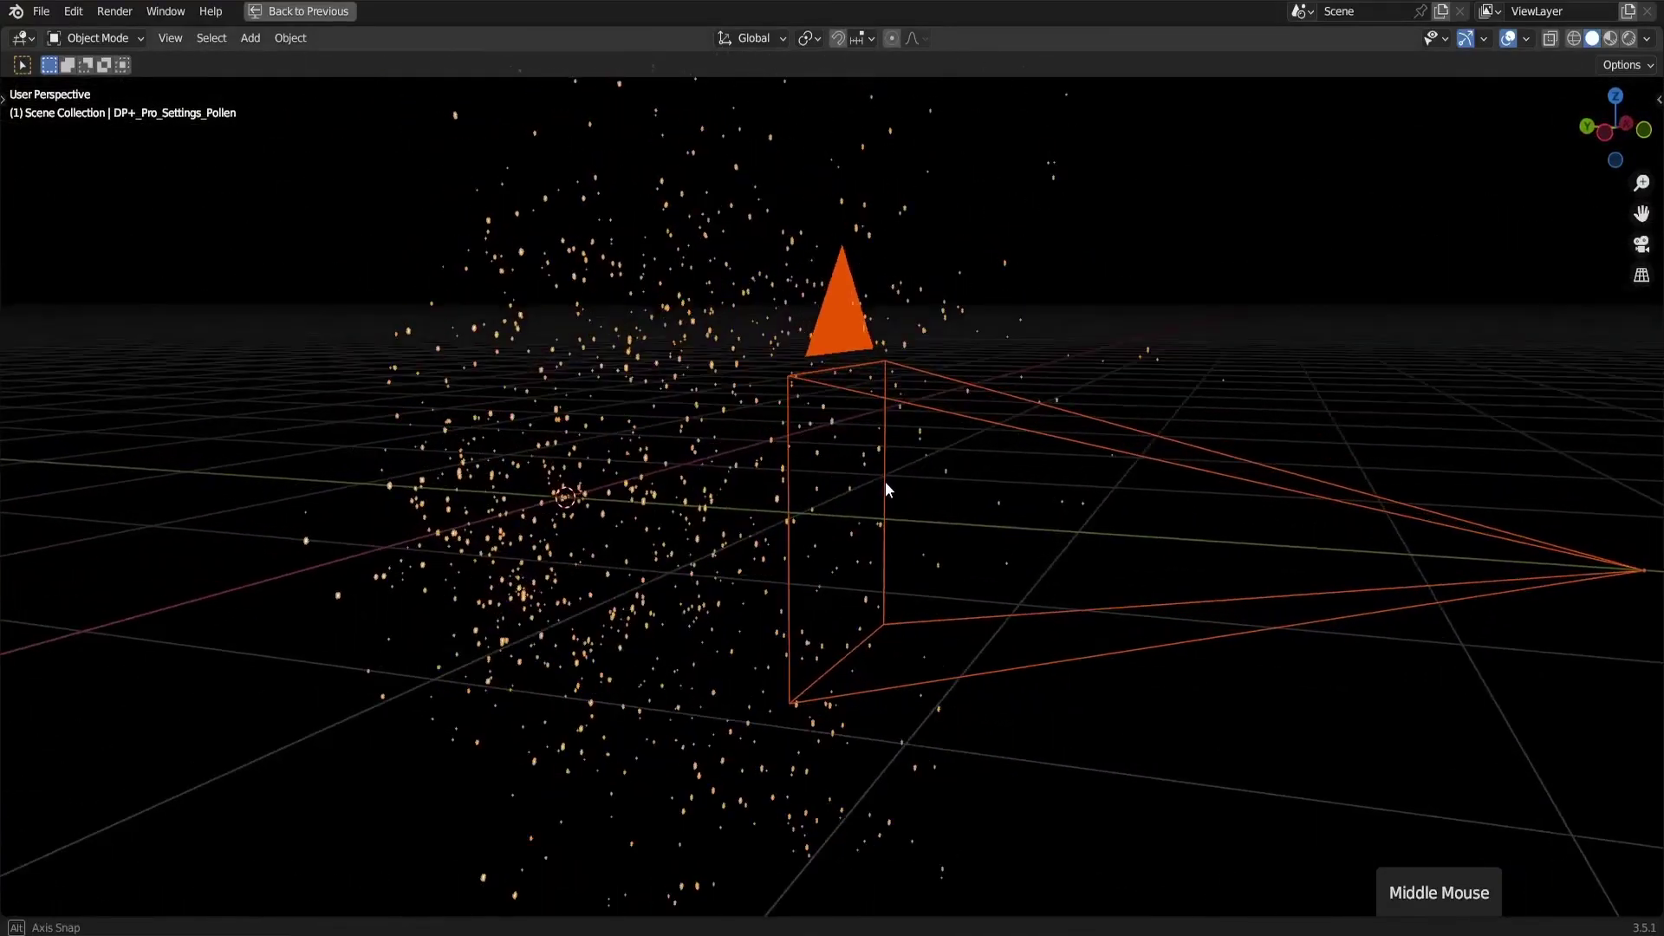
key(space)
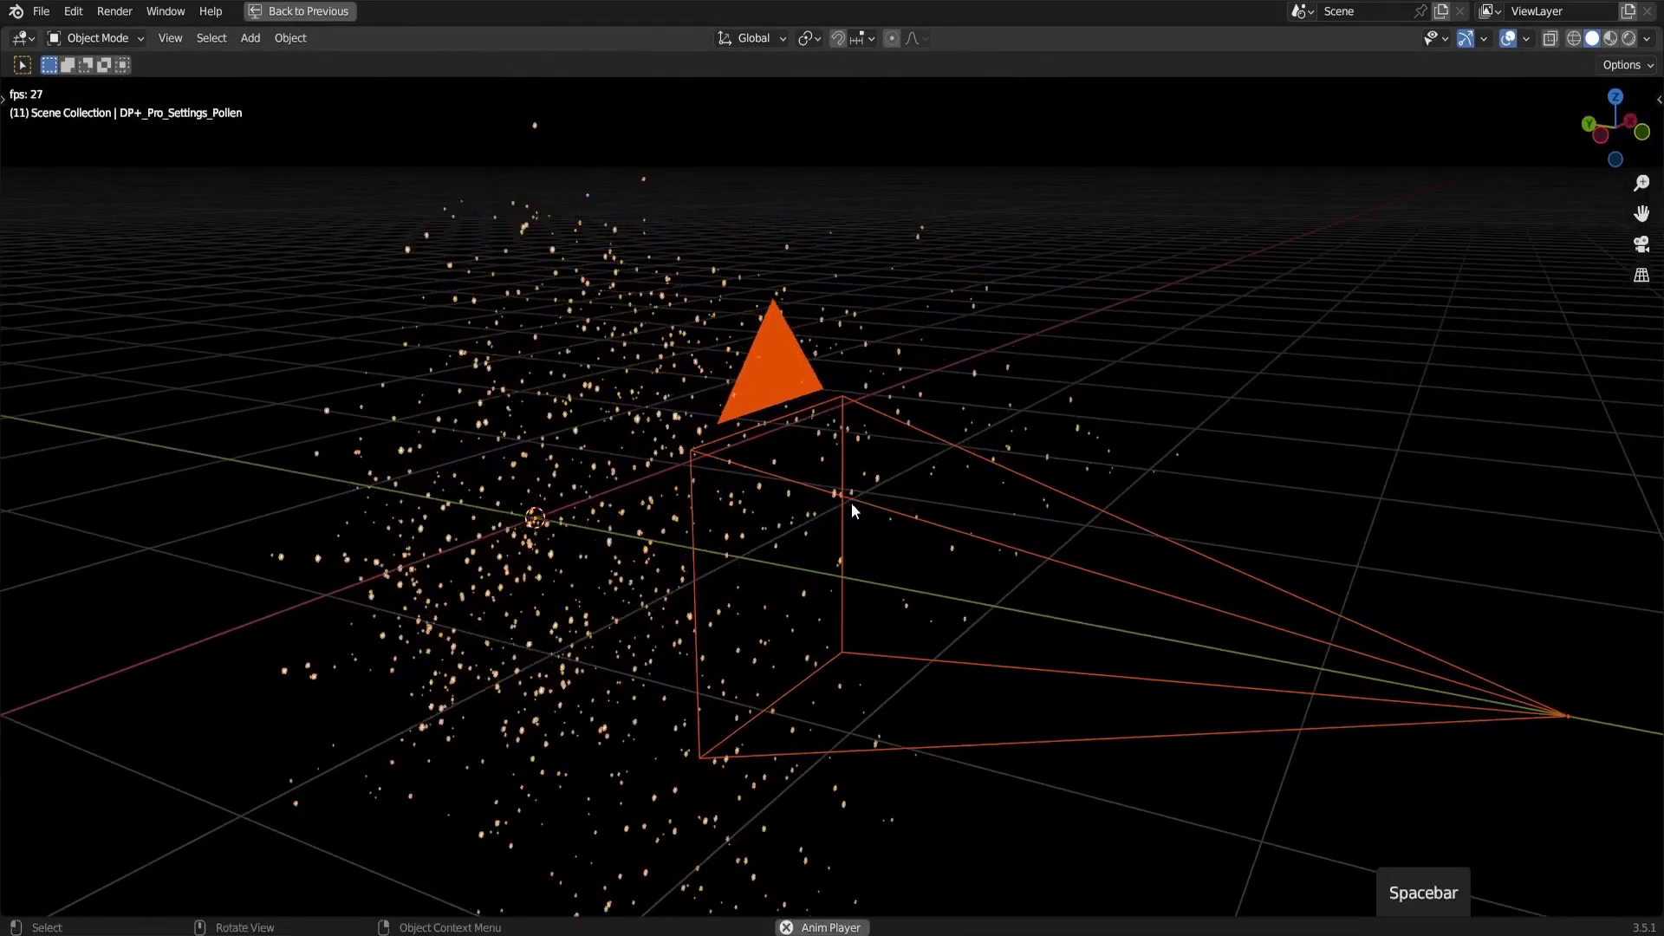
middle_click(766, 584)
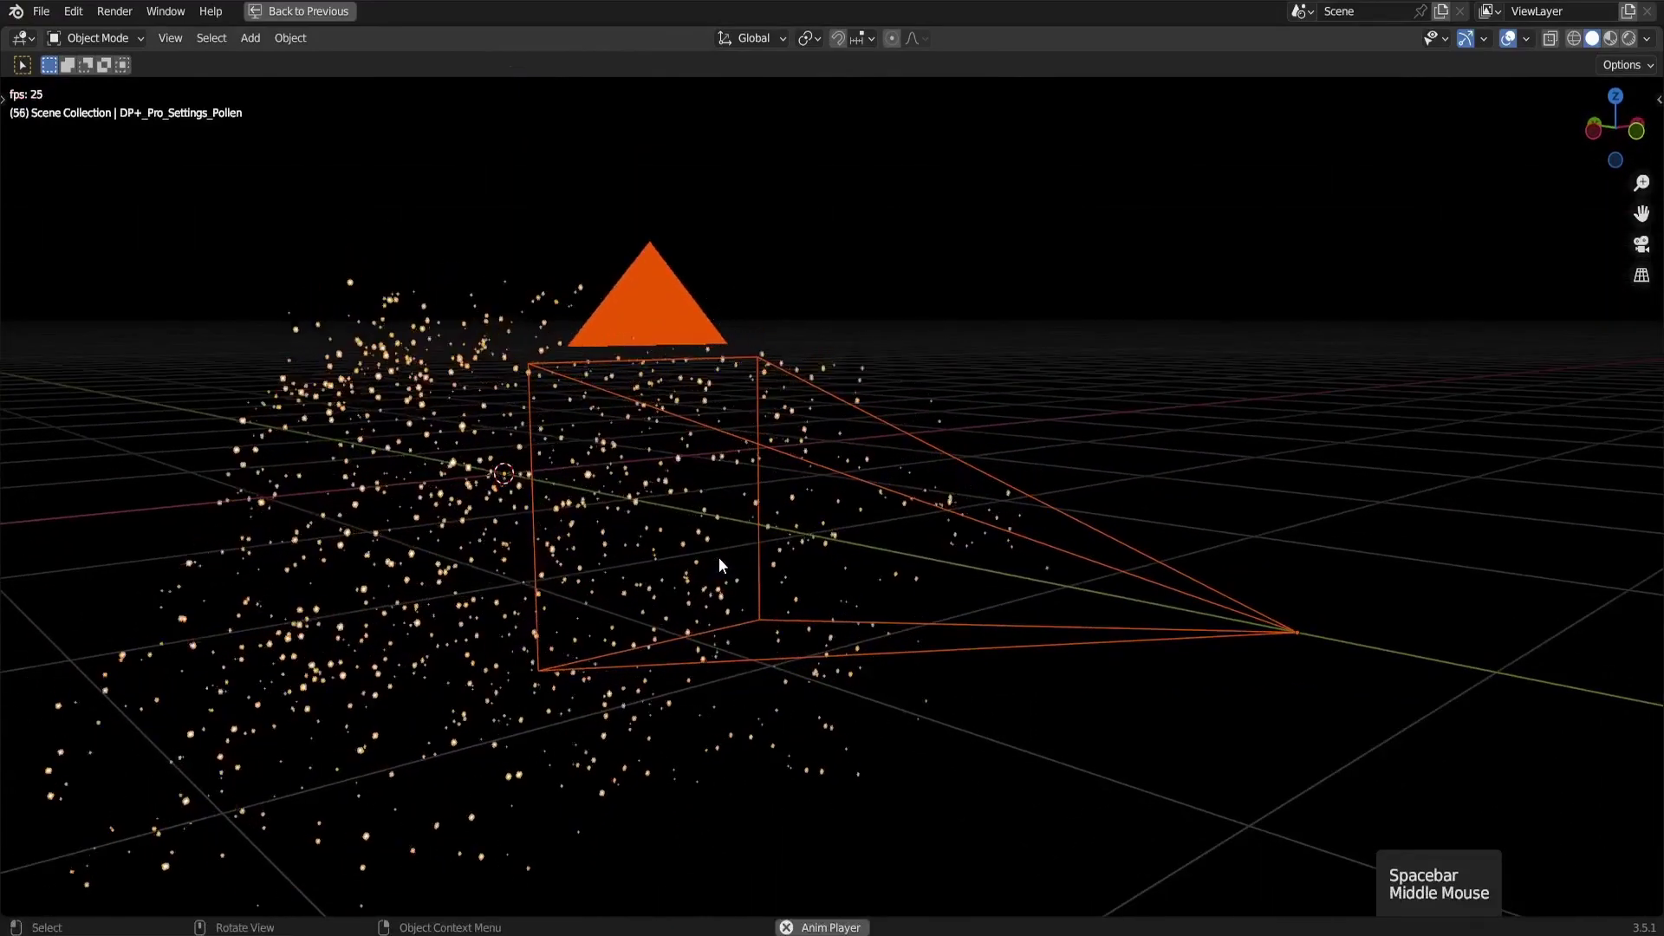
key(space)
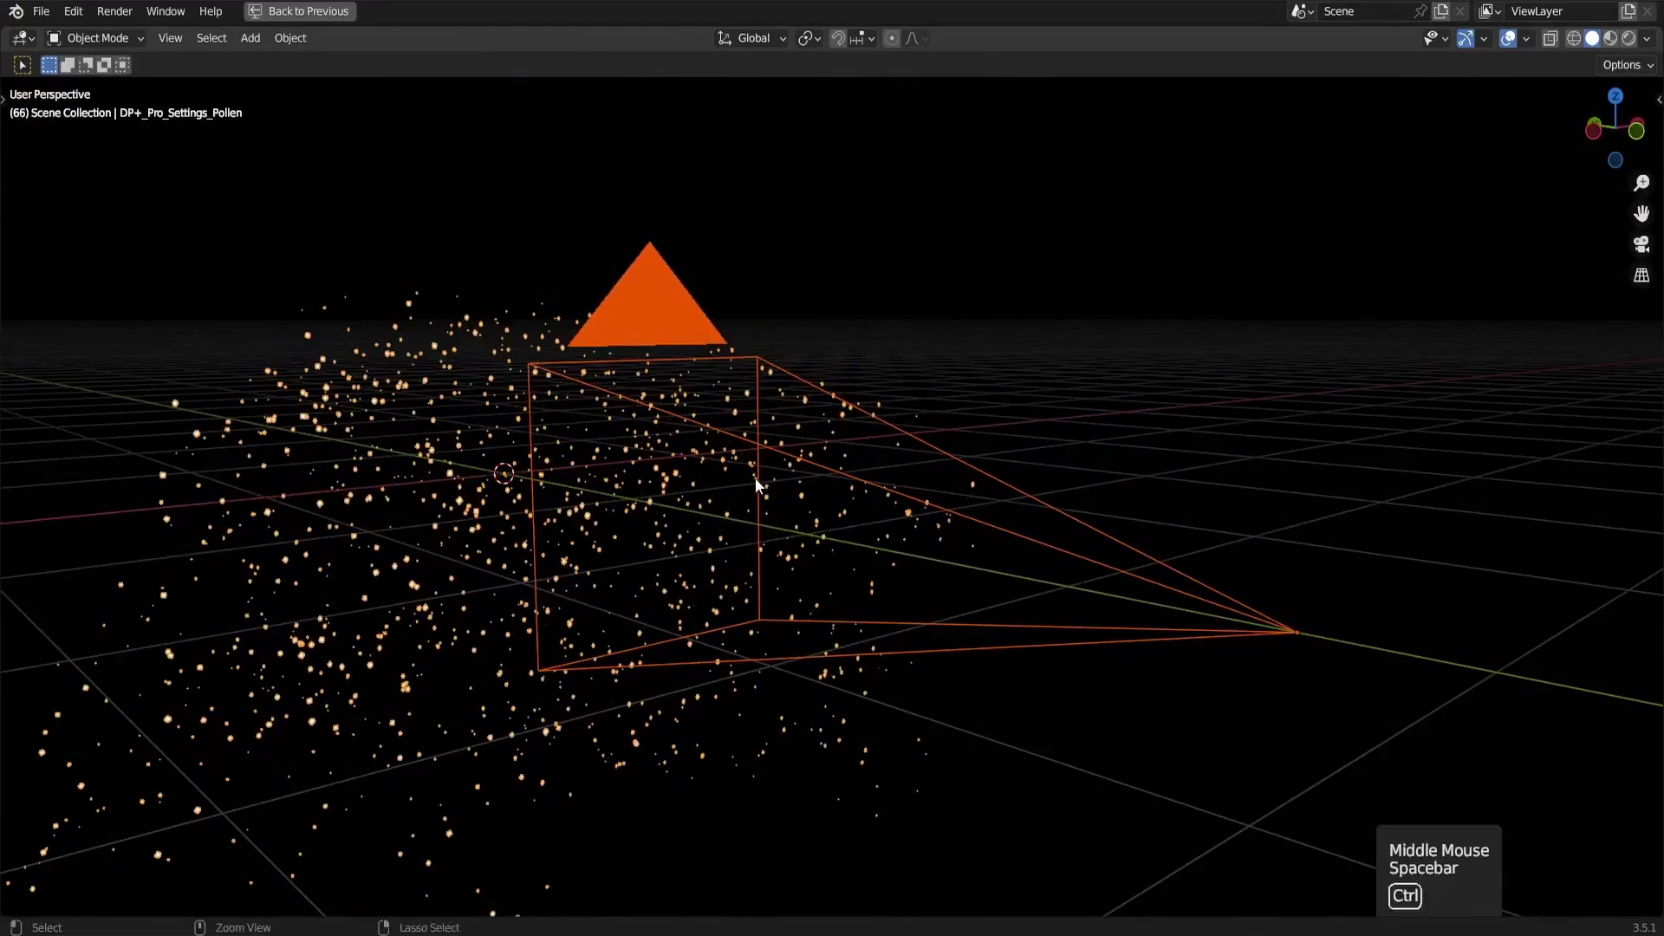
Restore the full multi-panel layout from the maximized viewport
key(ctrl+space)
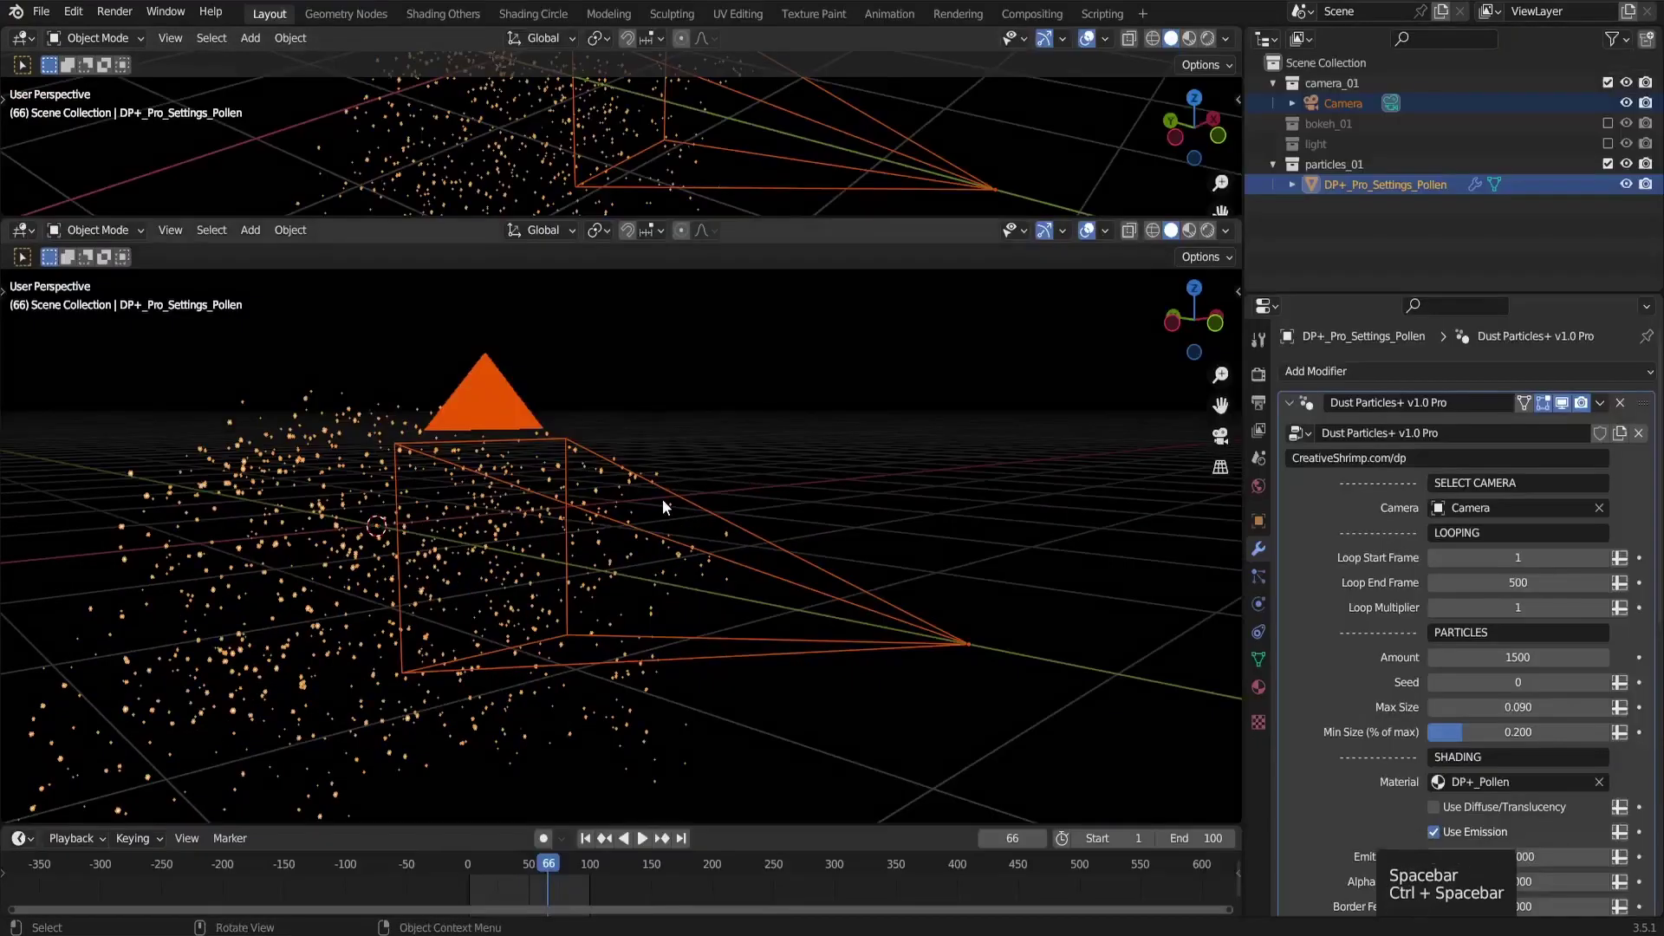
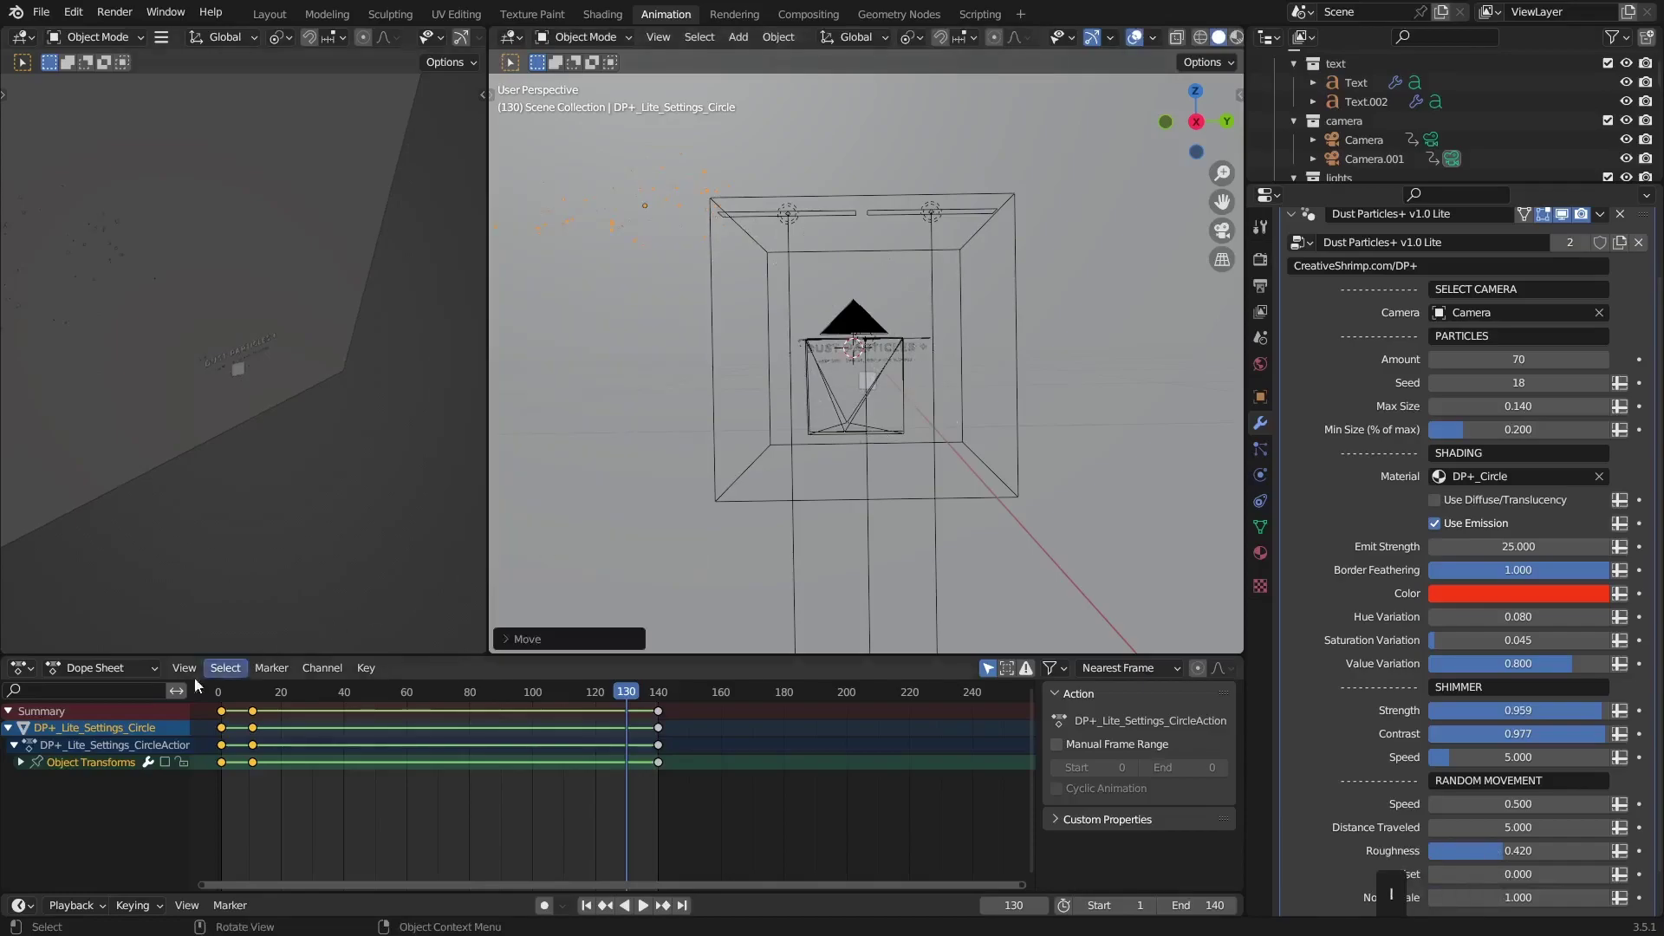
Show the Circle emitter's location F-curves in the Graph Editor with Linear interpolation
click(168, 768)
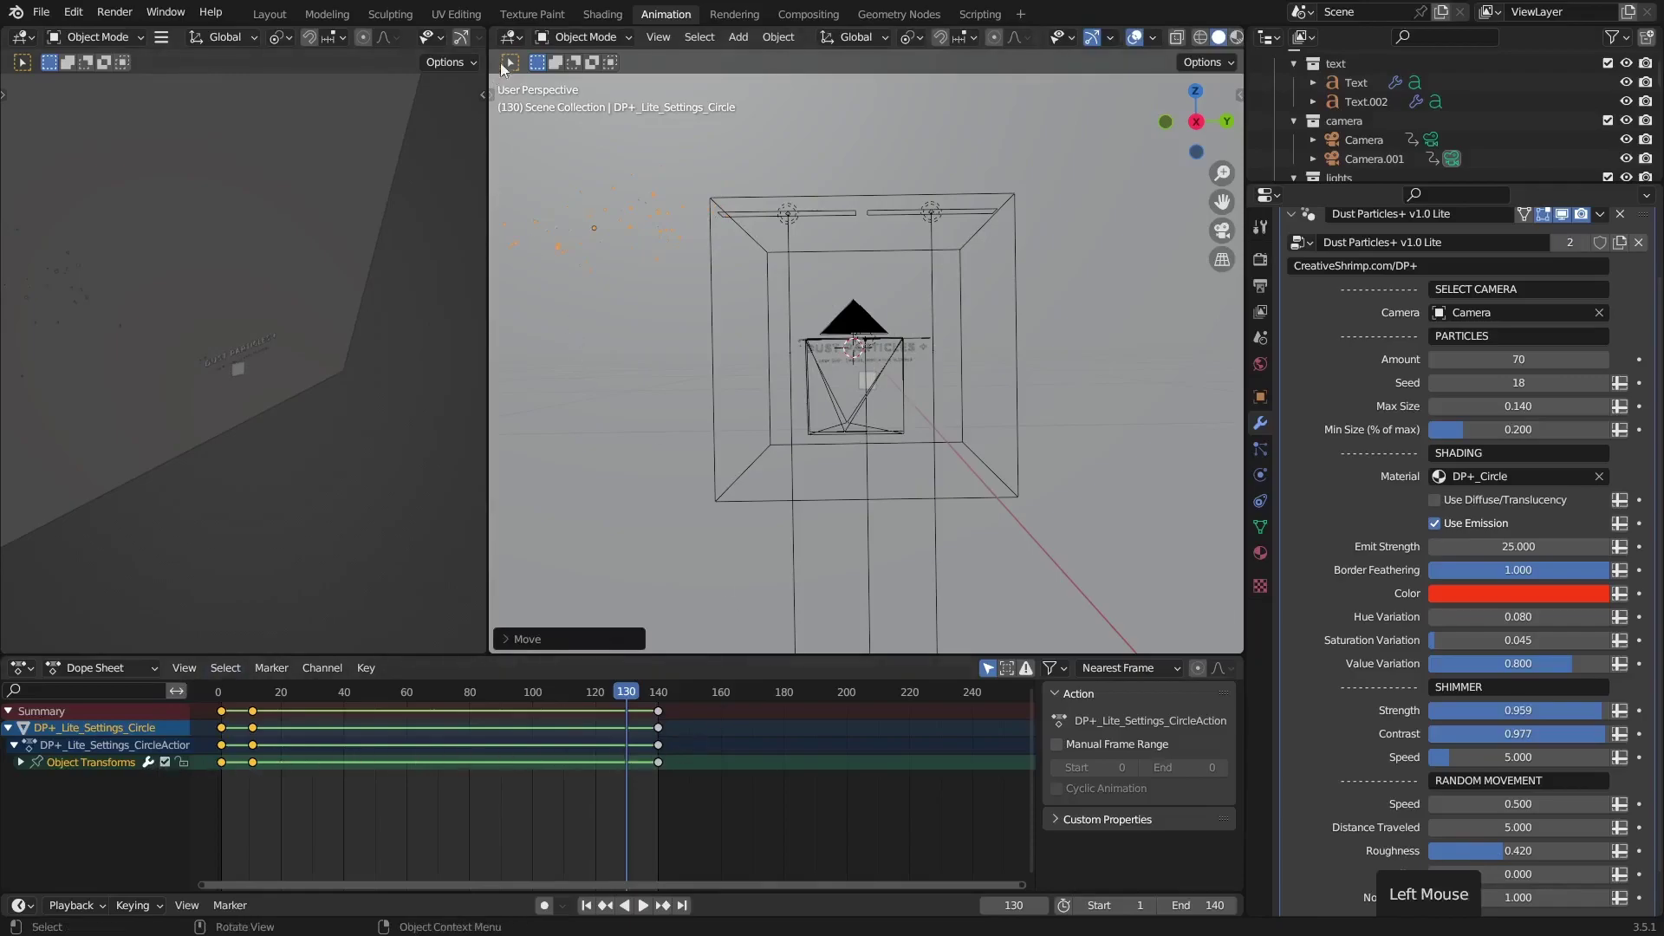
click(521, 42)
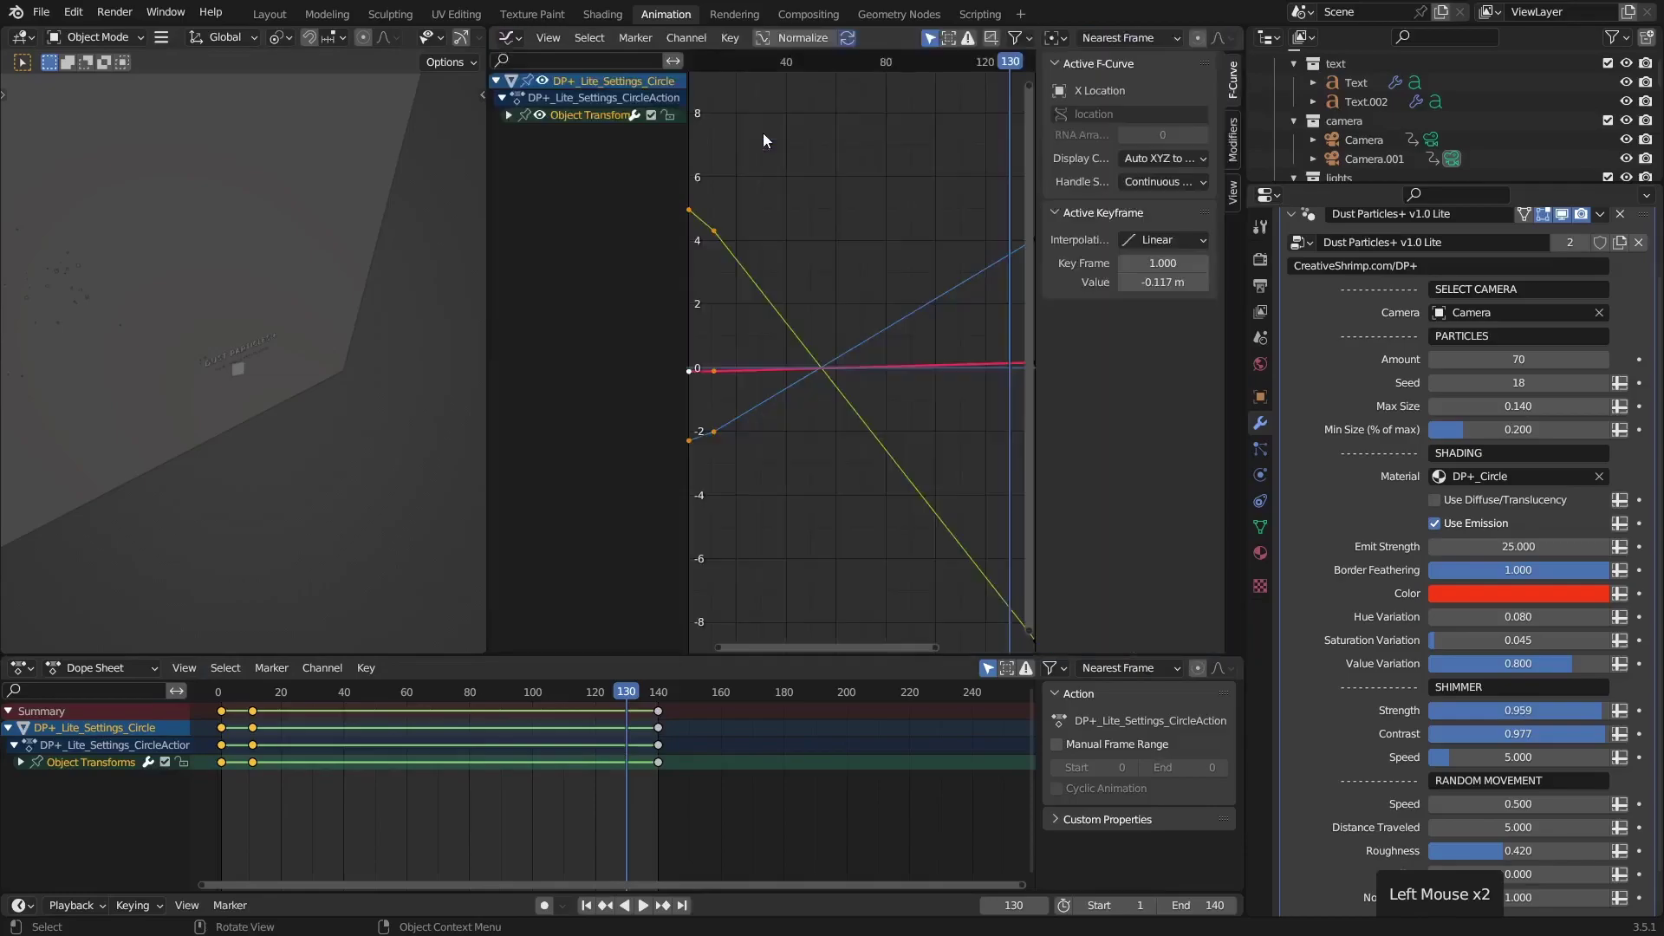
key(t)
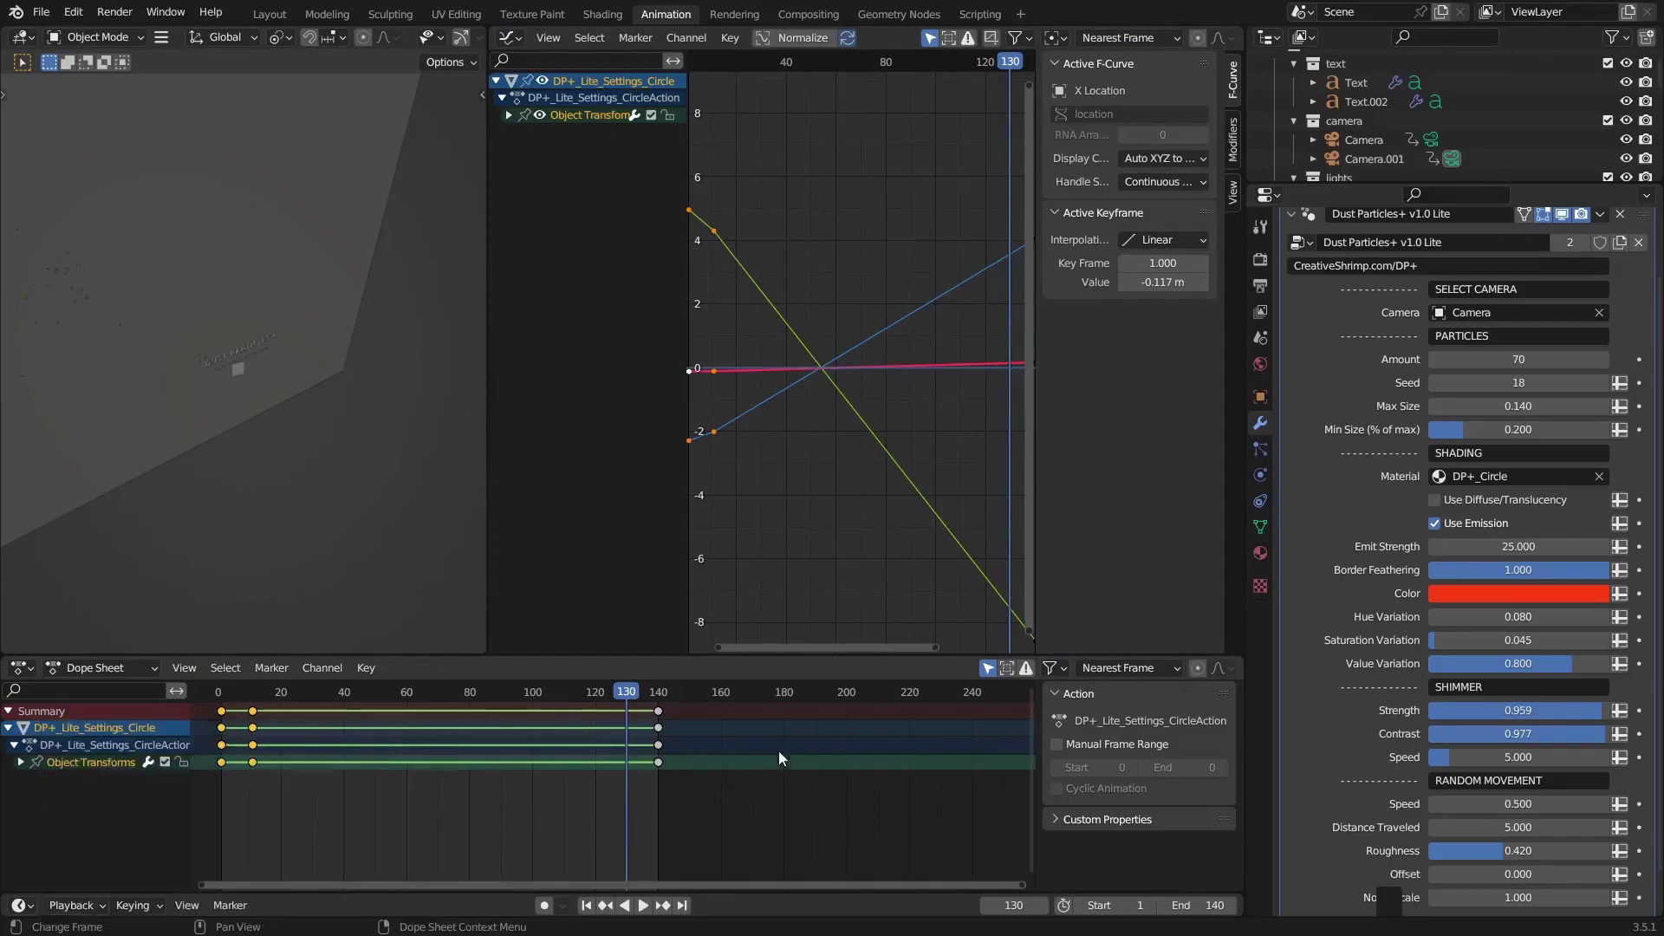
Return to the title scene and set Motion Blur Steps to 16 in Render Properties
click(278, 20)
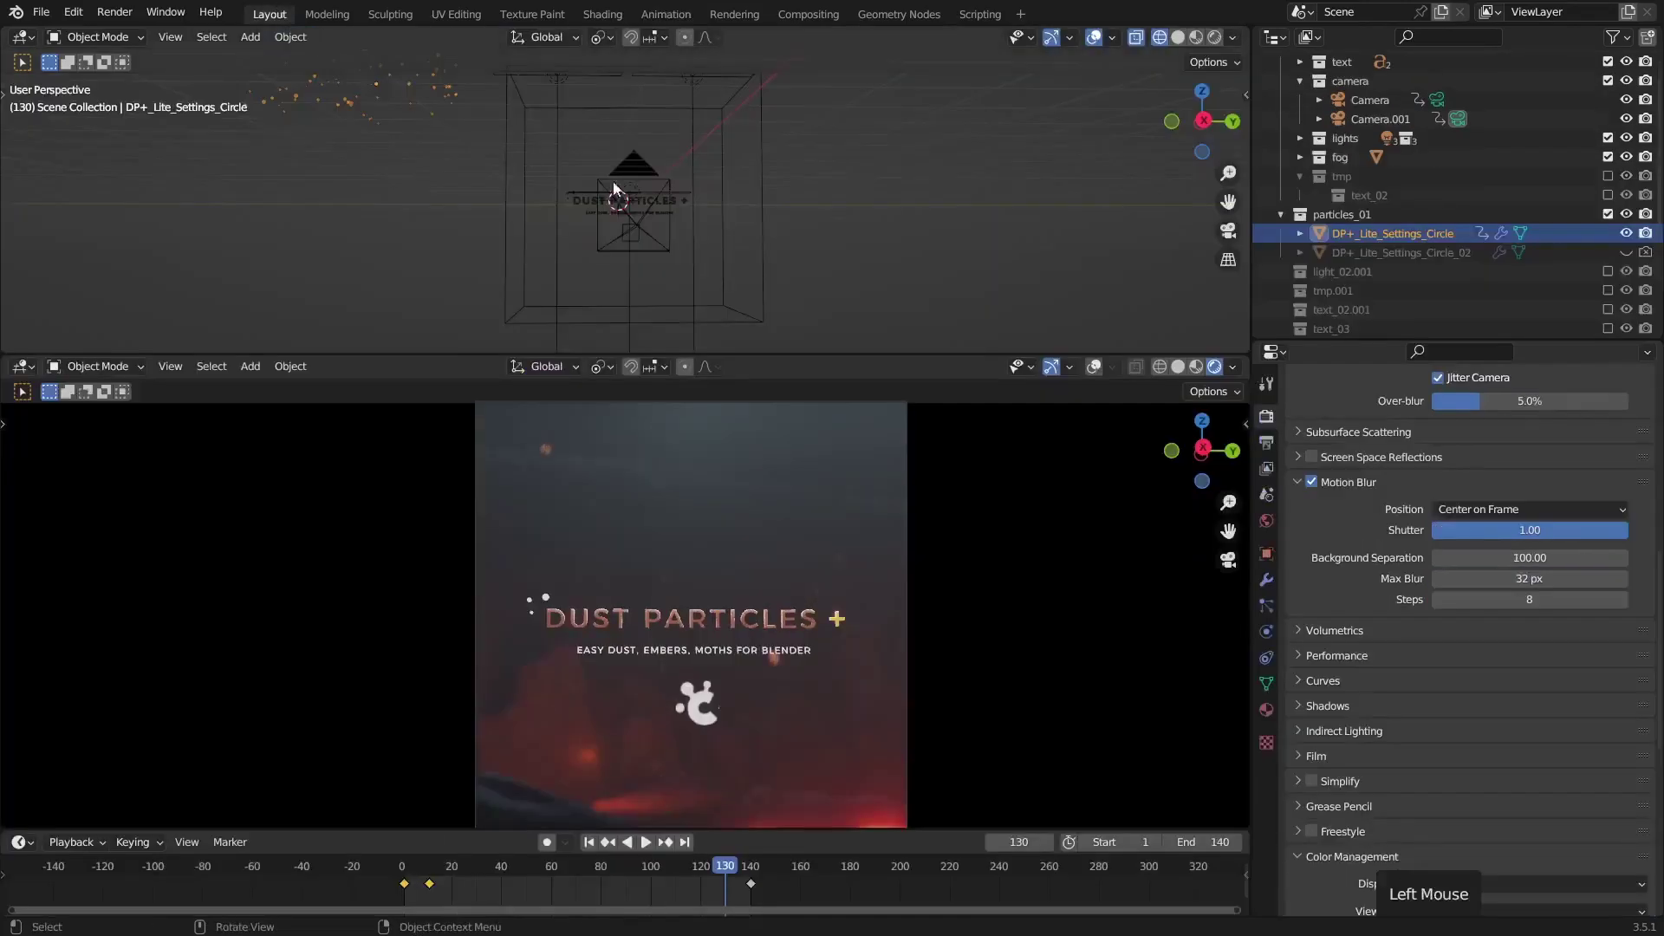
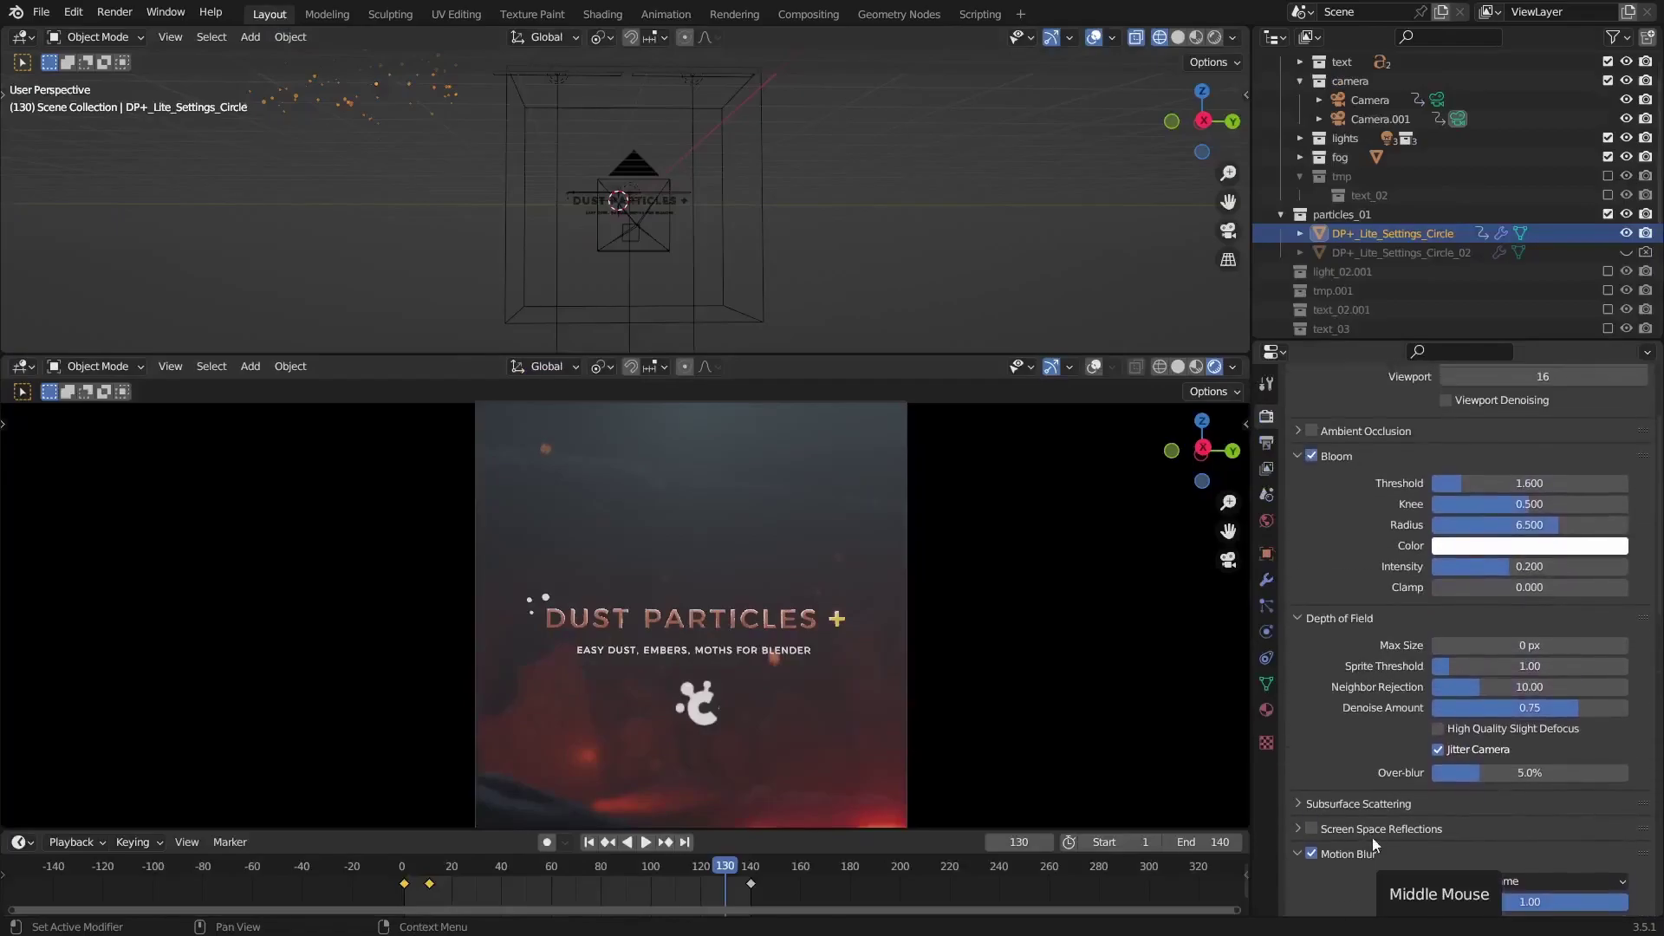
click(1269, 583)
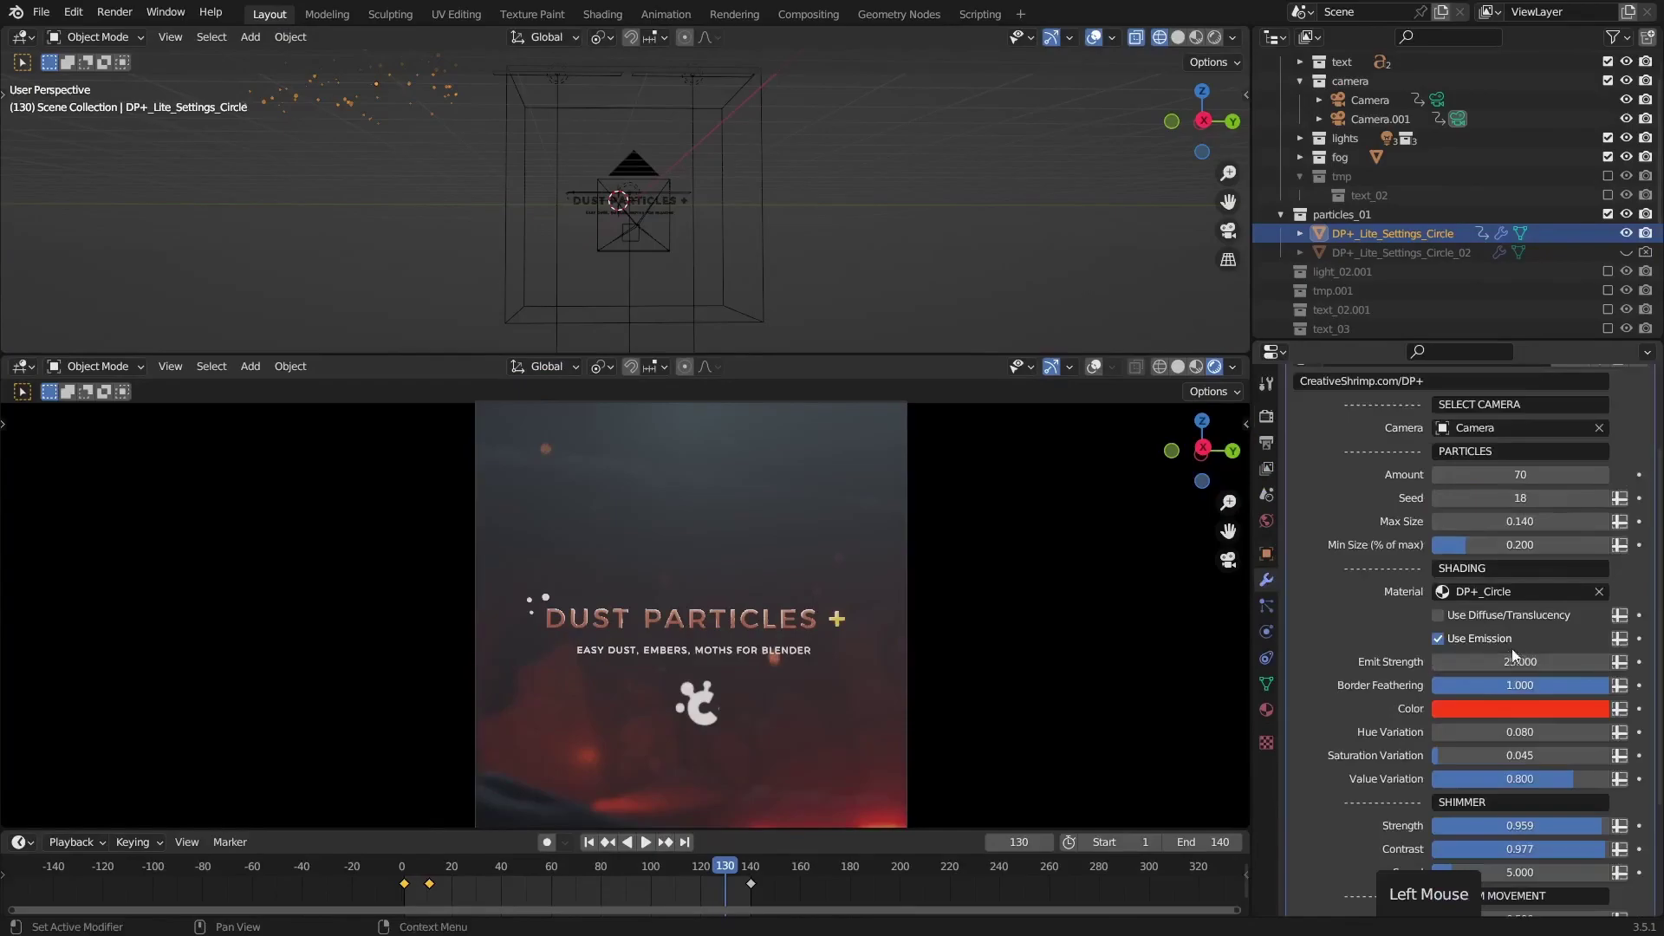
middle_click(1378, 763)
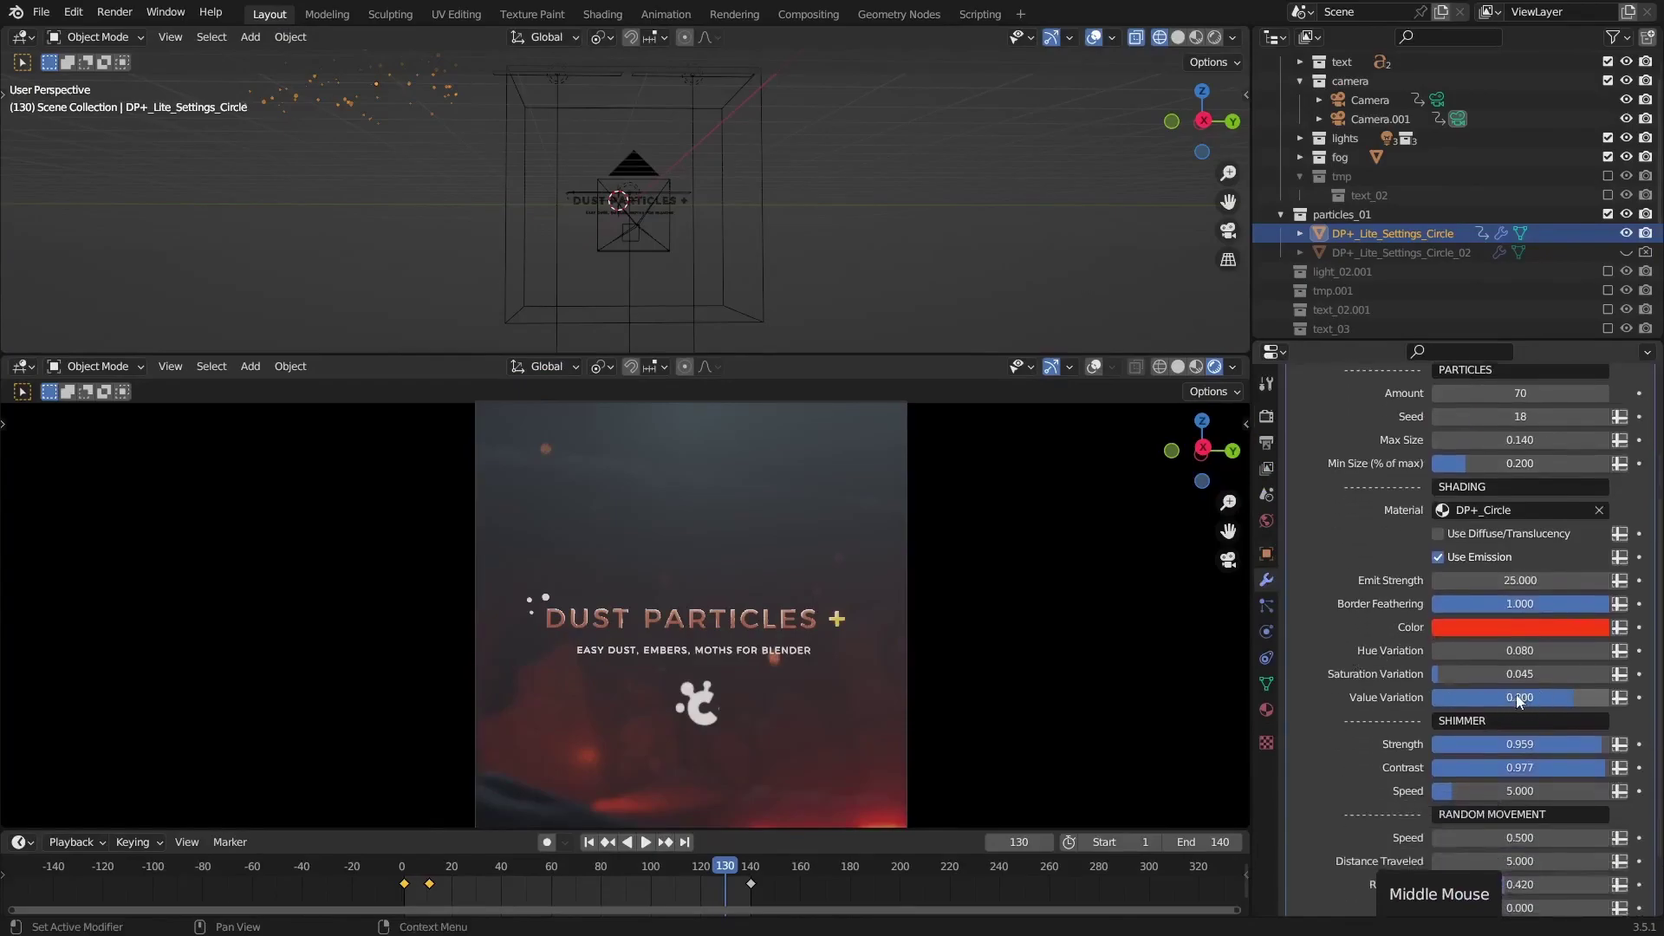
click(1266, 431)
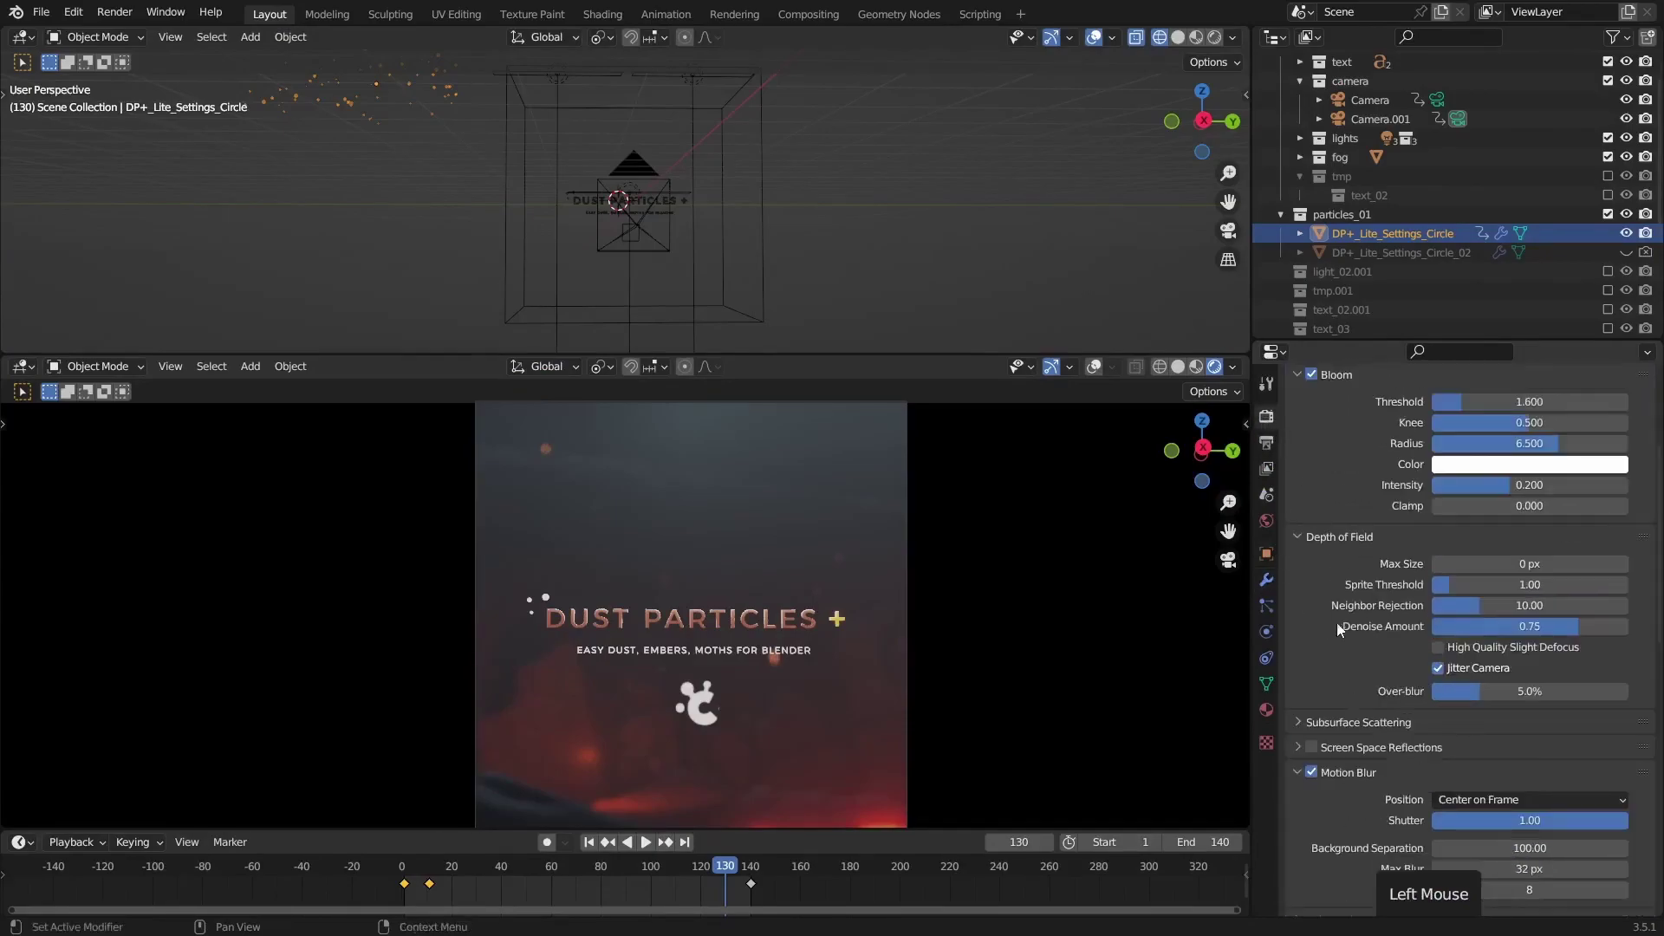
middle_click(1341, 652)
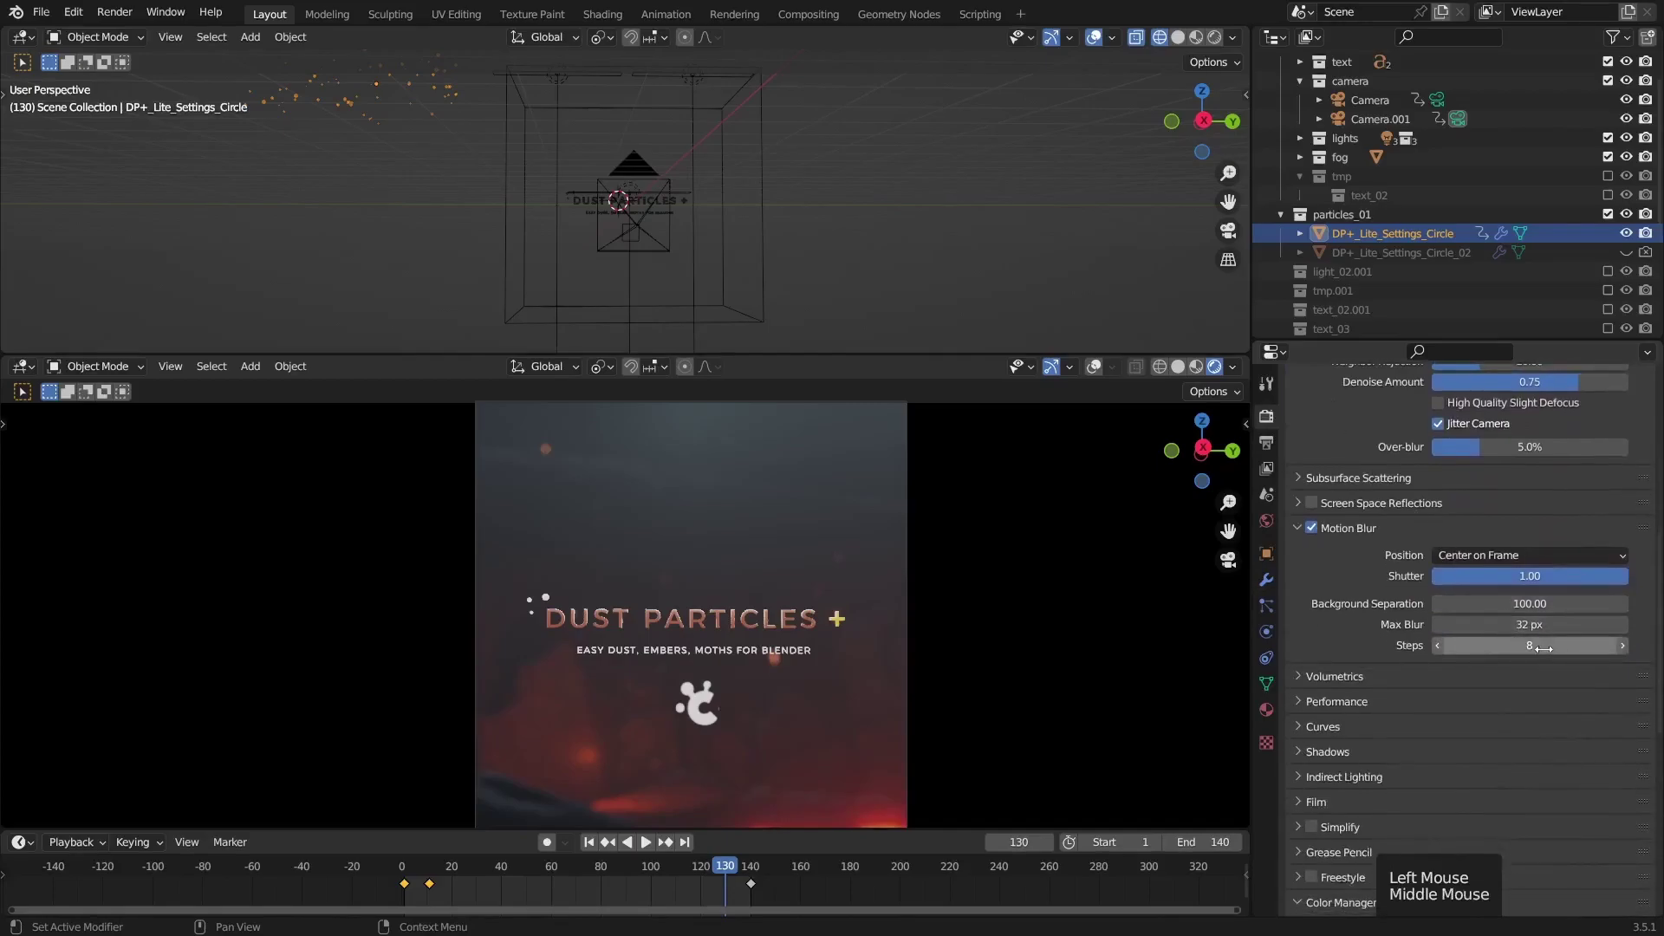
click(1526, 581)
click(720, 871)
Render the title frame with F12 and compare it against the other stored render slot
key(F12)
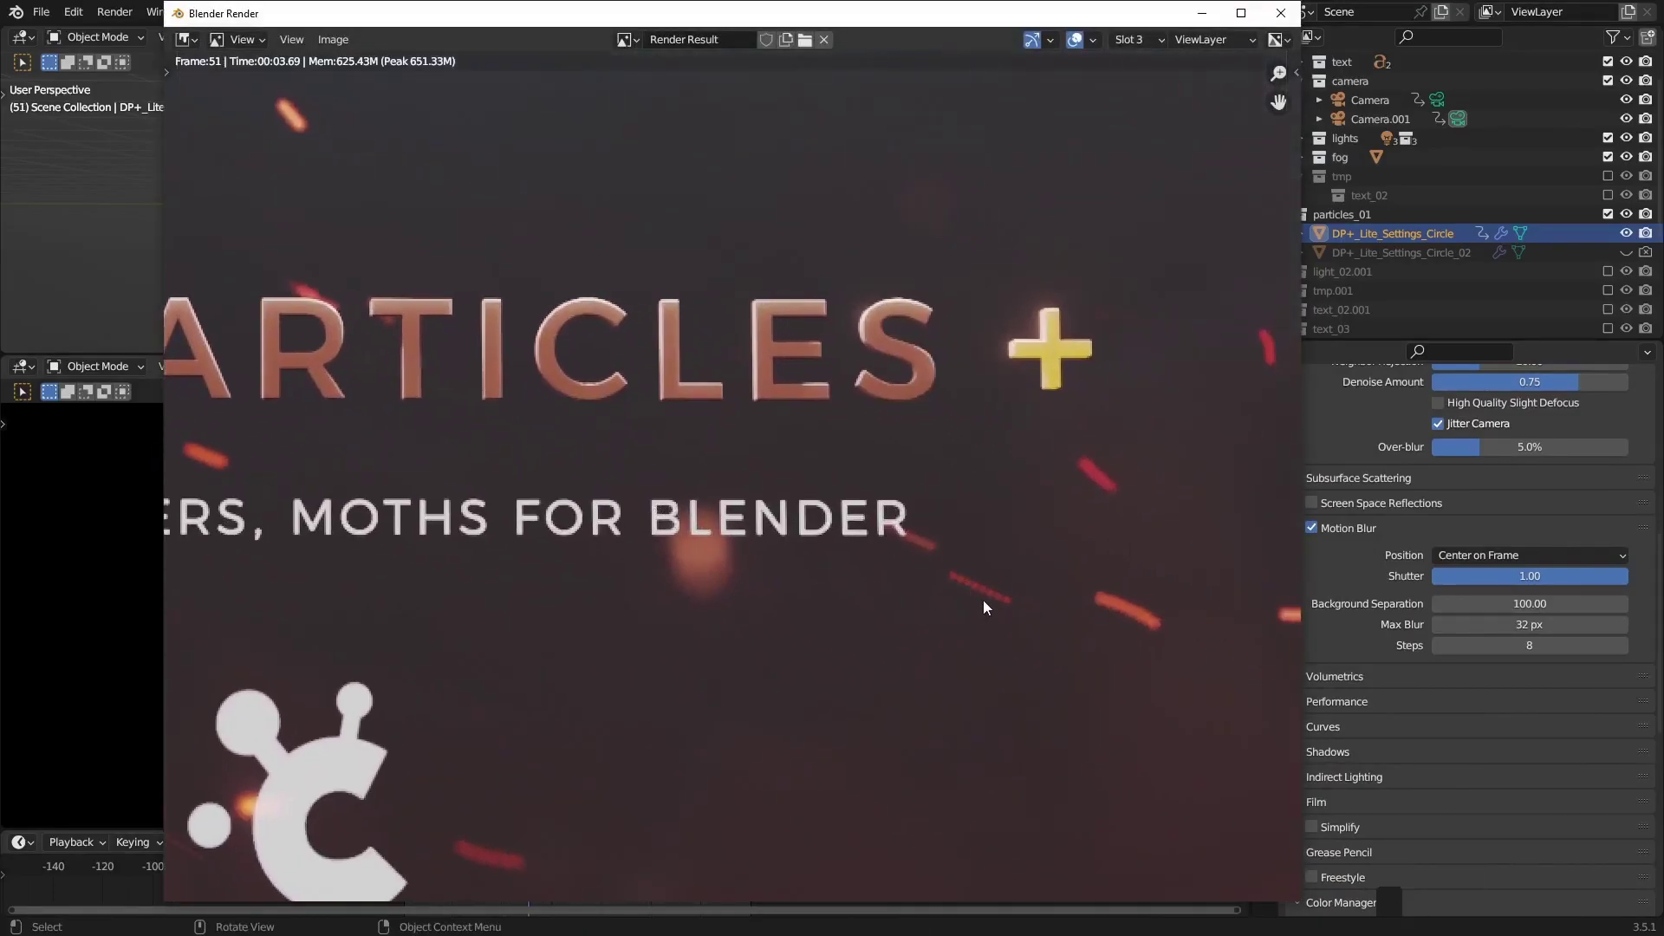
click(1002, 612)
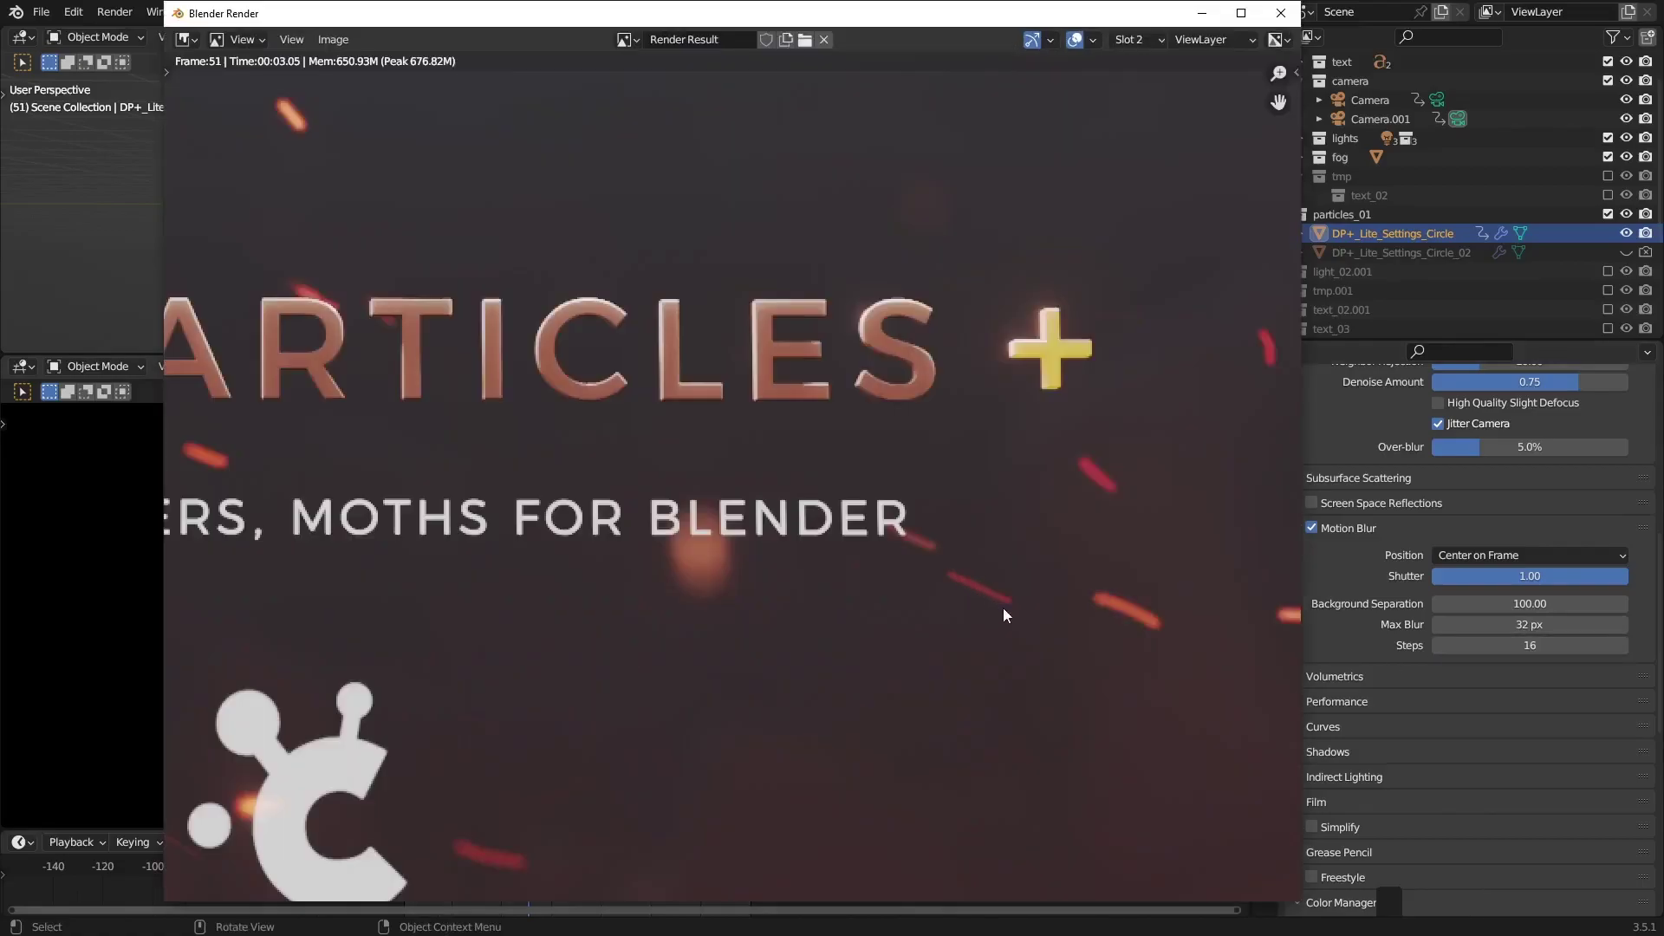
Move the moth emitter beneath the right lamp, then near the left lamp, and toggle playback
key(g)
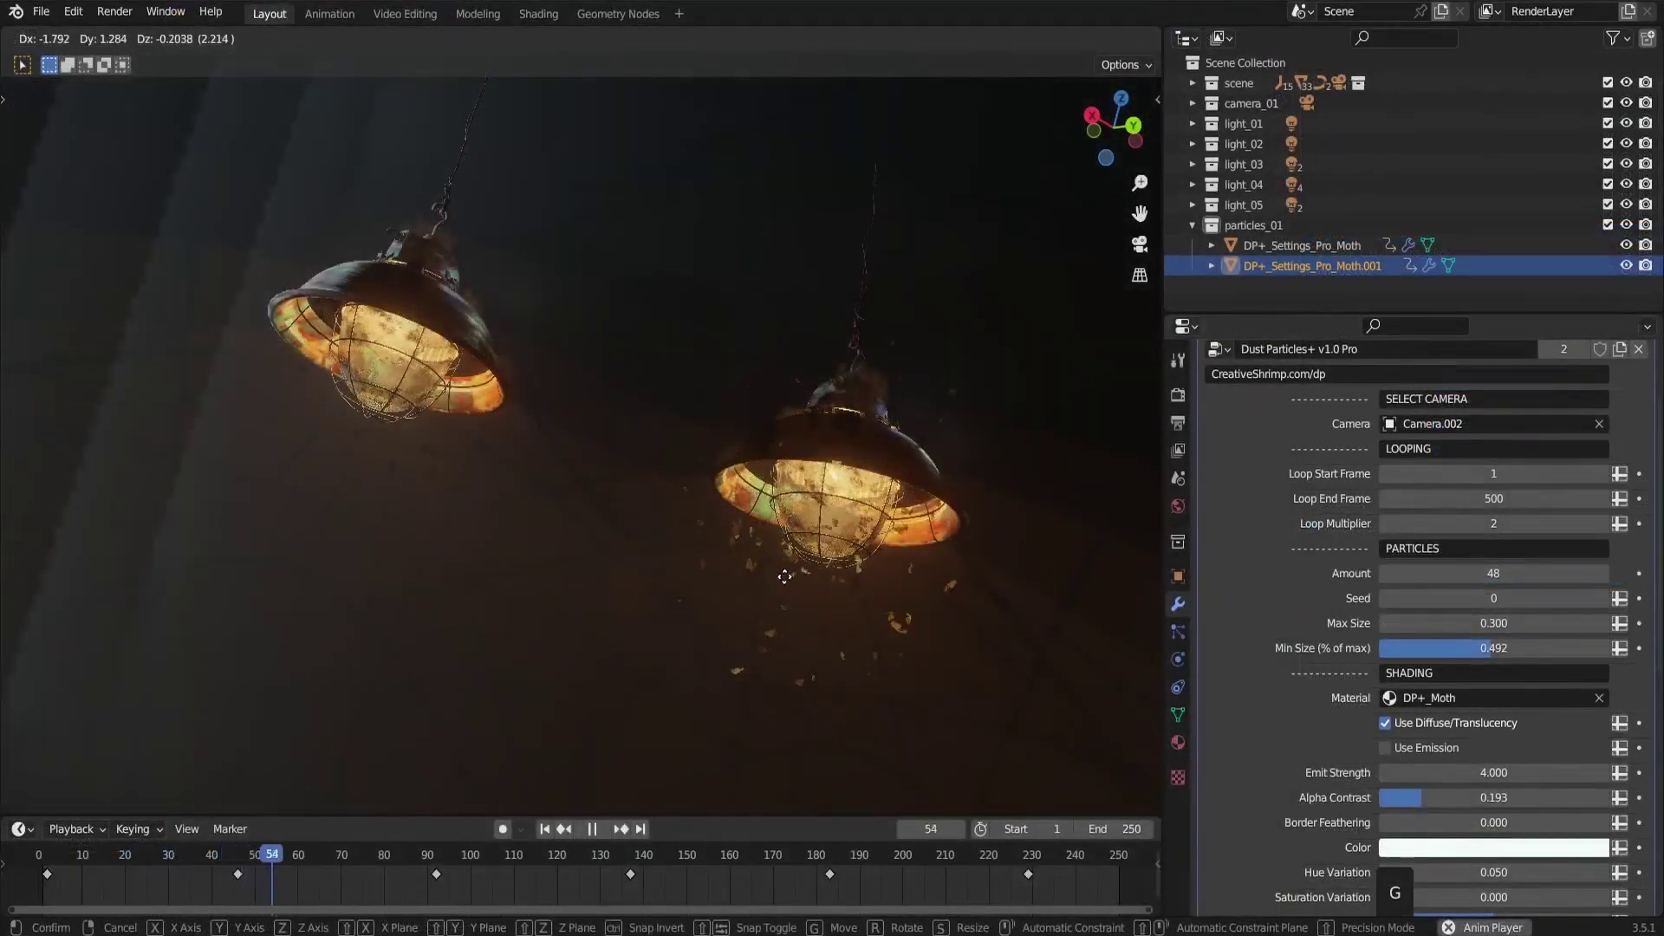
click(808, 644)
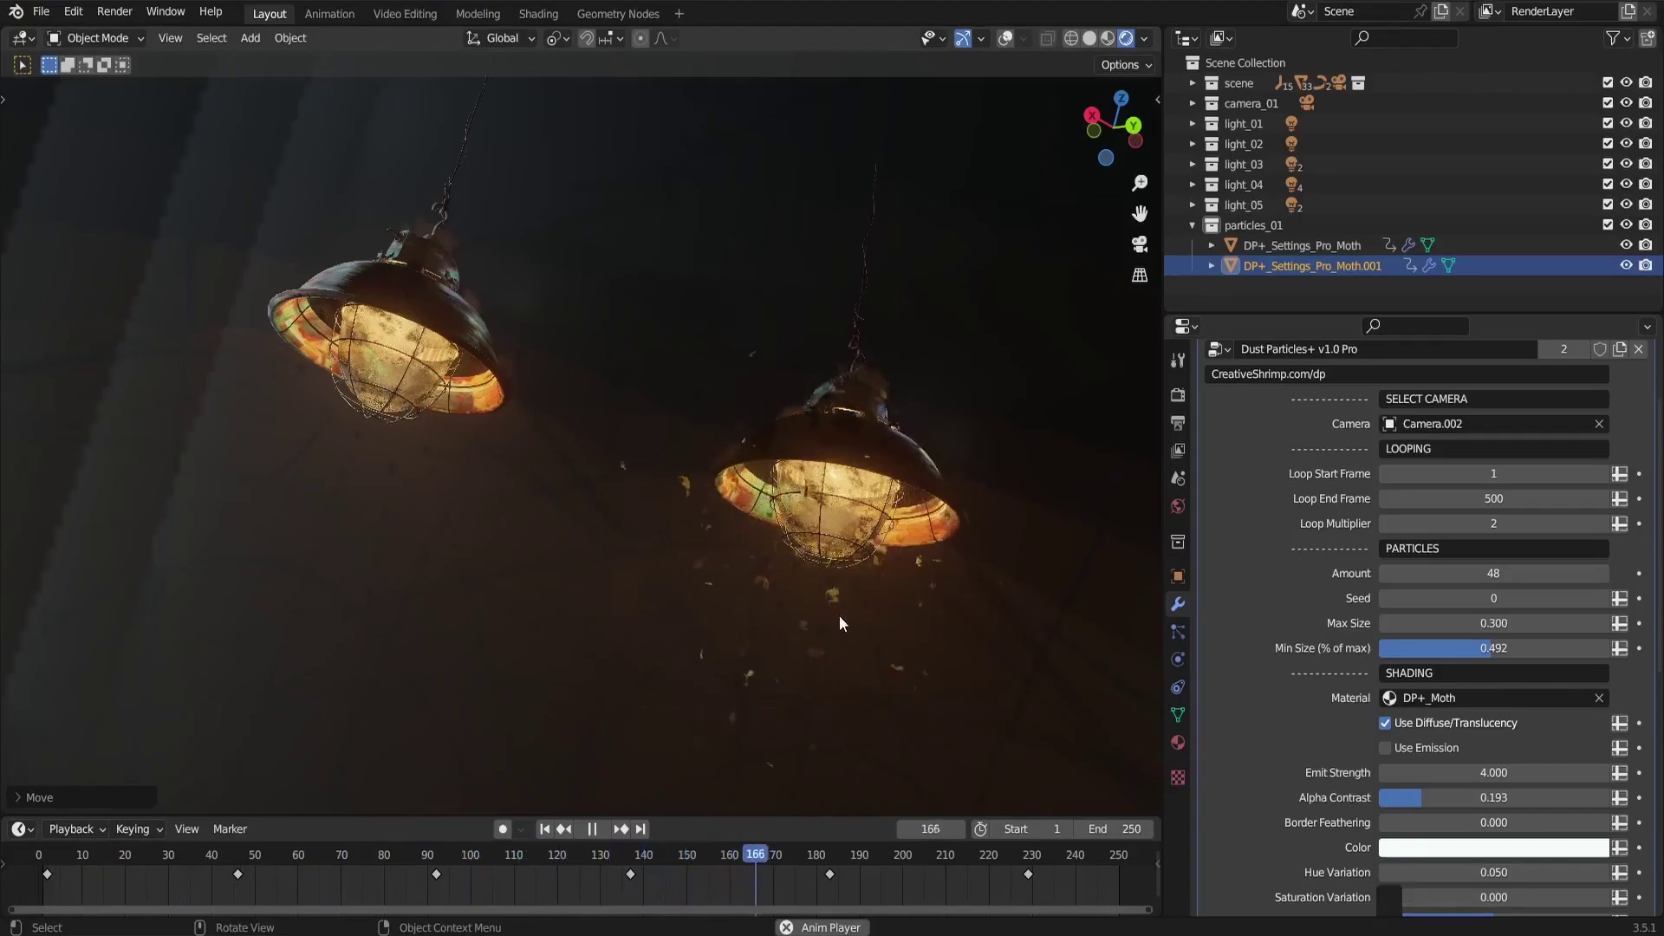
key(g)
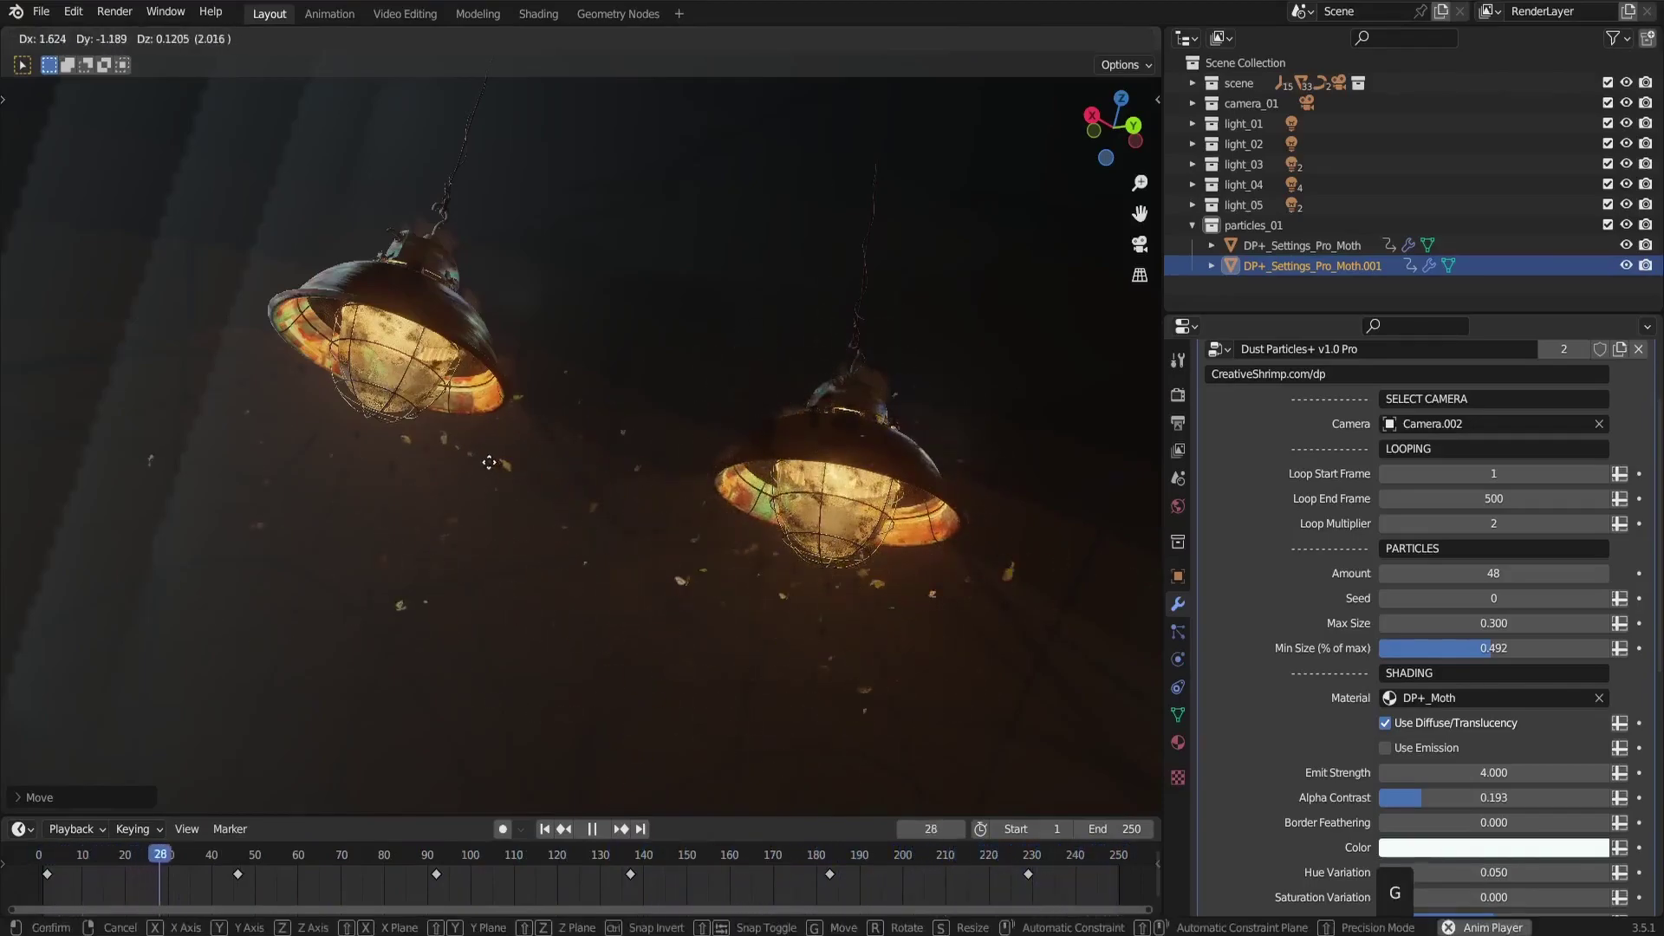
click(418, 427)
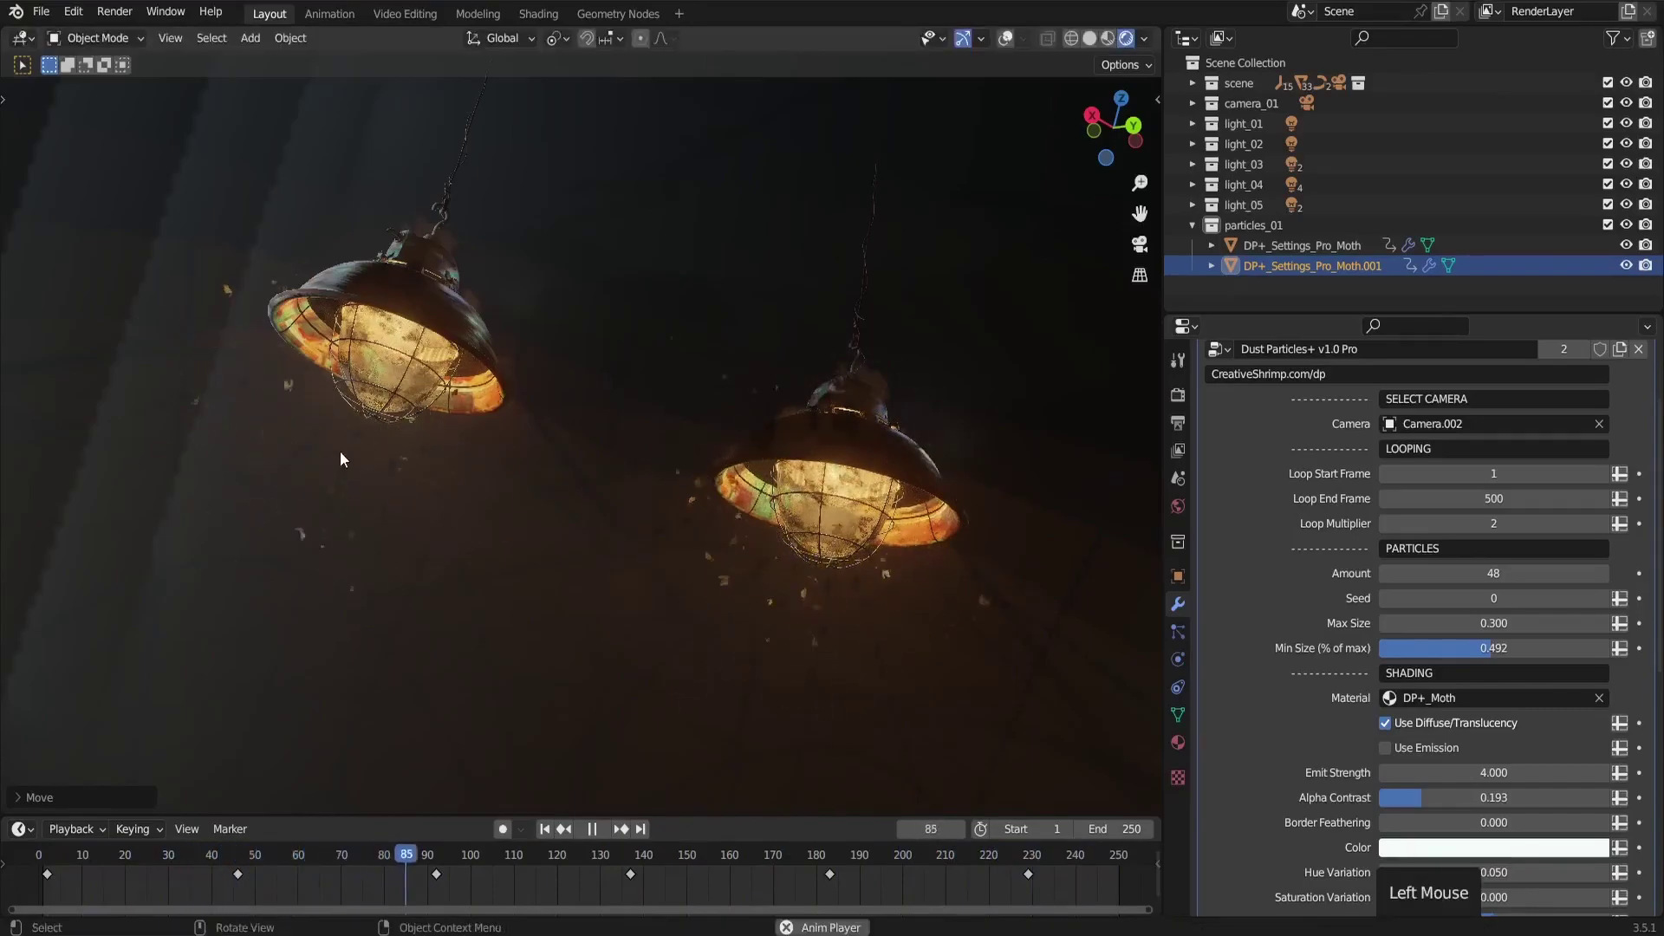
key(space)
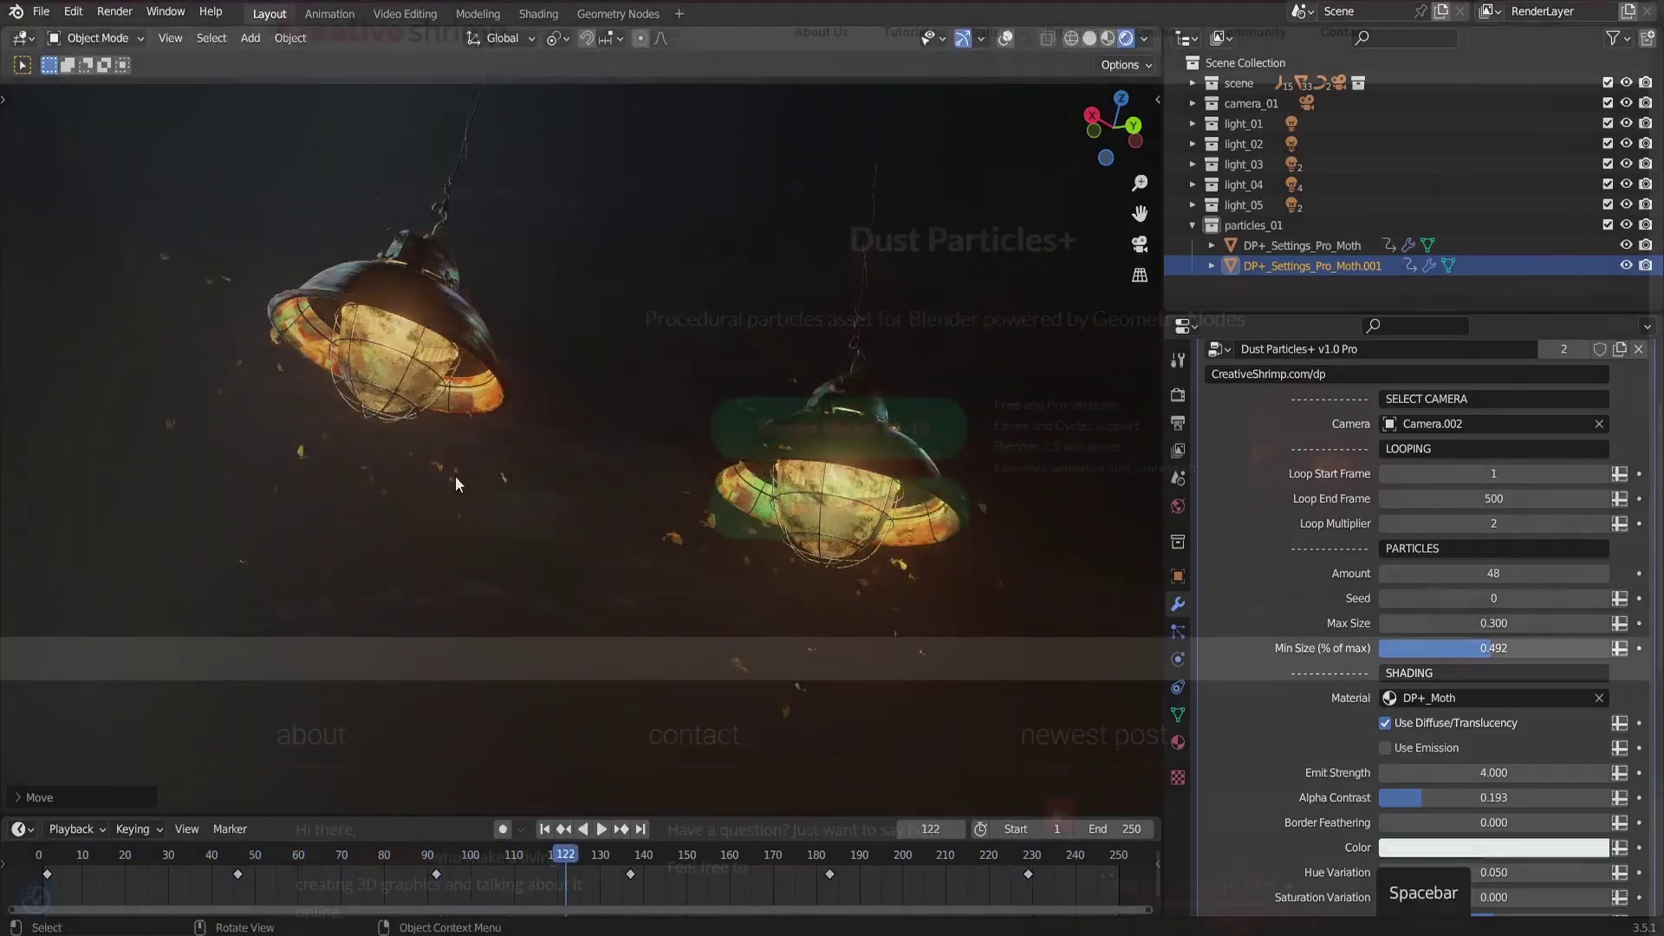